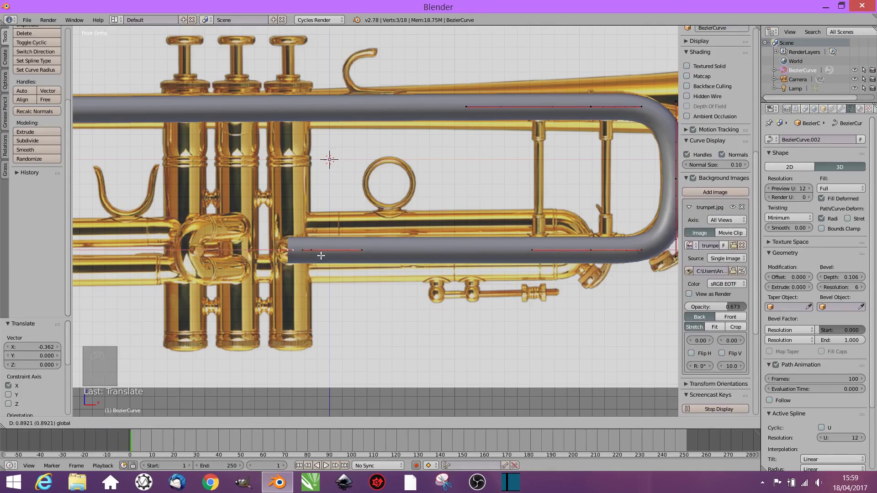
Rotate the end point of the long tube into its final bend and name the object 'main pipe'
middle_click(331, 157)
key(r)
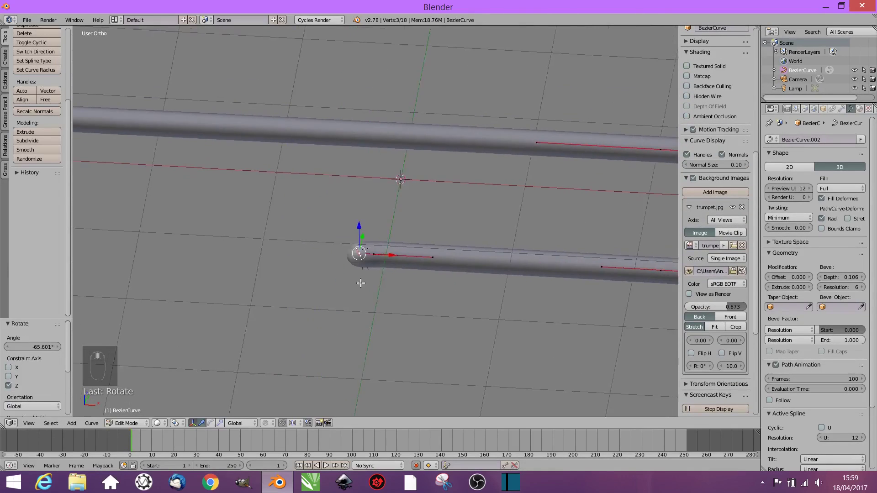
click(360, 197)
click(354, 187)
key(KP_1)
key(z)
key(z)
key(Tab)
key(KP_1)
click(803, 75)
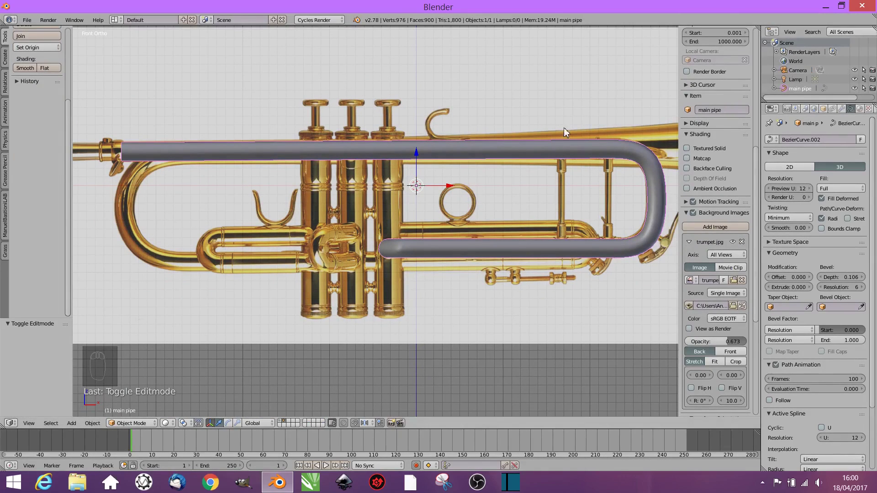
Add a new Bezier curve for the next tube and enter point editing
middle_click(408, 293)
key(shift+a)
key(r)
key(Tab)
Make the new curve a 3D tube with Full fill and bevel depth 0.12, sized to match the pipes
key(a)
key(s)
key(z)
key(0)
key(a)
key(s)
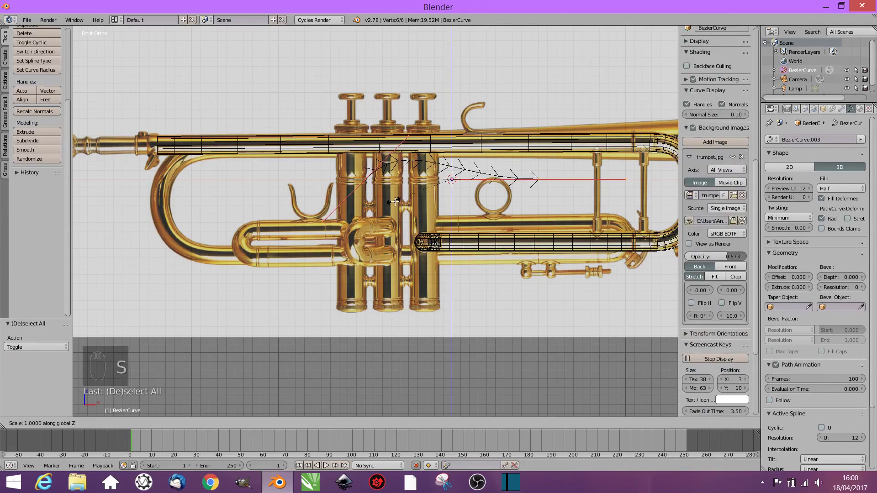
key(a)
key(a)
key(s)
click(844, 281)
click(843, 192)
key(z)
click(450, 179)
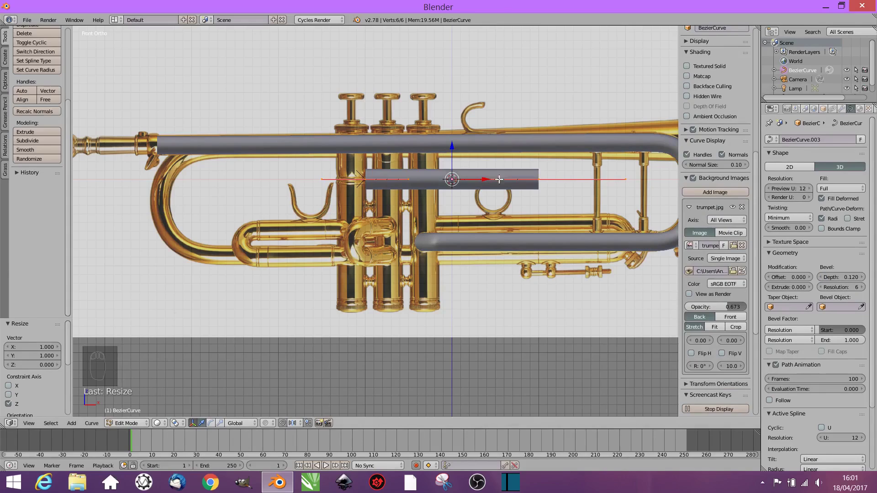
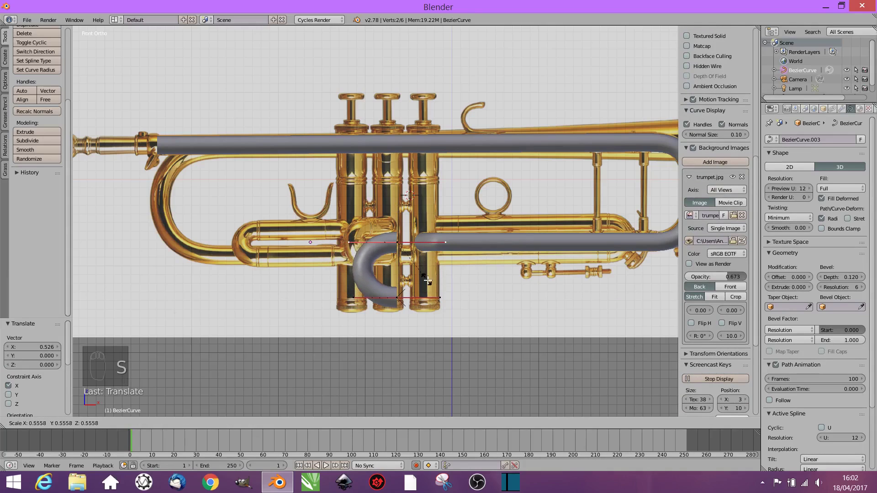
Shape the tube into a U-bend over the middle valve and extend its end with a rotated bend
click(398, 298)
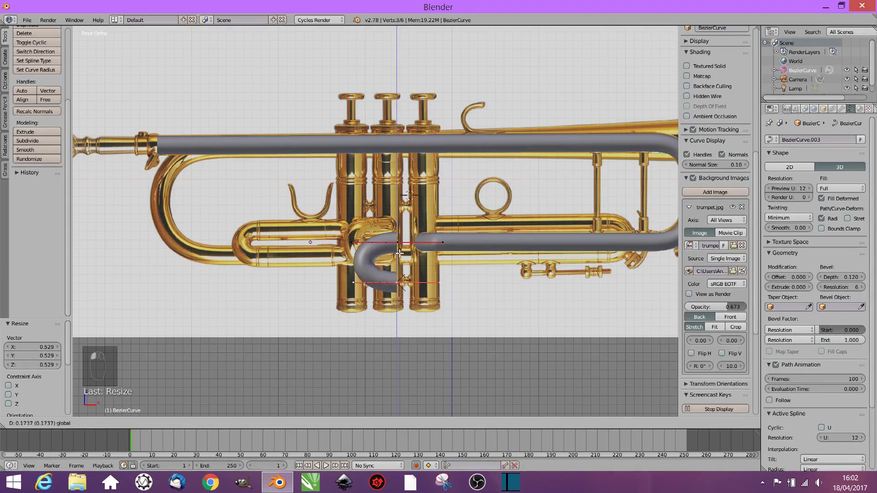
key(Tab)
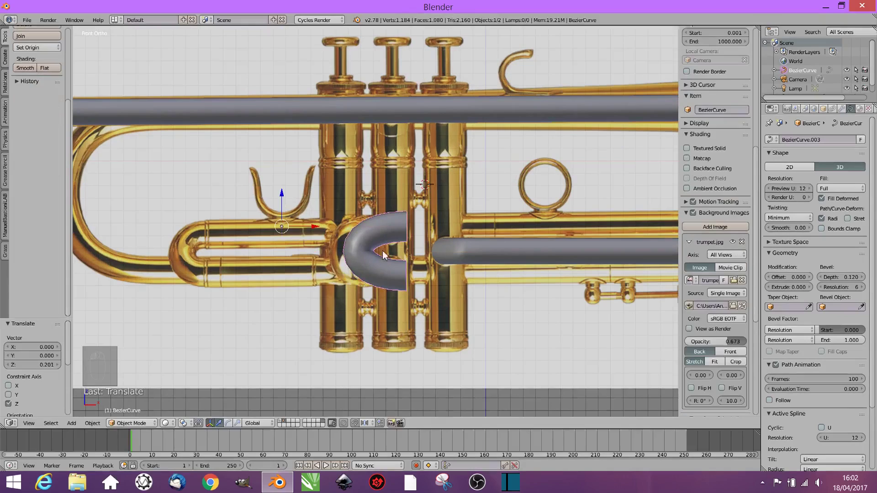
key(Tab)
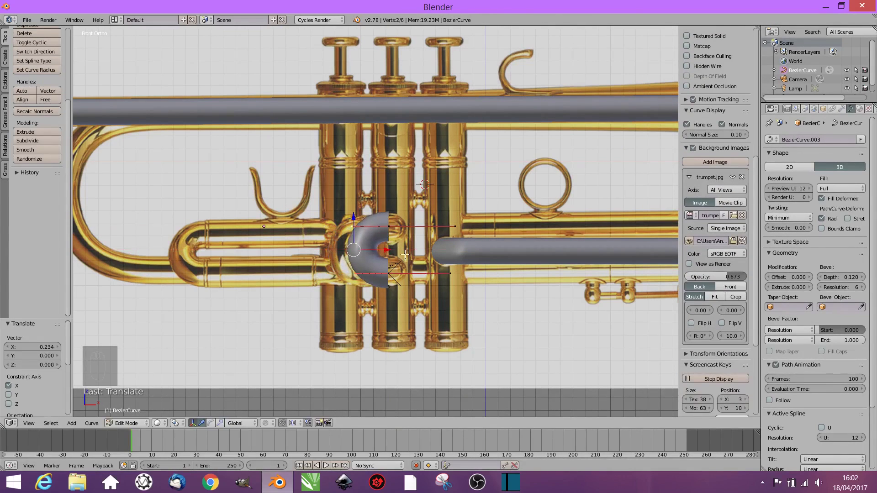
key(Tab)
key(Tab)
click(426, 180)
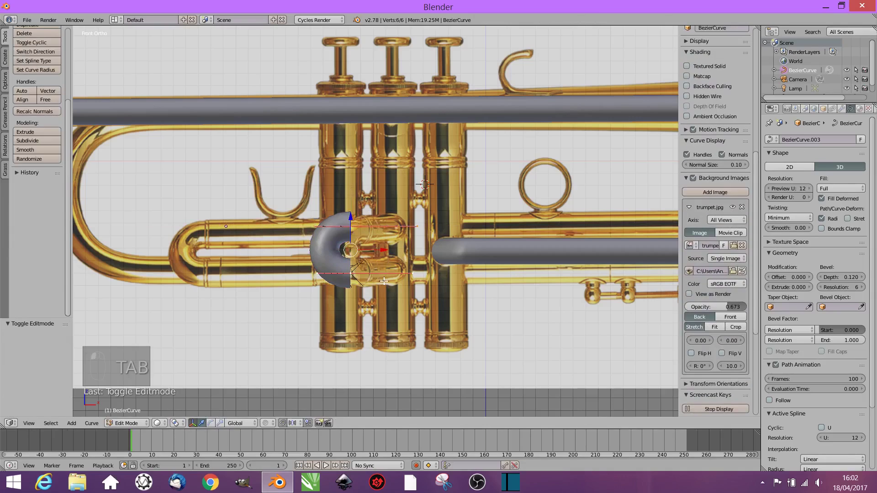
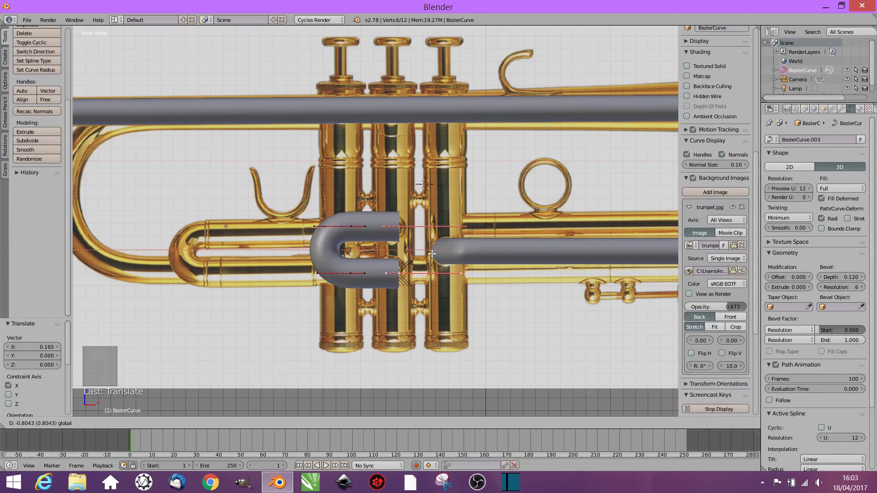
middle_click(448, 285)
click(443, 267)
key(r)
click(454, 307)
middle_click(484, 337)
key(r)
Name the tube '2nd valve pipe' and hide it
key(Tab)
click(806, 73)
key(KP_1)
key(h)
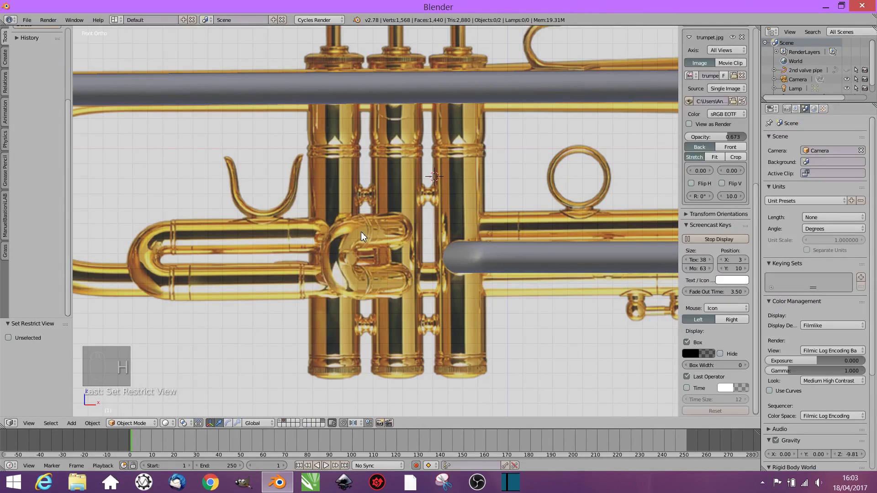
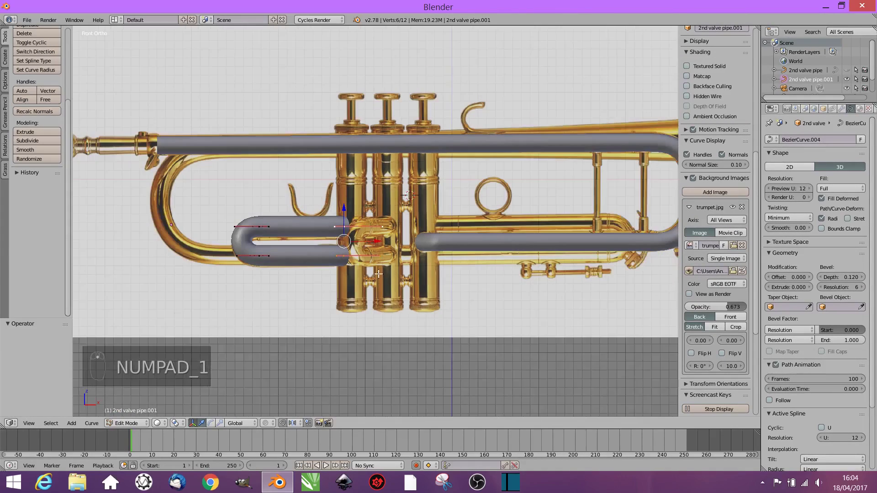
Extend both ends of the duplicated U-bend and bend them toward the valve casing
drag(365, 264, 439, 236)
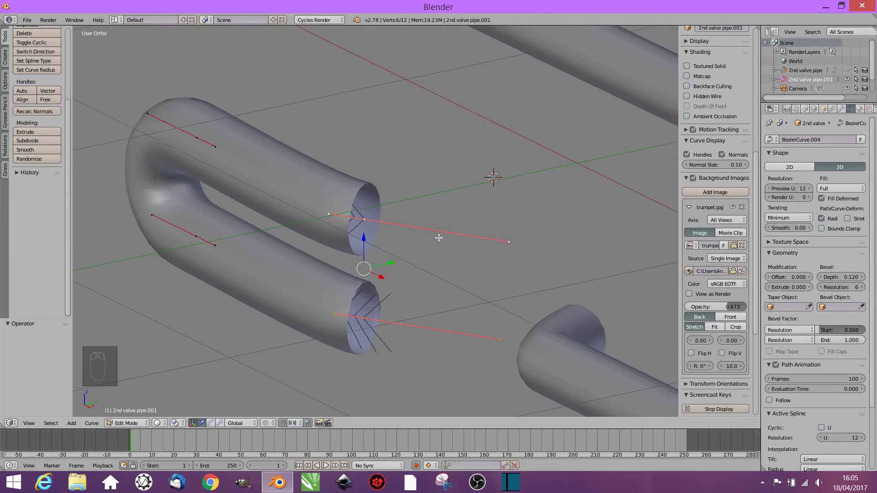
key(r)
click(399, 260)
right_click(407, 260)
key(ctrl+z)
key(e)
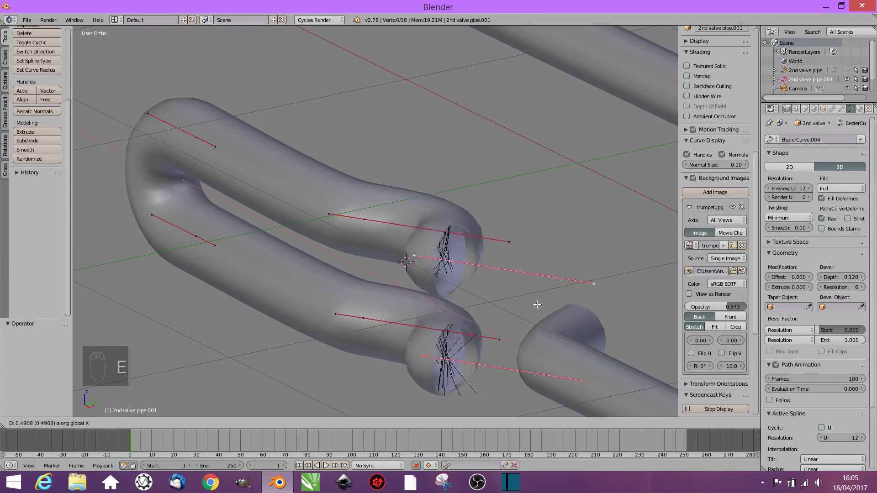
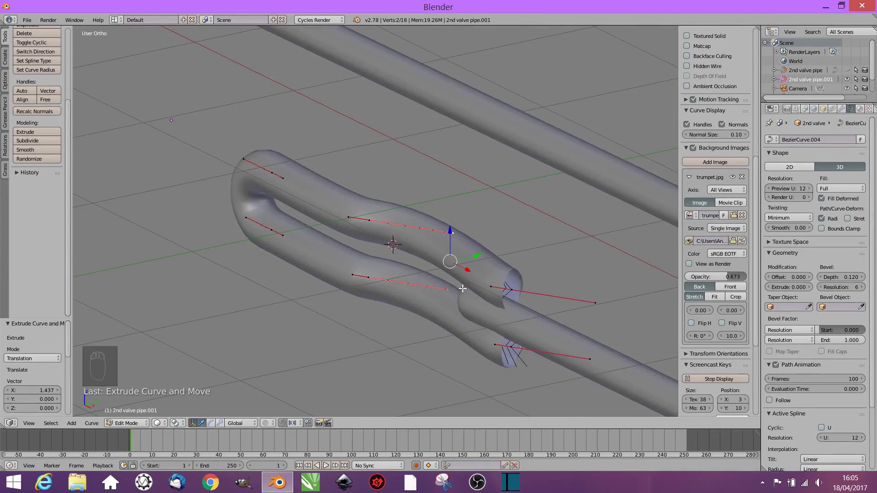
key(s)
click(460, 262)
click(430, 258)
Move the longer U-bend vertically into place over the first valve in front view
key(KP_1)
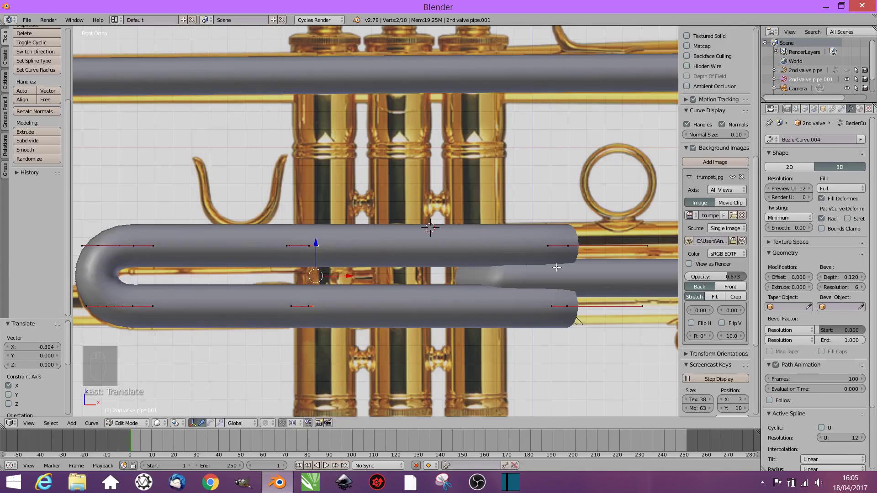
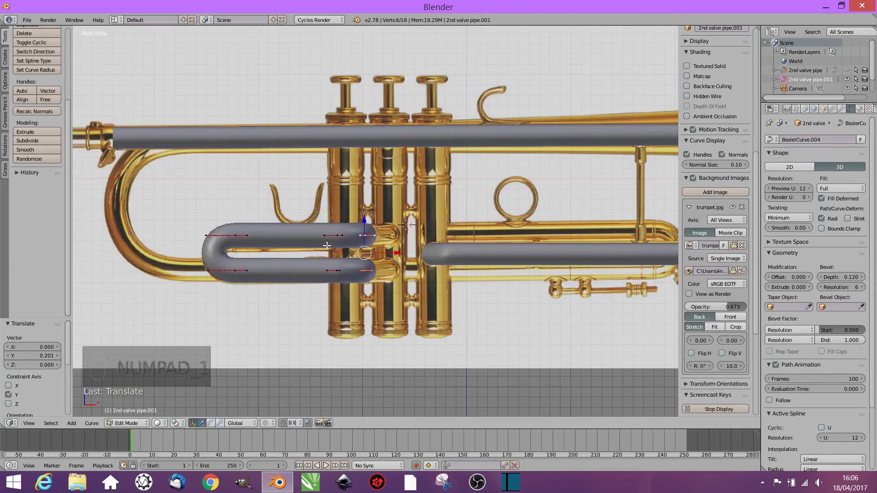
key(b)
key(b)
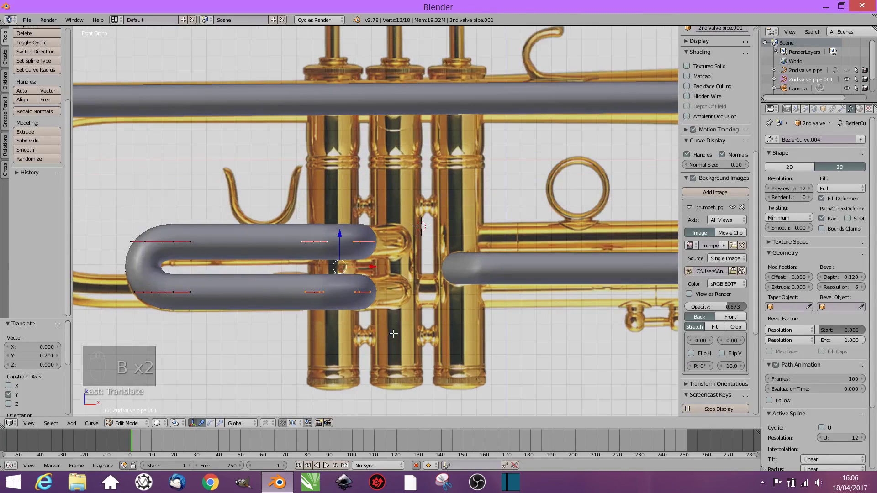
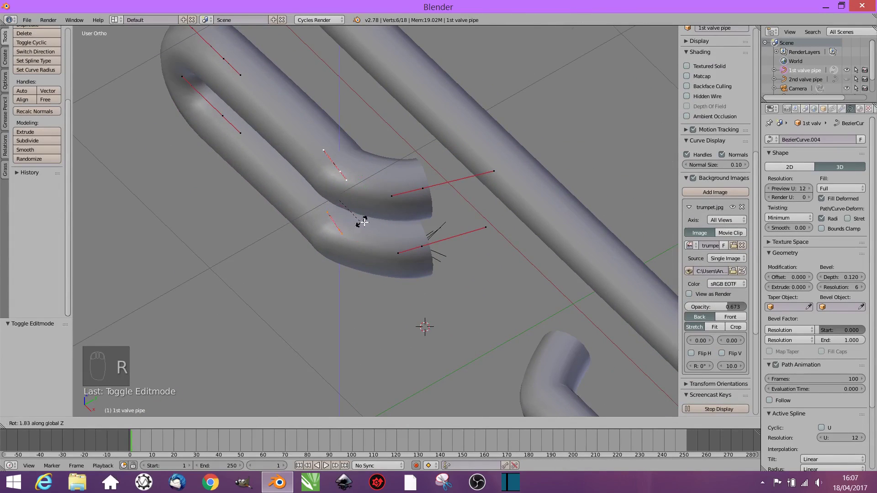
Save the project as trumpet2.blend
key(KP_1)
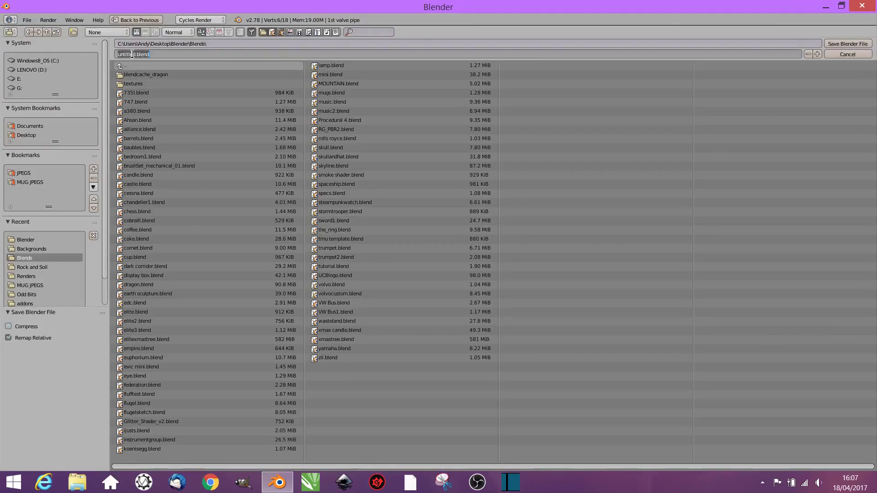
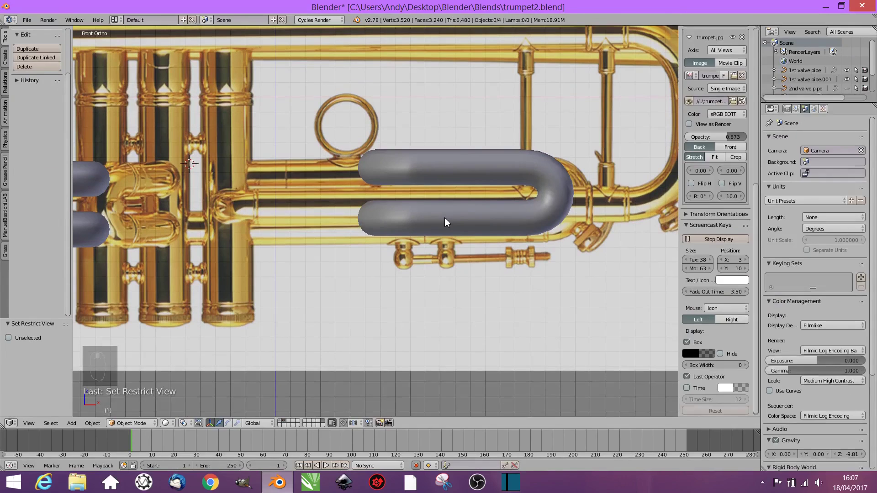
Select the copied U-bend over the third valve and delete its unneeded points
click(446, 179)
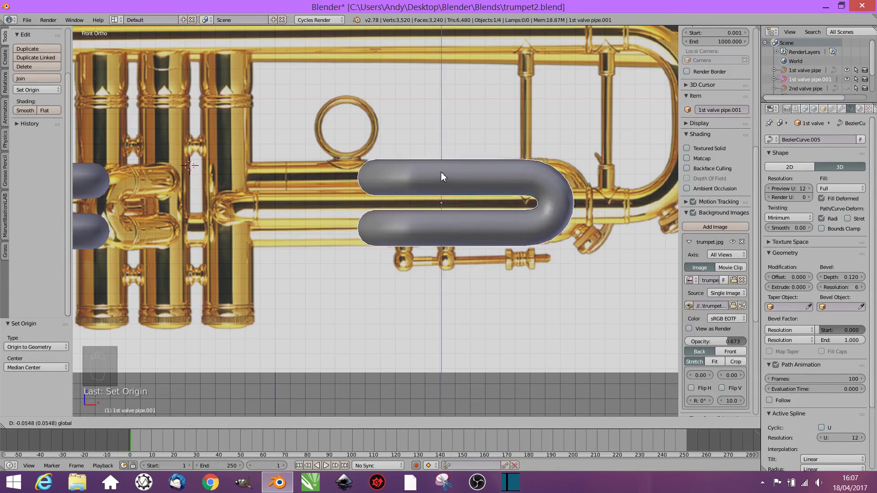
click(477, 205)
key(Tab)
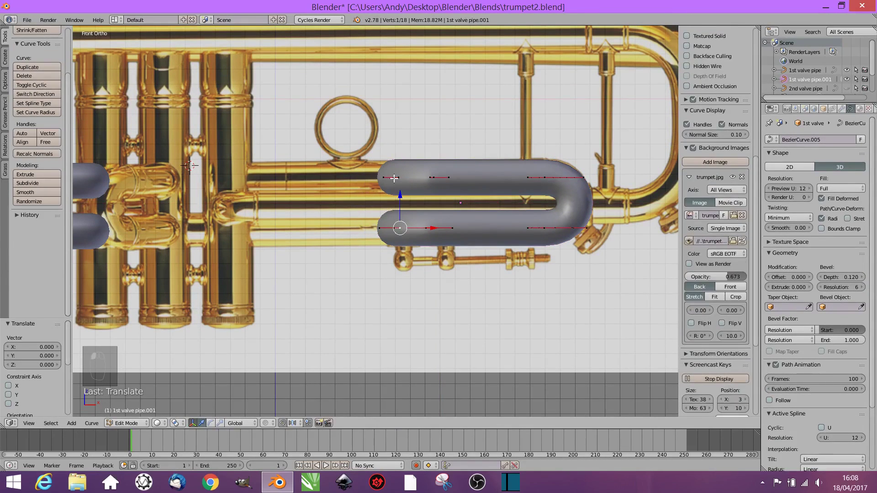
key(a)
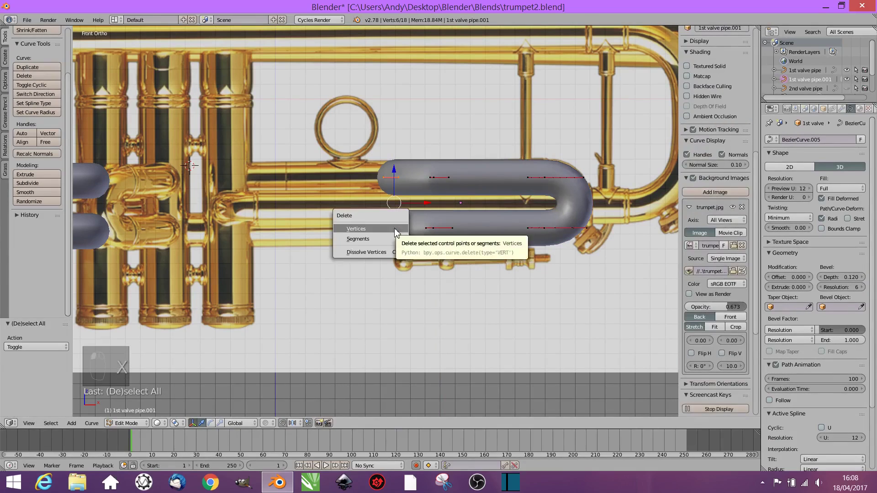
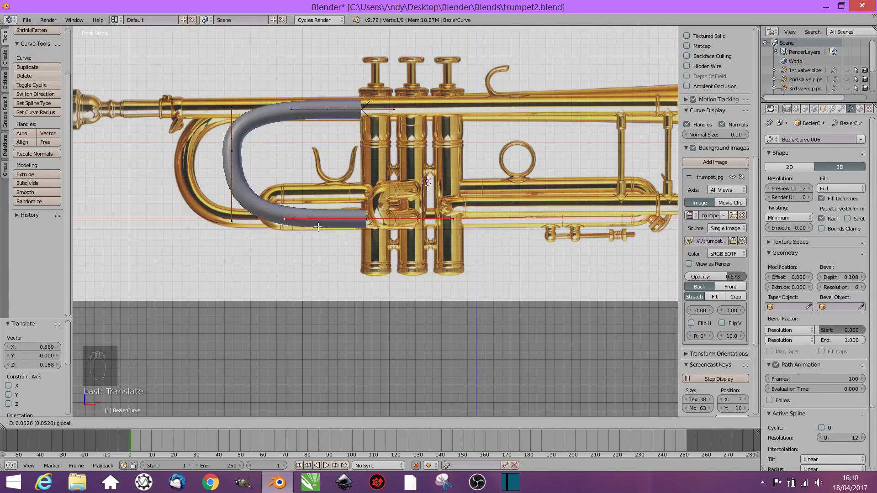
Move the loop's points onto the reference and widen the tube's end into the trumpet bell
click(234, 155)
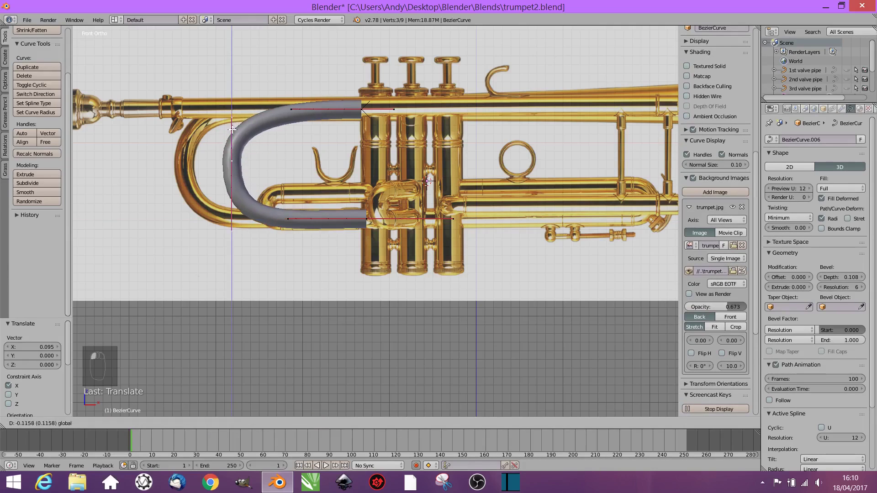
click(257, 159)
click(183, 124)
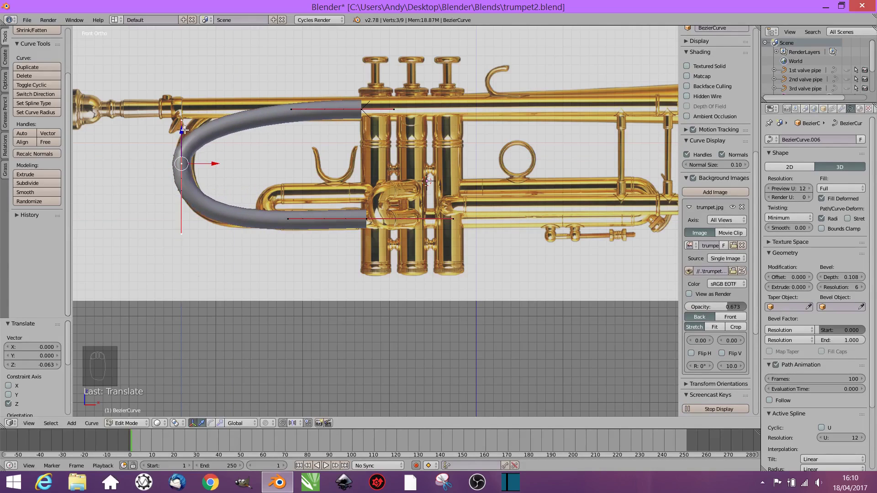
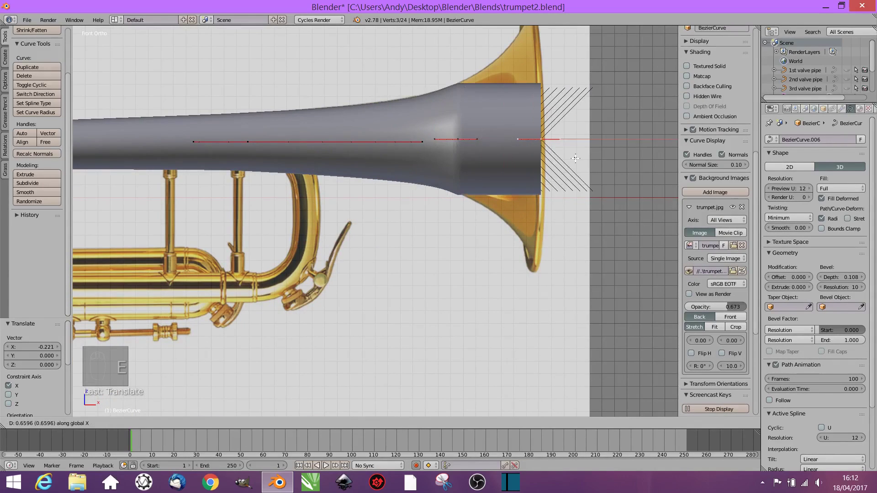
key(alt+s)
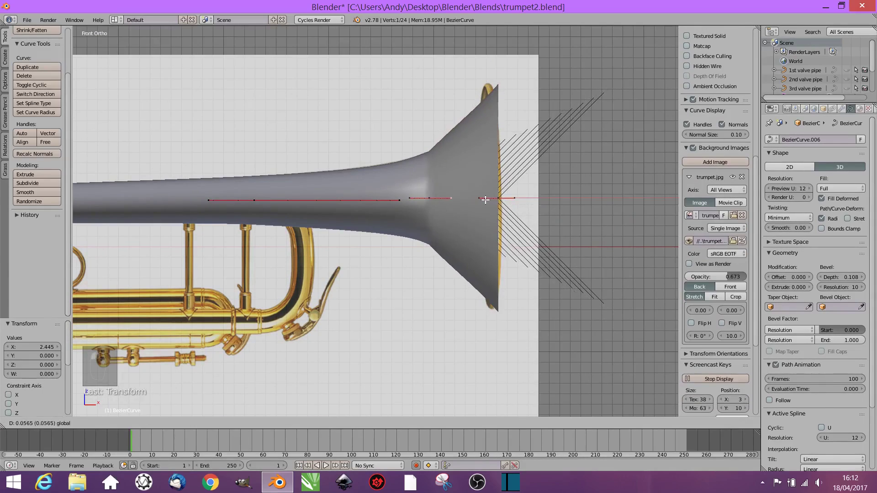
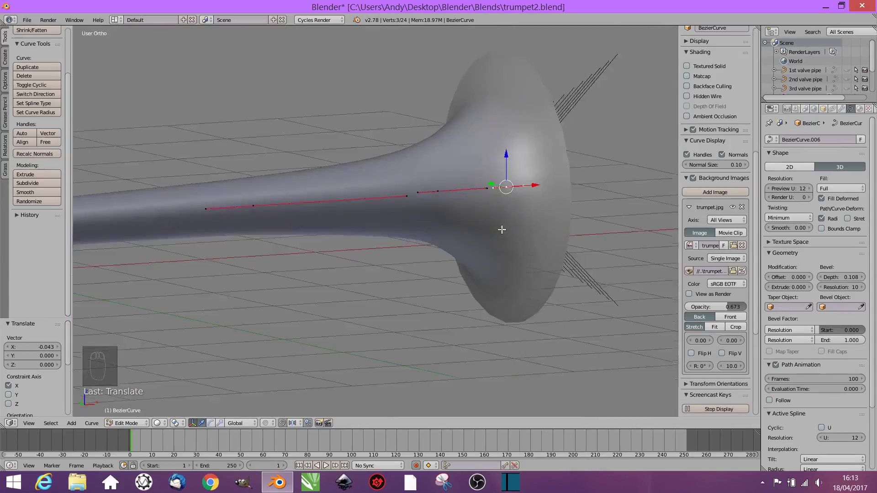
key(Tab)
drag(346, 240, 544, 211)
key(KP_1)
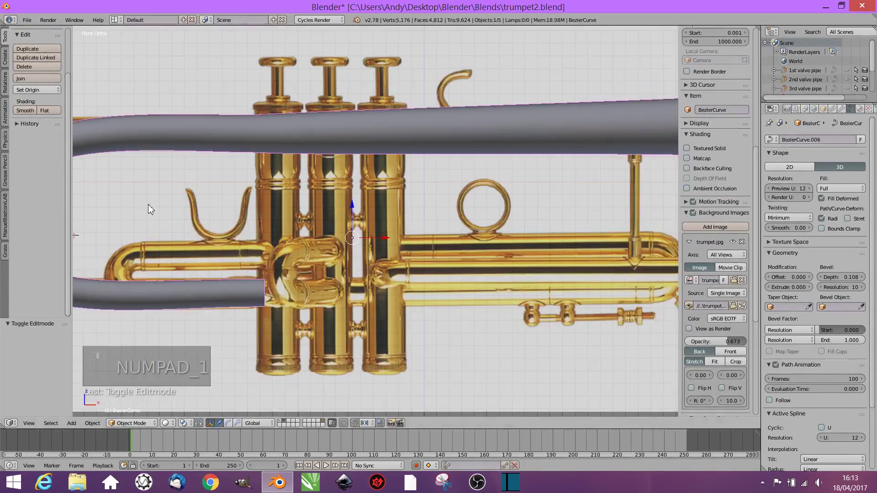
Straighten the bell tube's U-bend points as seen from the top view
key(Tab)
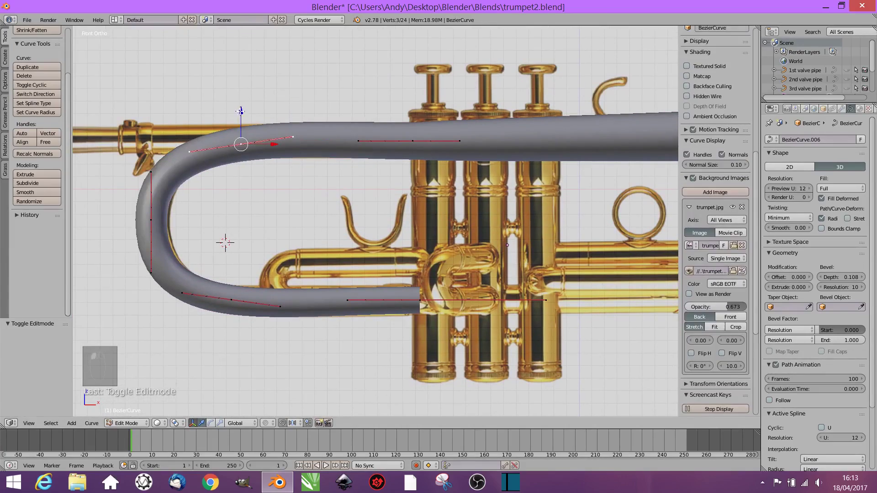
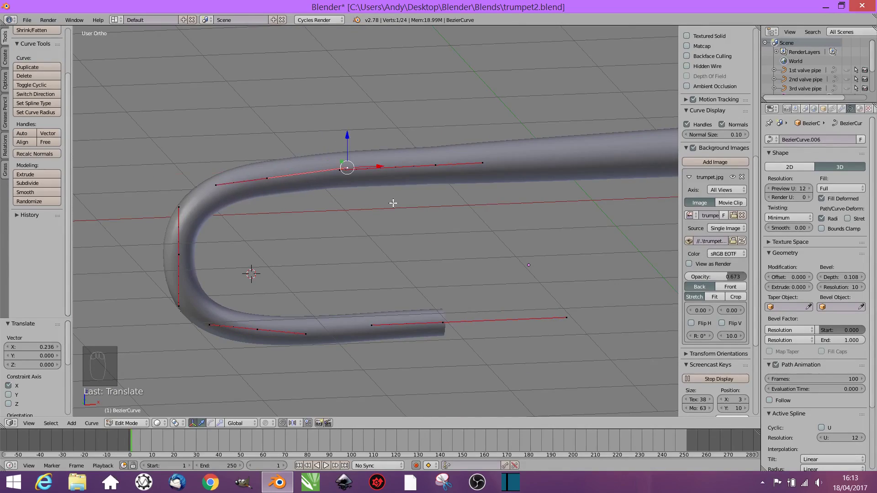
key(KP_7)
key(s)
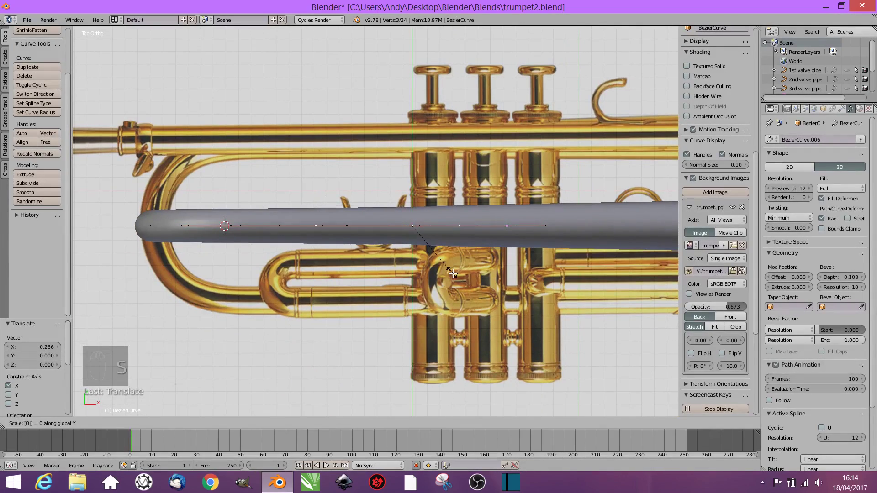
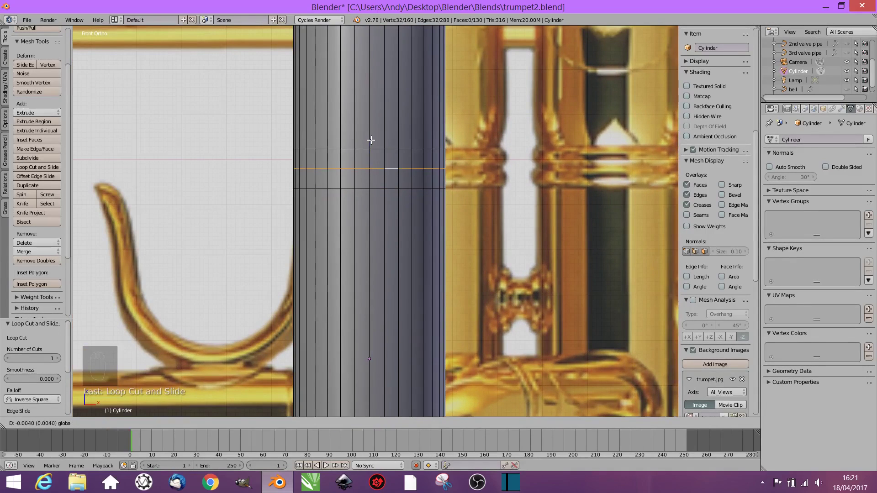
Bevel the casing's middle edge loop into a band and add a second loop beside it
key(ctrl+r)
key(ctrl+r)
key(s)
key(ctrl+b)
key(s)
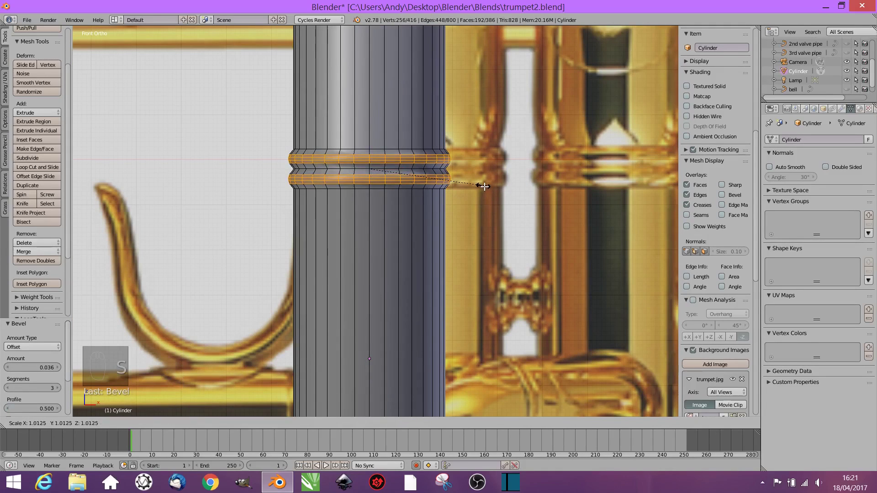
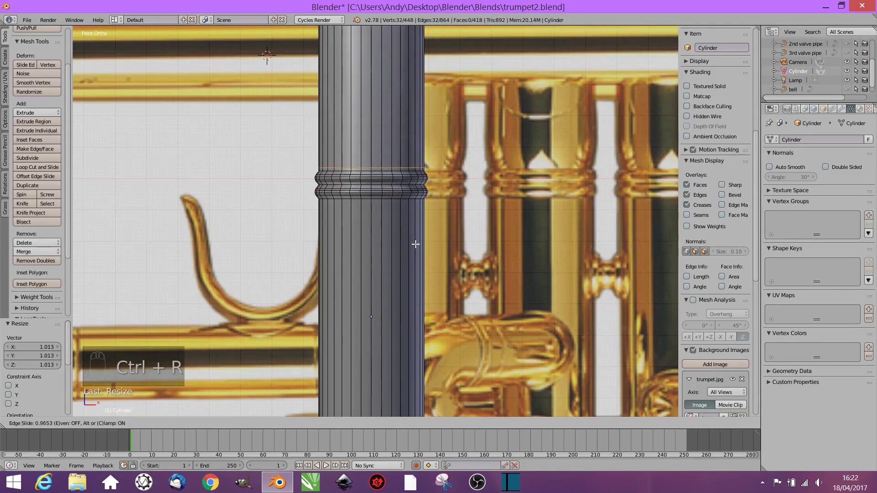
key(ctrl+r)
middle_click(373, 181)
key(Tab)
key(Tab)
key(ctrl+r)
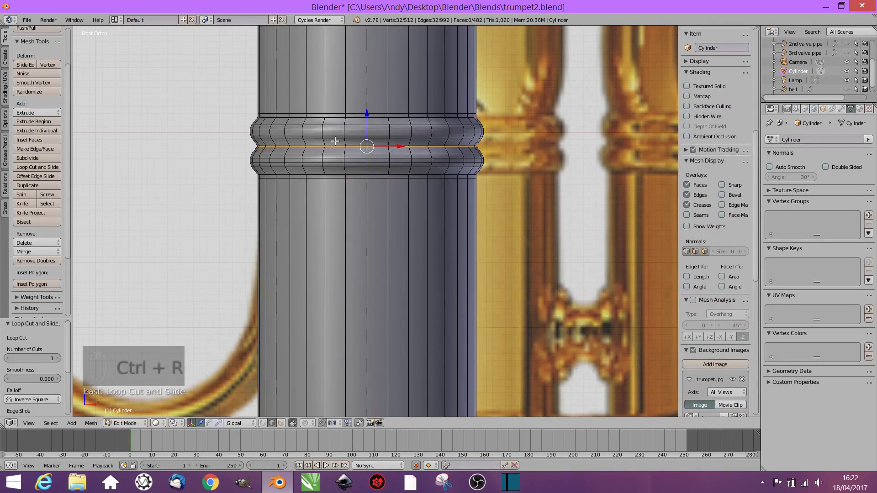
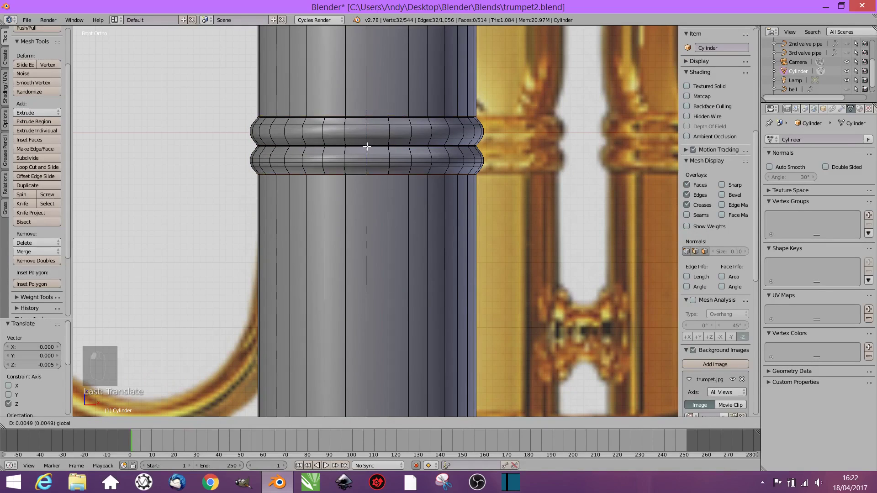
Scale the rings outward without changing their height and add an edge loop near the casing top
key(z)
key(z)
key(Tab)
key(Tab)
key(ctrl+r)
key(s)
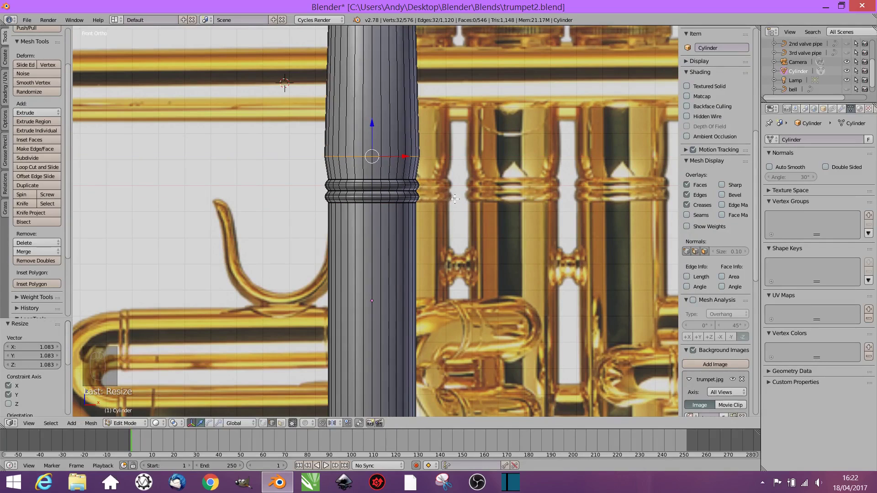
key(ctrl+r)
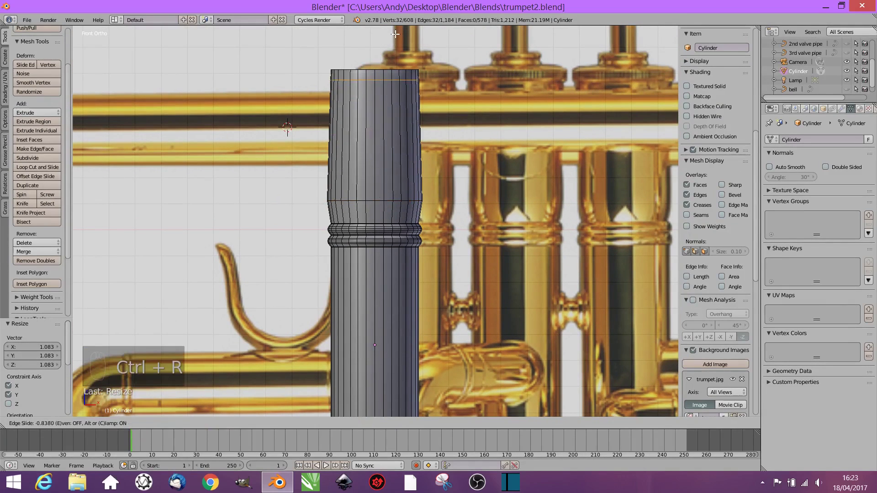
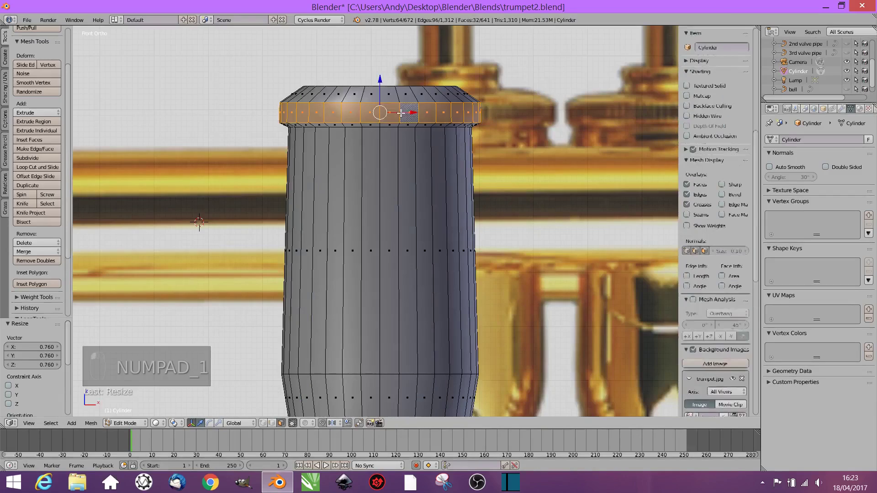
Dissolve the stray edge loop and subdivide the top rim into fine knurled ridges
key(w)
key(x)
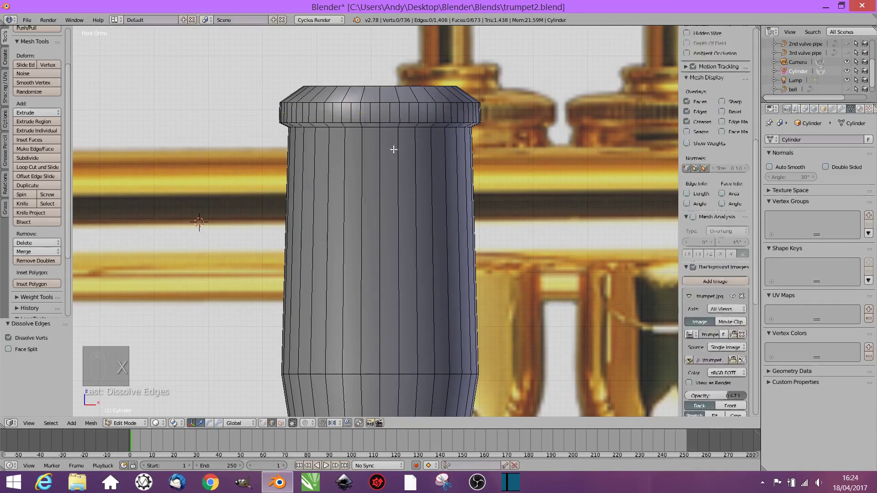
key(w)
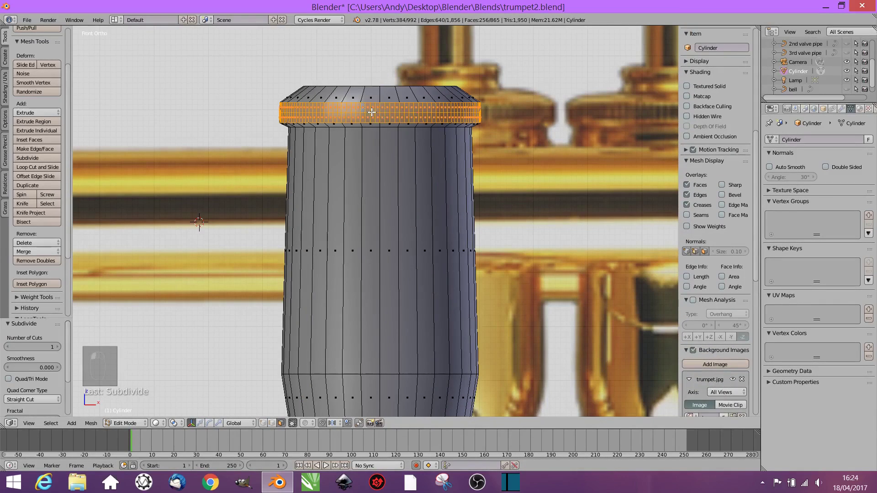
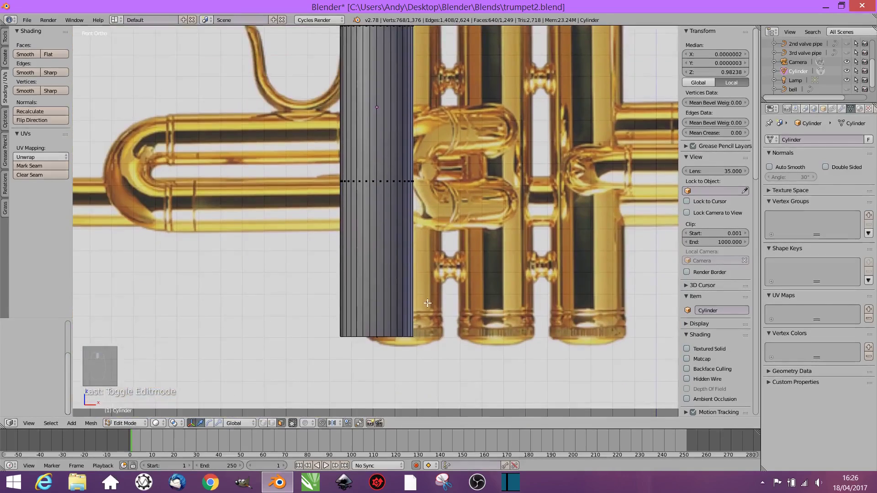
Add an edge loop near the casing bottom, bevel it and widen it sideways into a raised ring
key(ctrl+r)
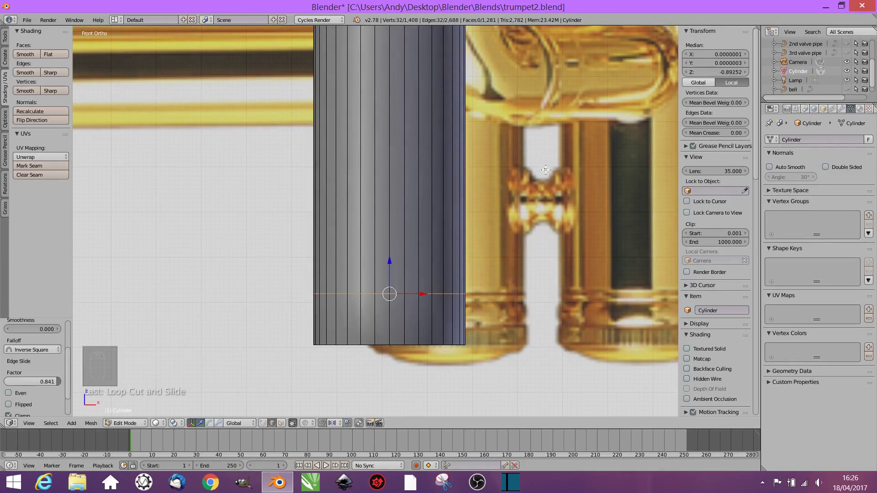
key(ctrl+r)
key(ctrl+r)
key(ctrl+r)
key(s)
key(ctrl+b)
key(s)
key(ctrl+r)
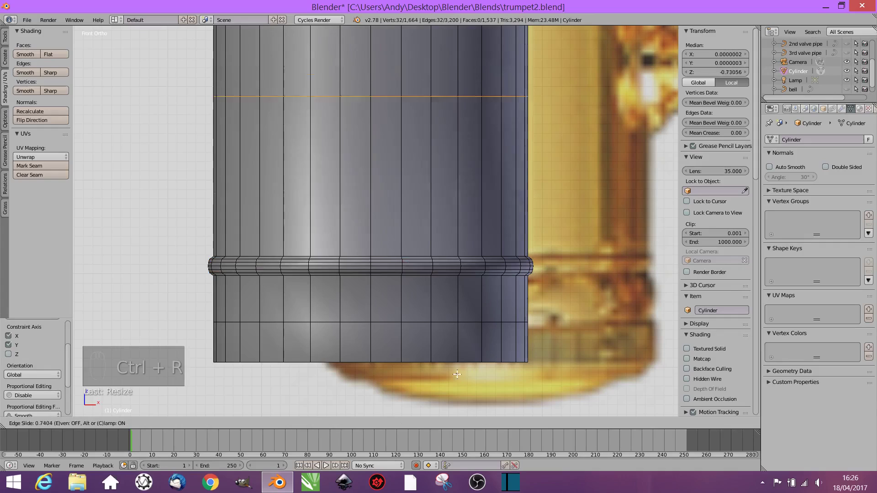
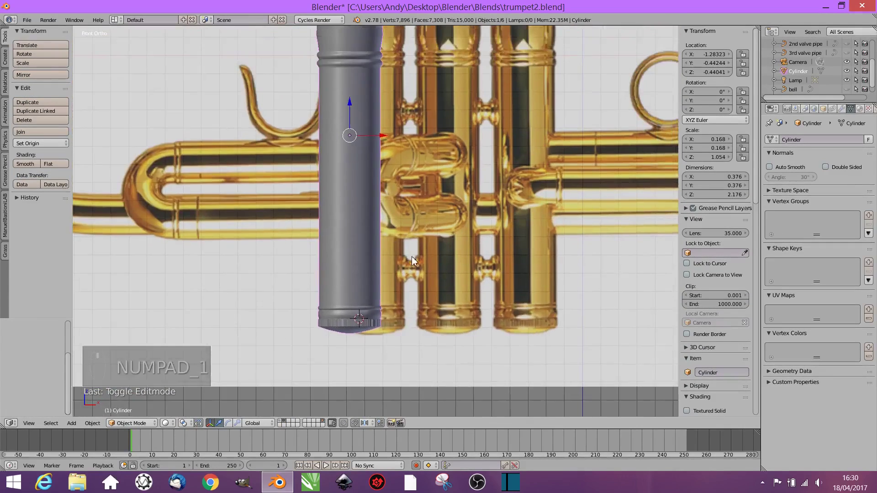
Rename the casing object to 'valve' and enter Edit Mode on its mesh
middle_click(414, 263)
click(802, 72)
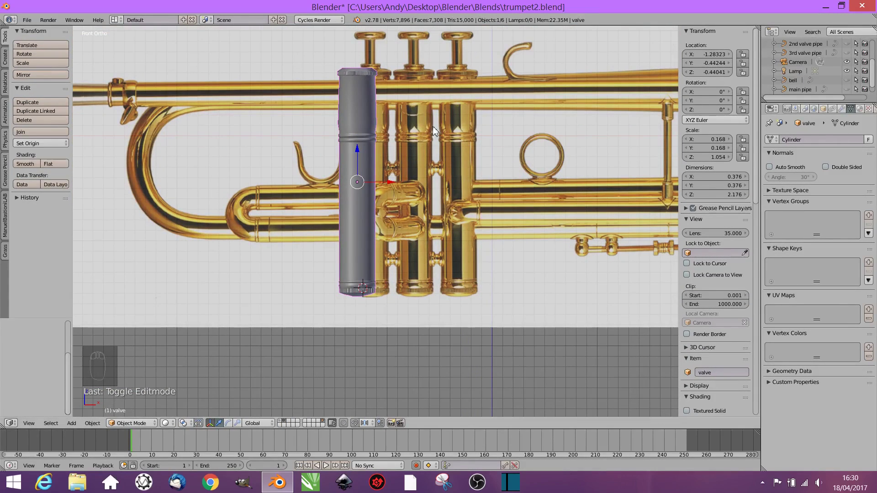
middle_click(394, 161)
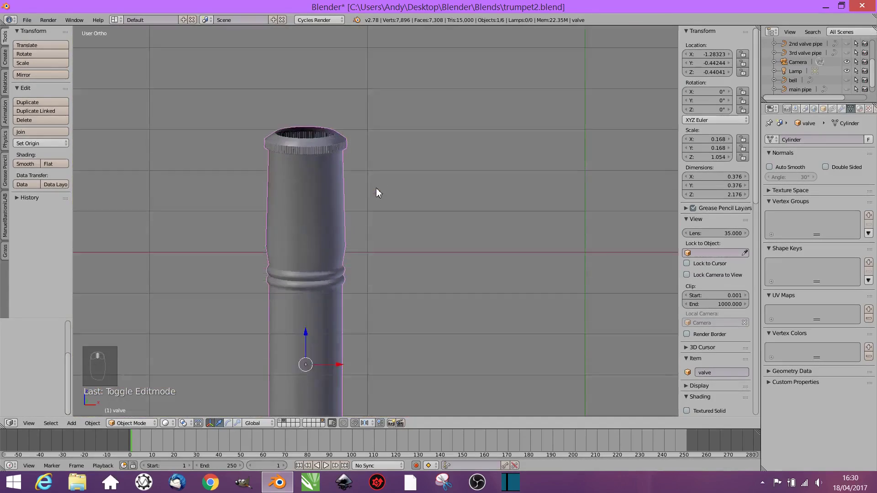
key(Tab)
Extrude and scale the top face into a collar and a narrow tapered stem
key(e)
key(e)
key(KP_1)
key(ctrl+KP_Add)
key(s)
key(ctrl+r)
key(s)
middle_click(273, 160)
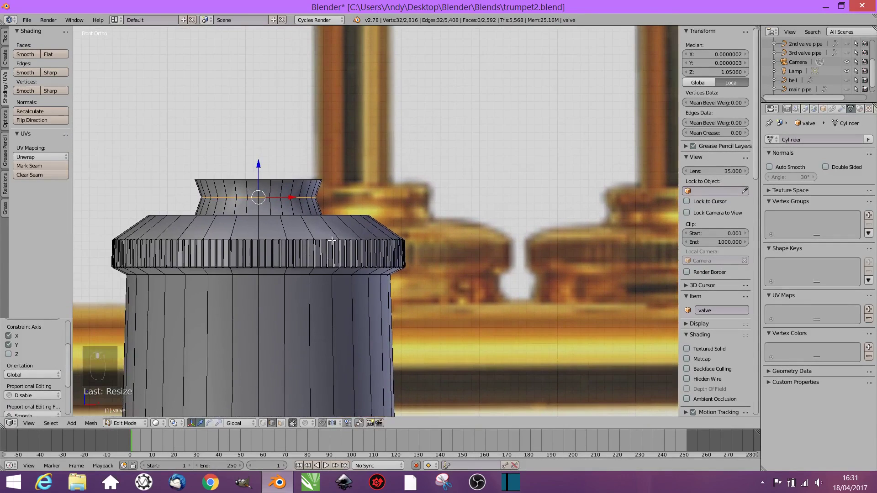
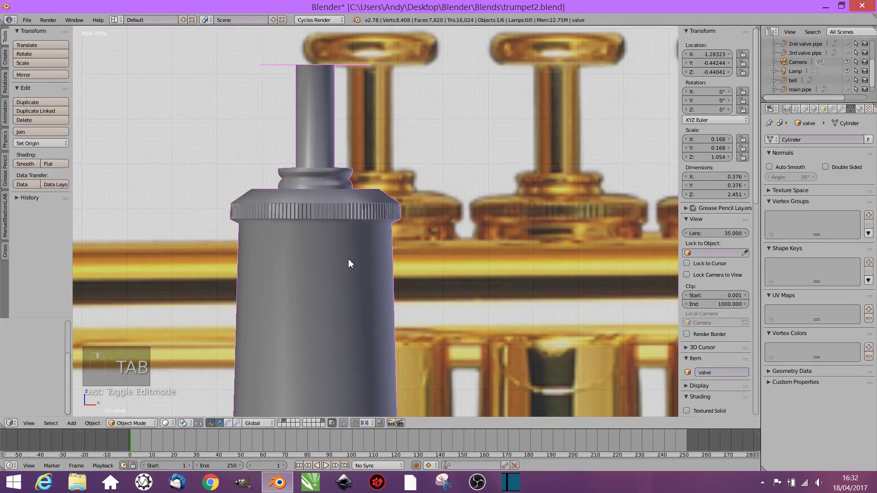
Extrude the stem top, widen it into a cap and bevel its edges into a rounded button
key(g)
middle_click(377, 175)
key(Tab)
key(e)
key(ctrl+r)
key(s)
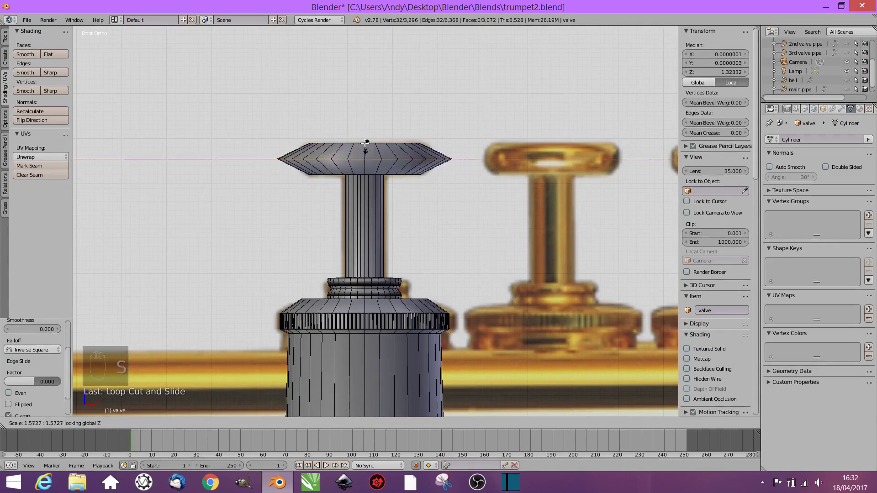
key(ctrl+b)
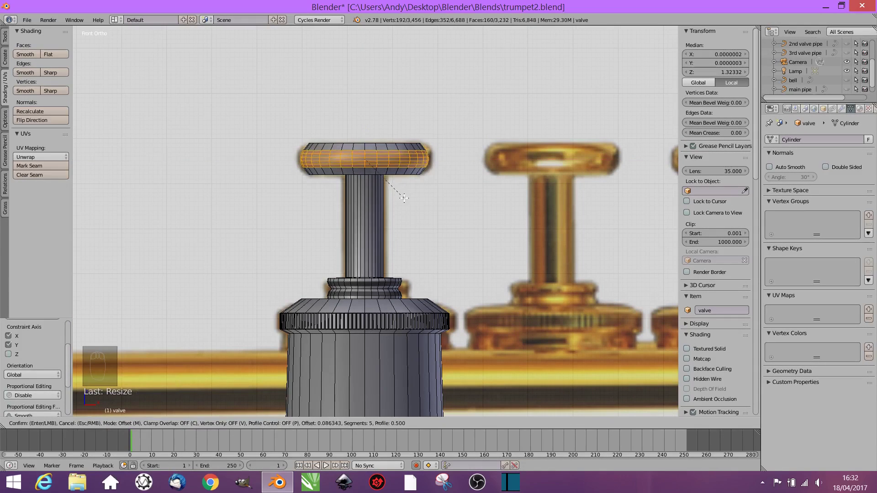
key(s)
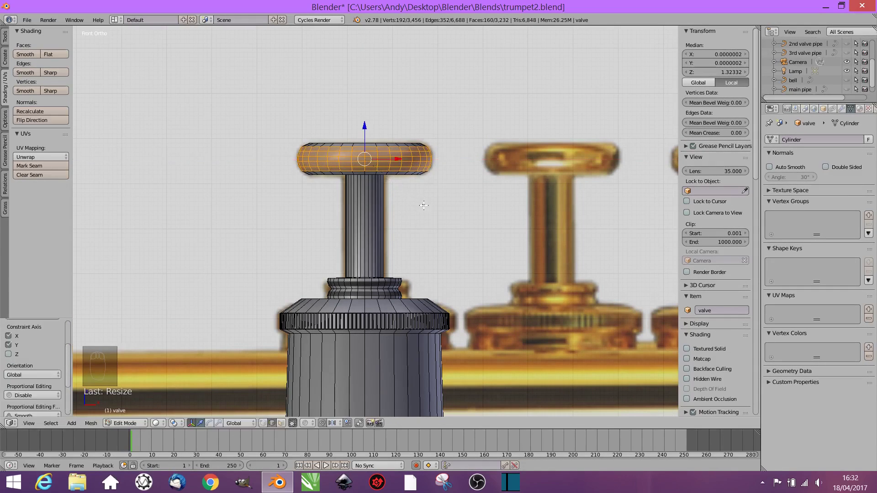
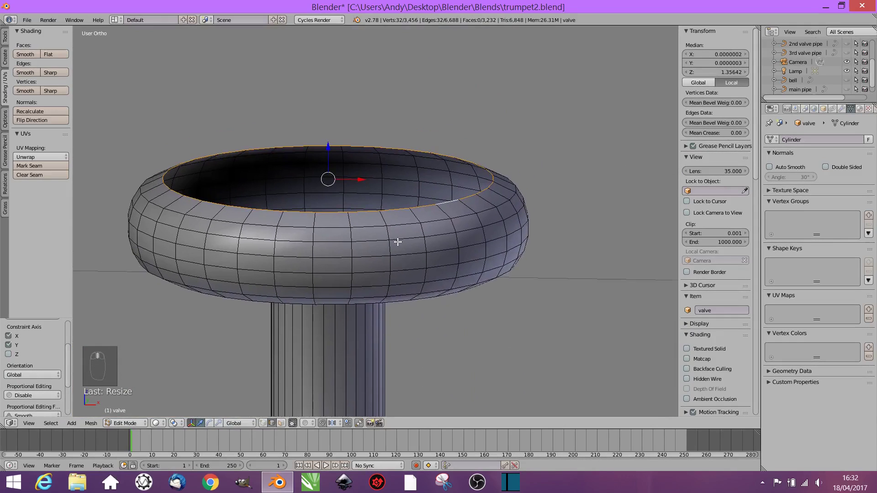
Inset the button's top face and sink its inner ring downward
key(e)
key(e)
key(e)
key(e)
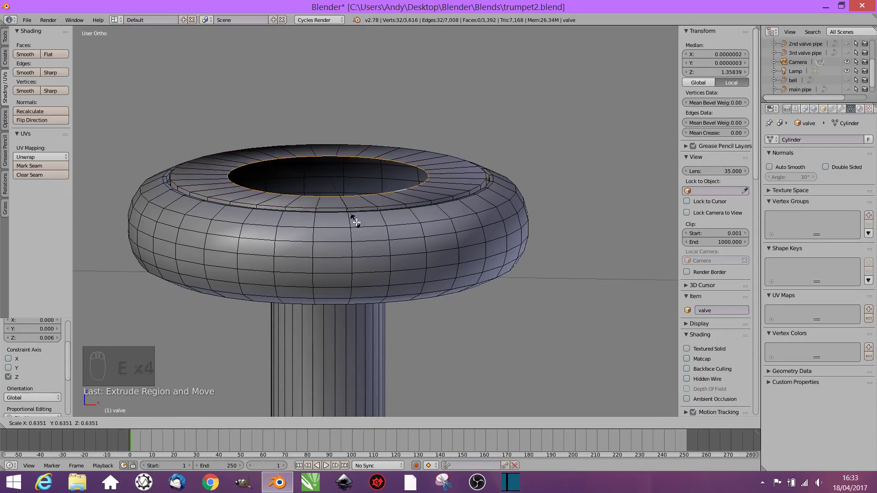
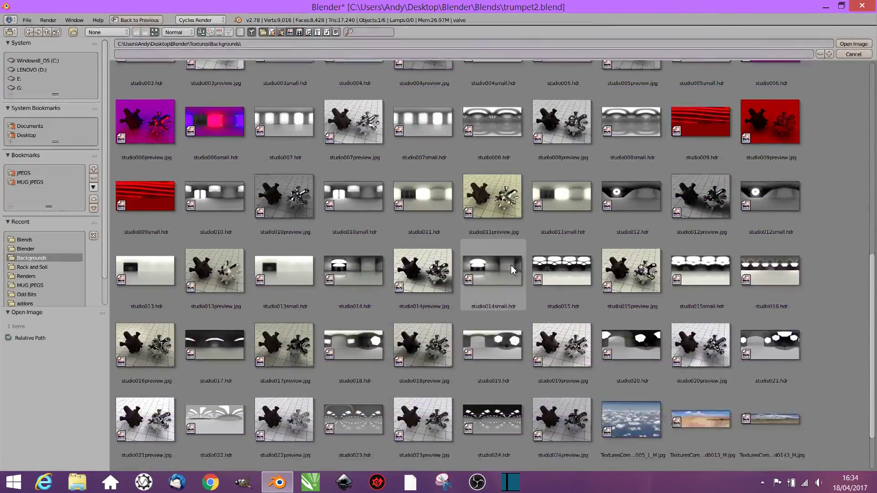
Add a new material slot for the valve's selected top face in Edit Mode
click(500, 359)
key(shift+z)
key(shift+z)
click(862, 112)
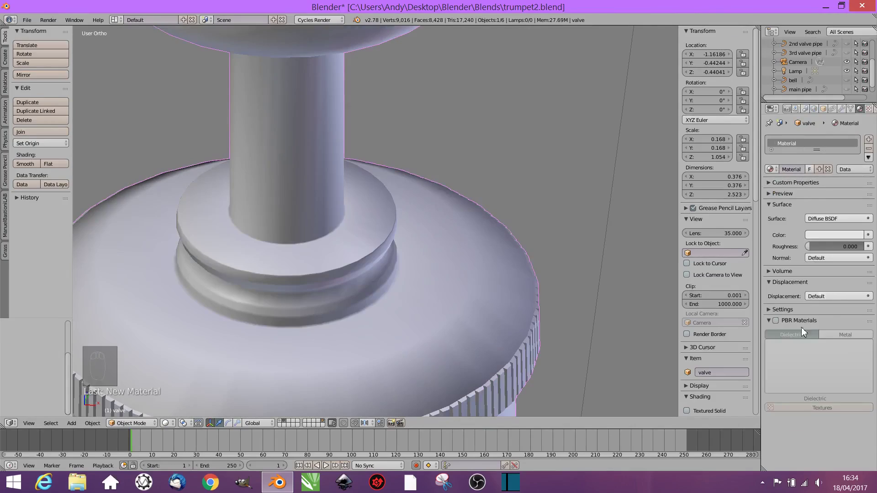
click(845, 344)
key(Tab)
click(373, 100)
key(ctrl+KP_Add)
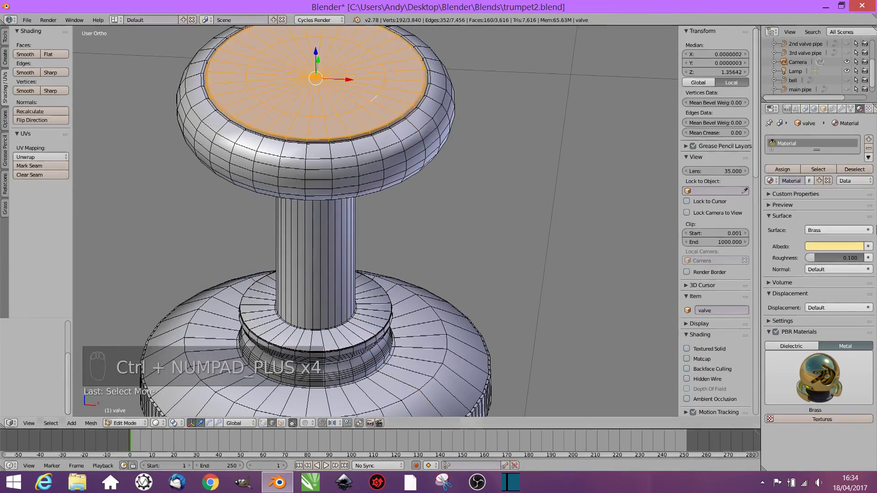
drag(871, 143, 722, 133)
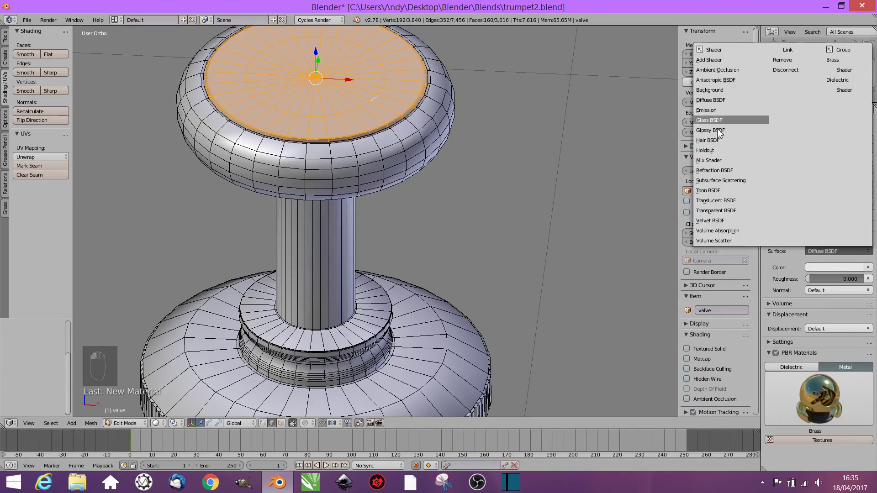
Make the 'valve top' material a Mix Shader of Diffuse and Glossy and preview it rendered
click(834, 282)
click(831, 292)
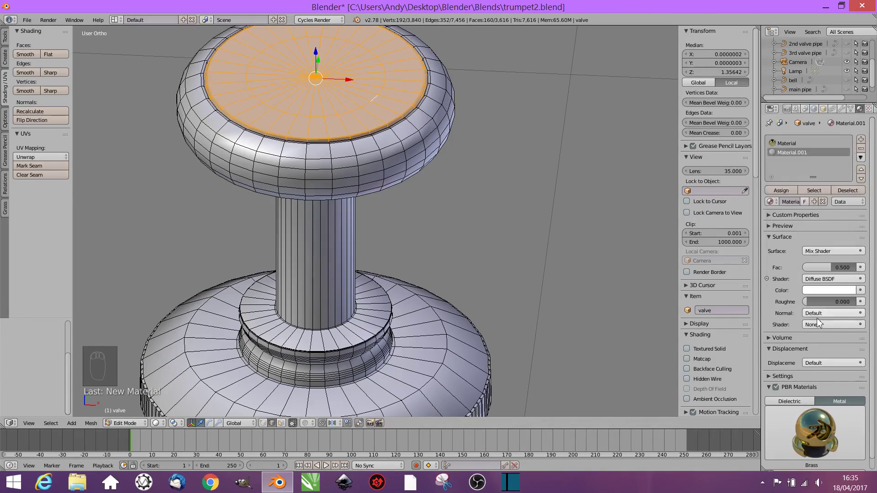
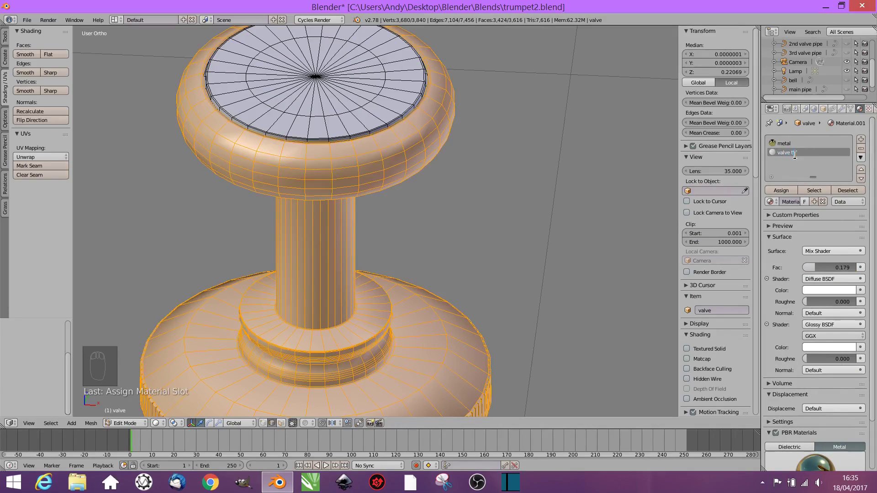
key(shift+z)
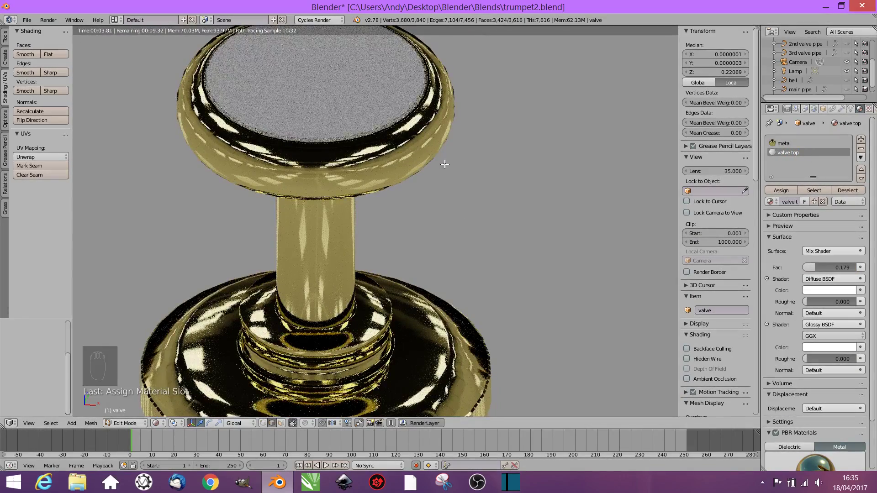
middle_click(465, 208)
key(shift+z)
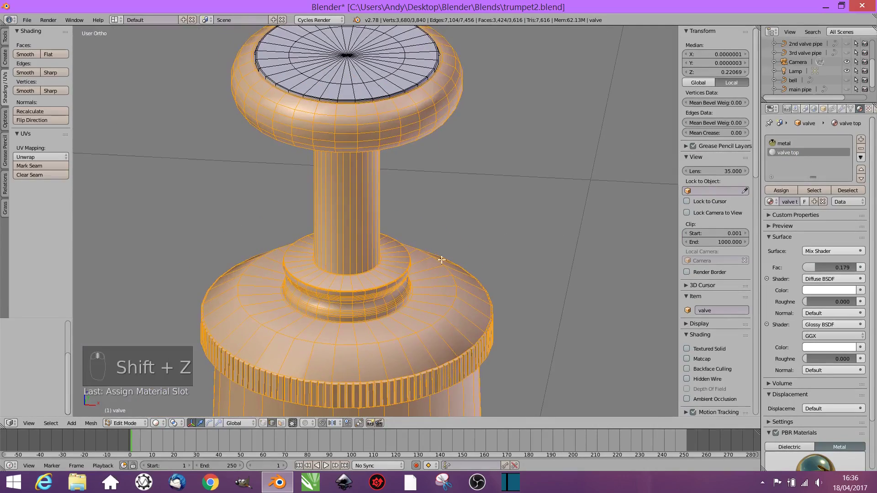
key(ctrl+r)
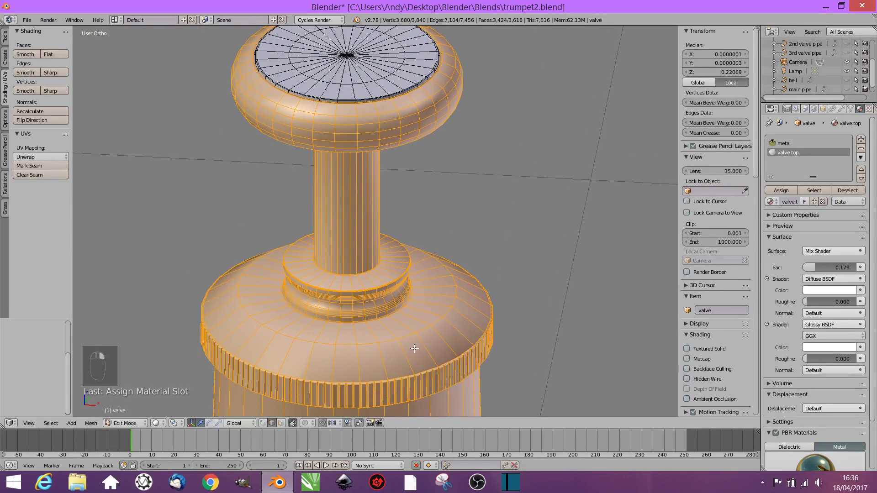
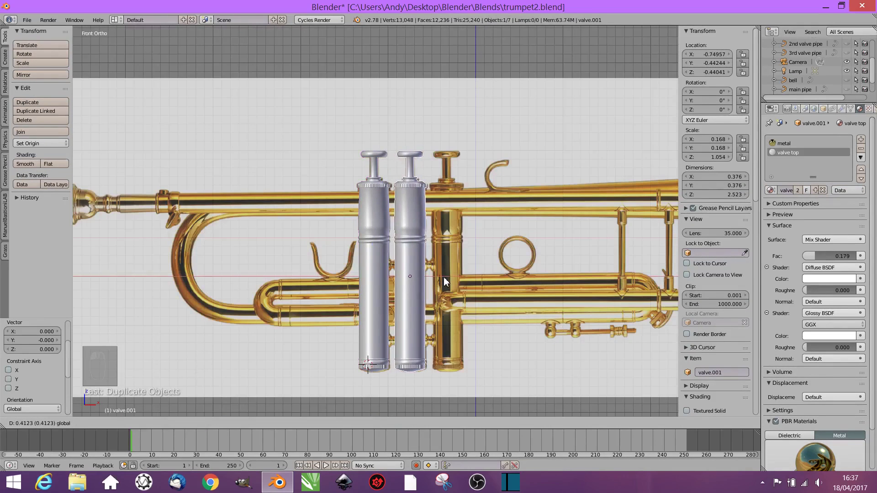
Duplicate the valve into a third copy and check the three valves in rendered shading
key(shift+d)
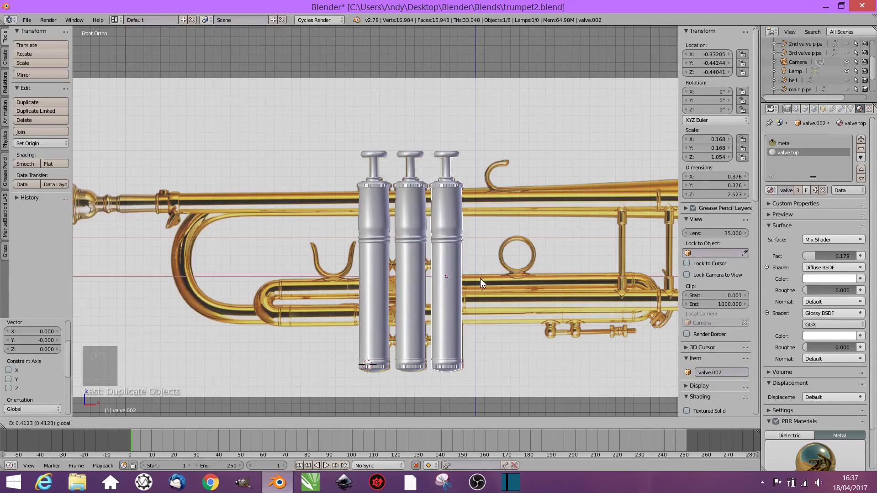
middle_click(465, 165)
key(shift+z)
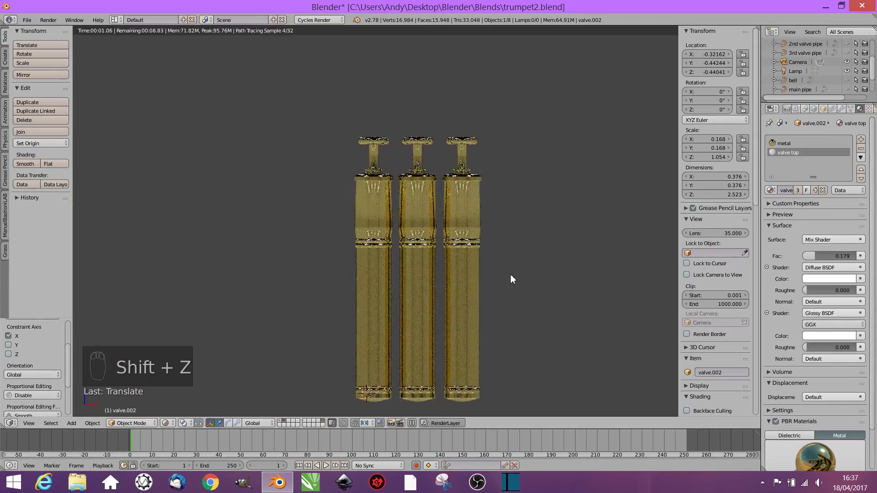
middle_click(532, 299)
key(shift+z)
key(KP_1)
middle_click(851, 48)
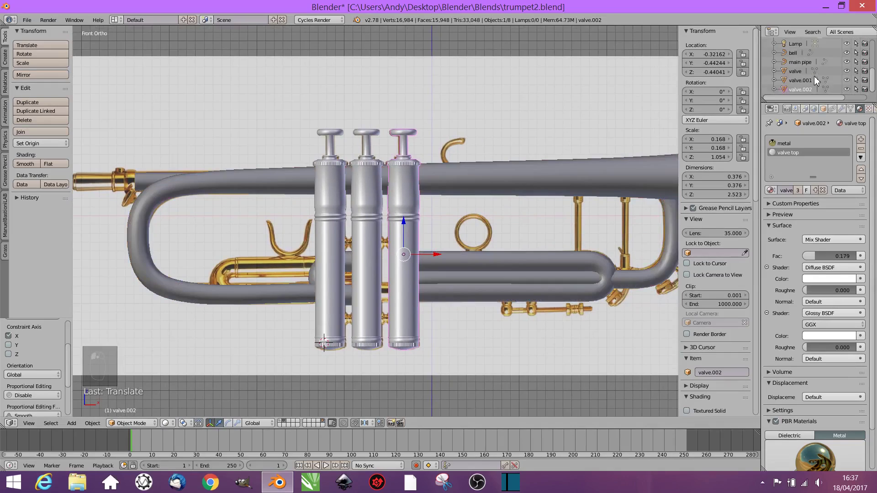
Select the main pipe and assign it the brass 'metal' material
right_click(535, 179)
click(532, 180)
double_click(592, 261)
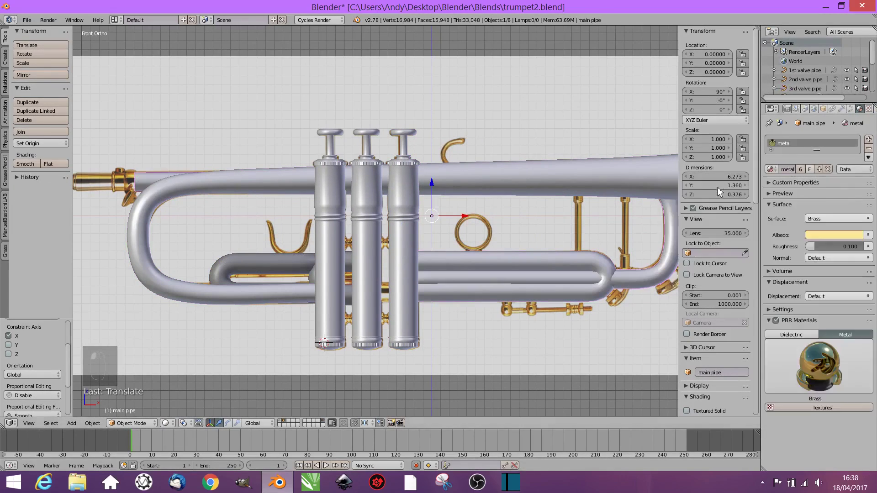
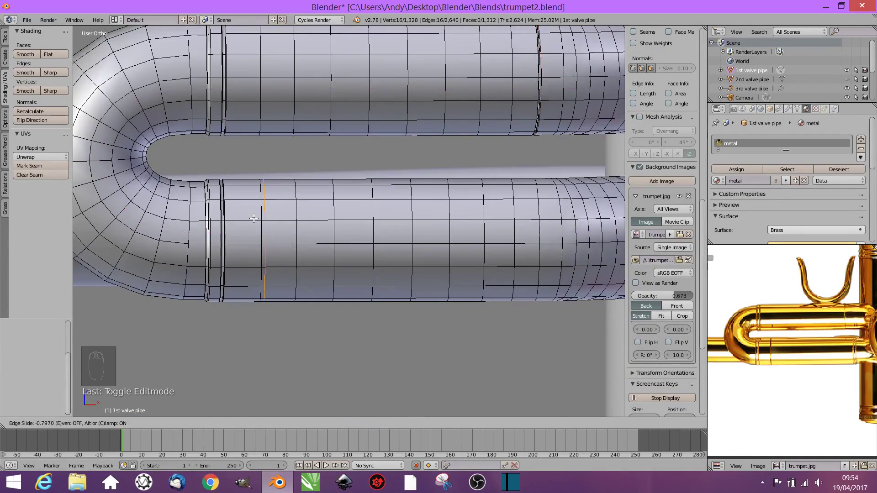
Cut edge loops near the ends of the 1st valve pipe's tubes
middle_click(257, 221)
click(290, 425)
key(e)
key(ctrl+r)
key(ctrl+r)
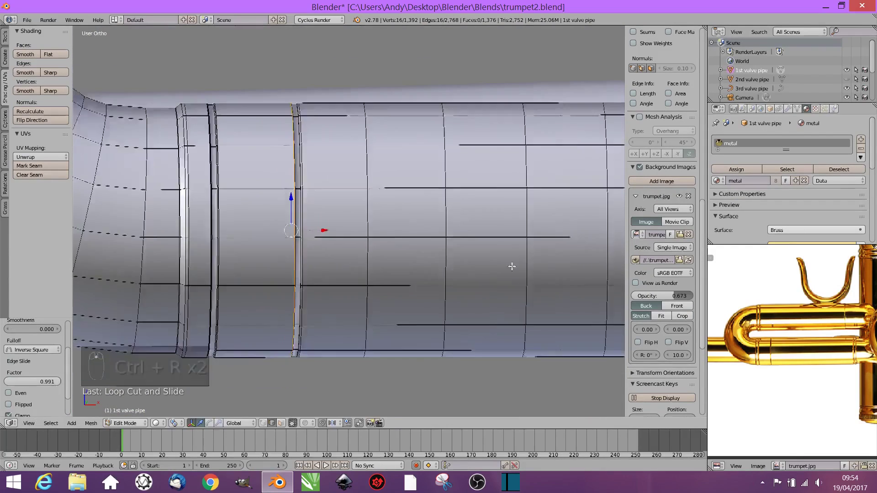
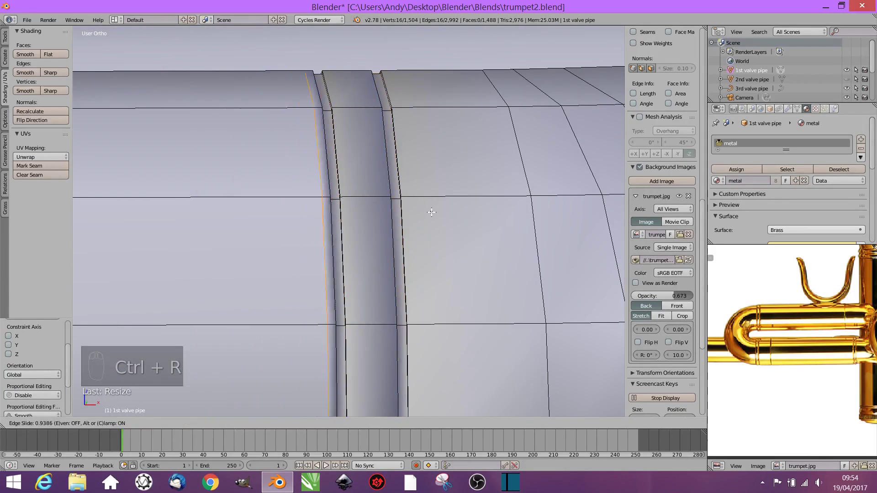
key(ctrl+r)
Slide the loops into thin ring details, return to Object Mode and save
click(374, 187)
key(g)
drag(413, 289, 302, 260)
key(Tab)
key(ctrl+s)
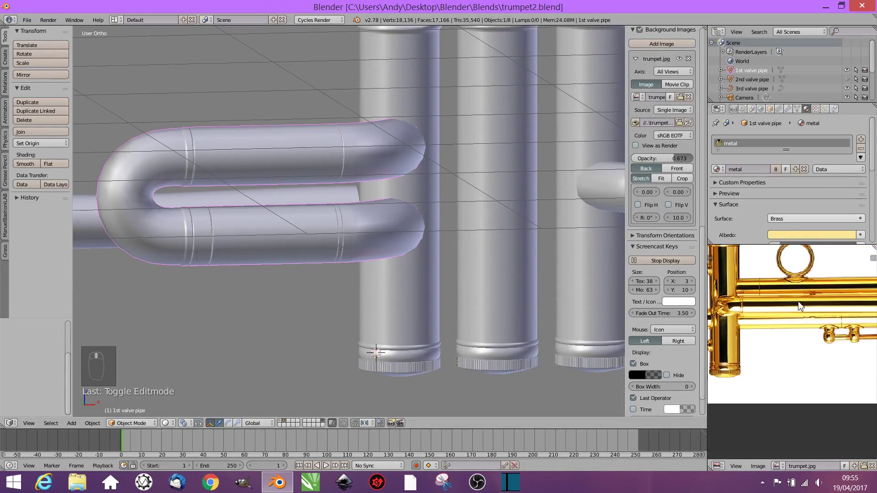
On the main pipe, cut an edge loop near the rounded end and scale it into a raised band
click(849, 84)
middle_click(506, 258)
key(KP_1)
key(alt+c)
middle_click(471, 240)
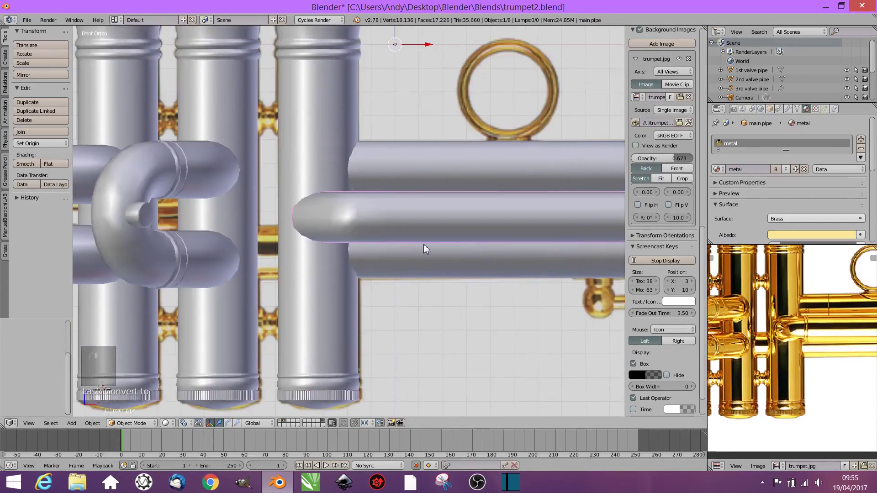
key(Tab)
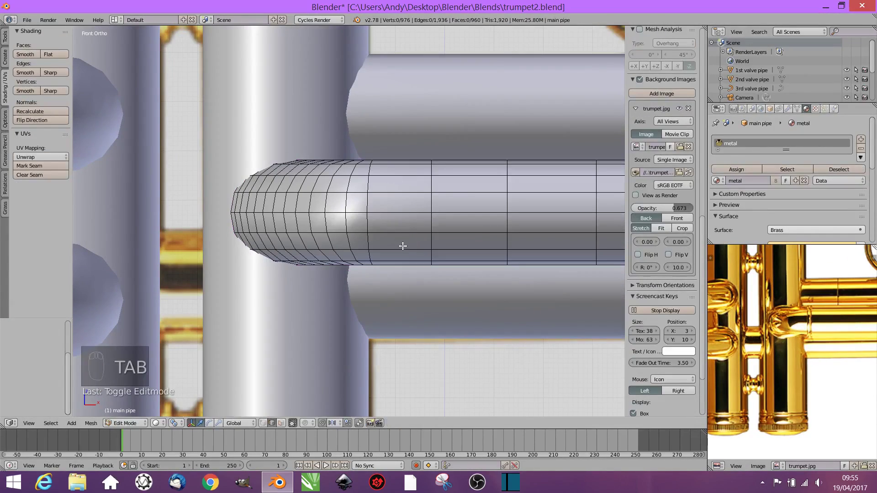
key(ctrl+r)
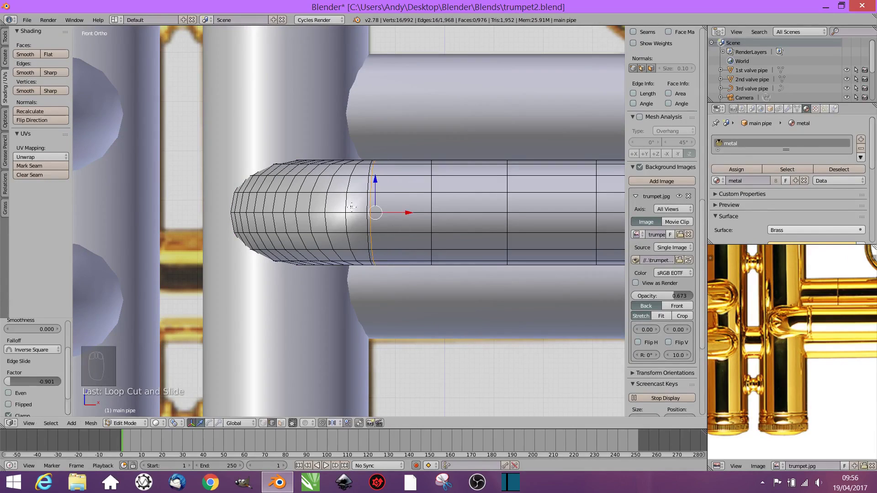
click(283, 426)
click(262, 211)
key(ctrl+KP_Add)
key(ctrl+KP_Subtract)
key(s)
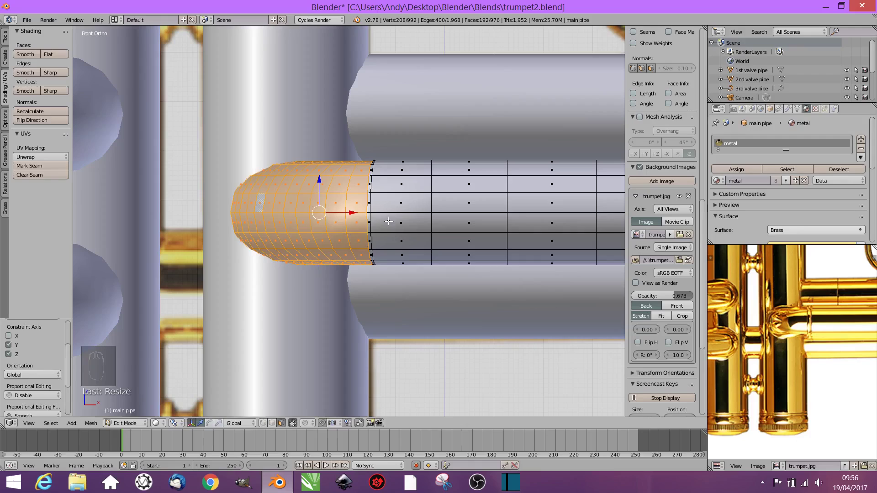
Add further edge loops beside the first to finish the ring details, then leave Edit Mode
key(ctrl+r)
key(ctrl+r)
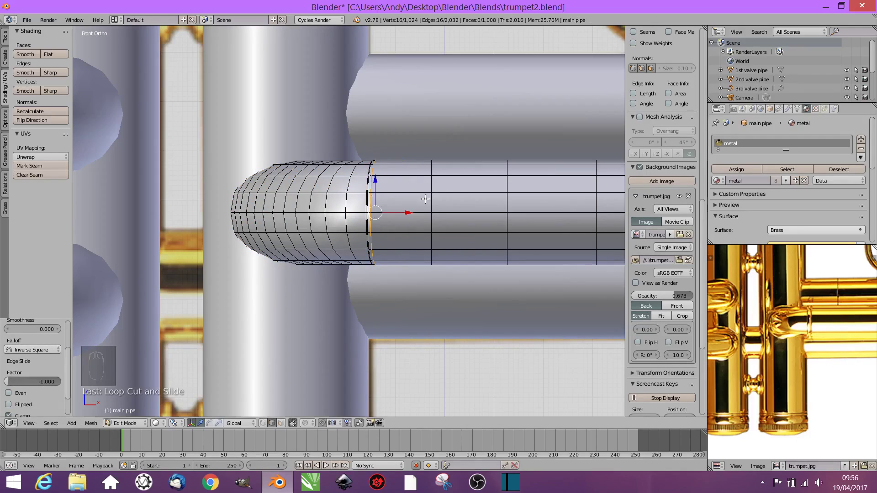
key(ctrl+r)
click(415, 195)
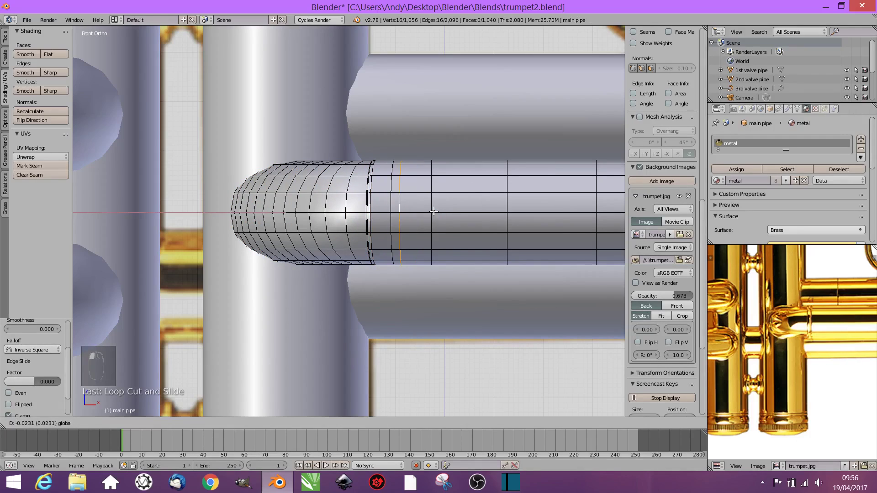
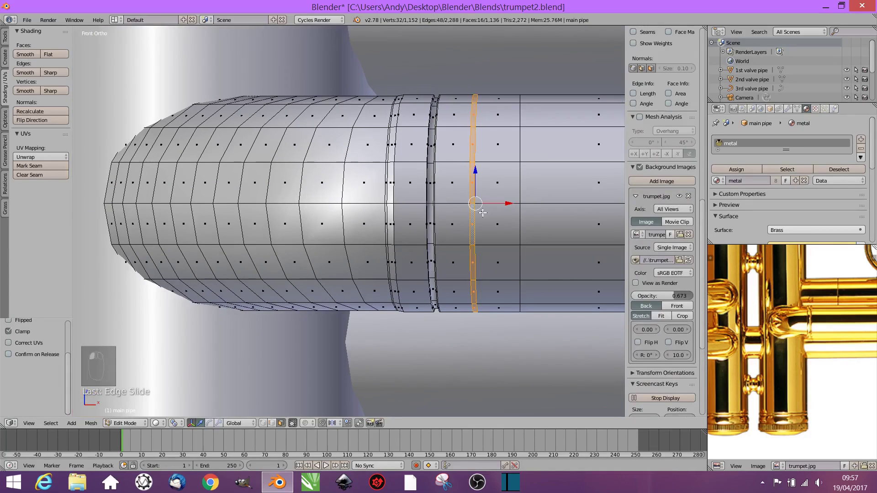
key(e)
key(ctrl+r)
key(ctrl+r)
key(Tab)
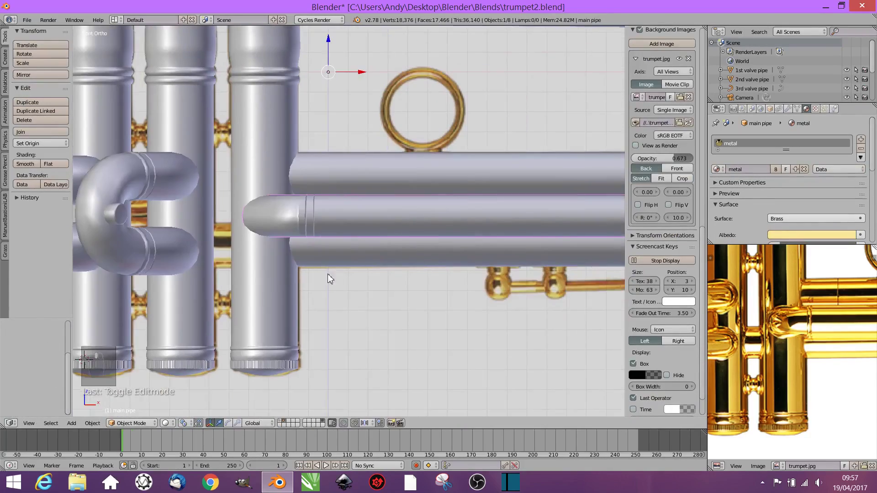
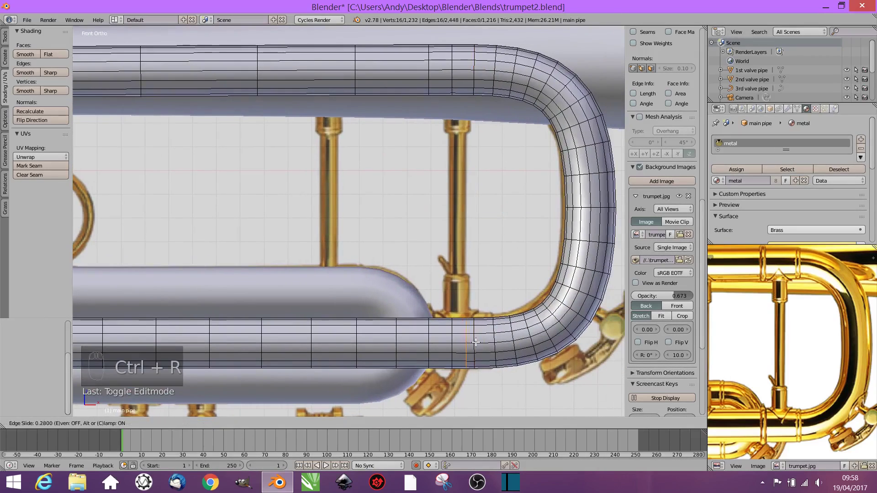
Cut edge loops where the main pipe's bend begins and rescale that bend section
key(ctrl+r)
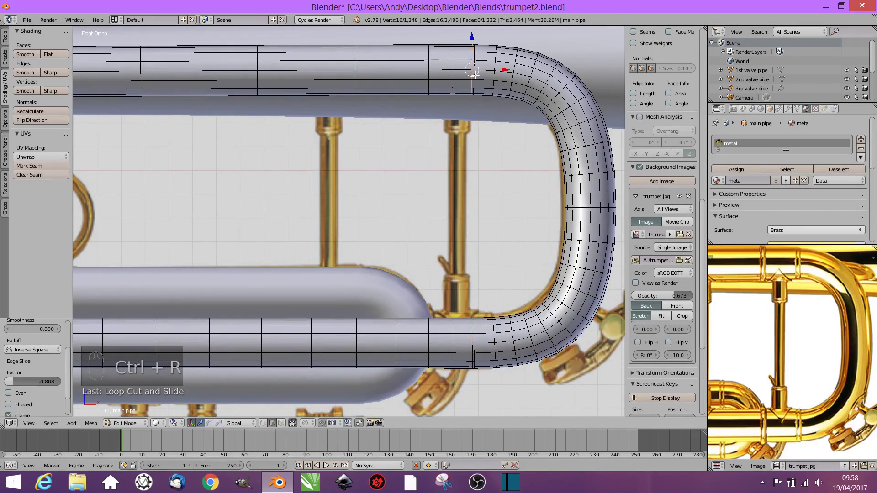
click(589, 208)
key(ctrl+KP_Add)
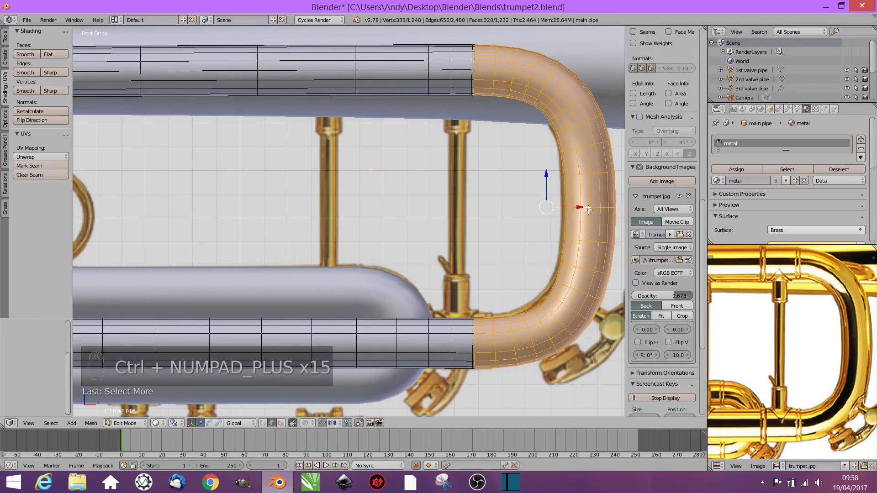
key(s)
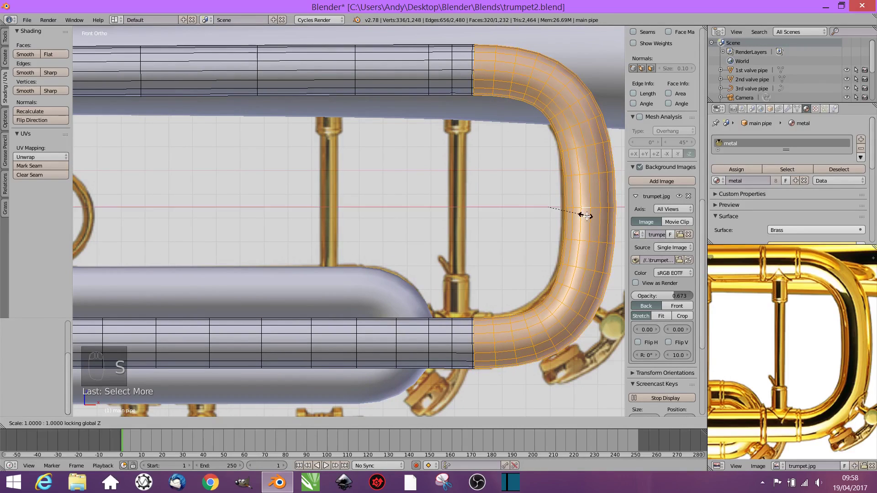
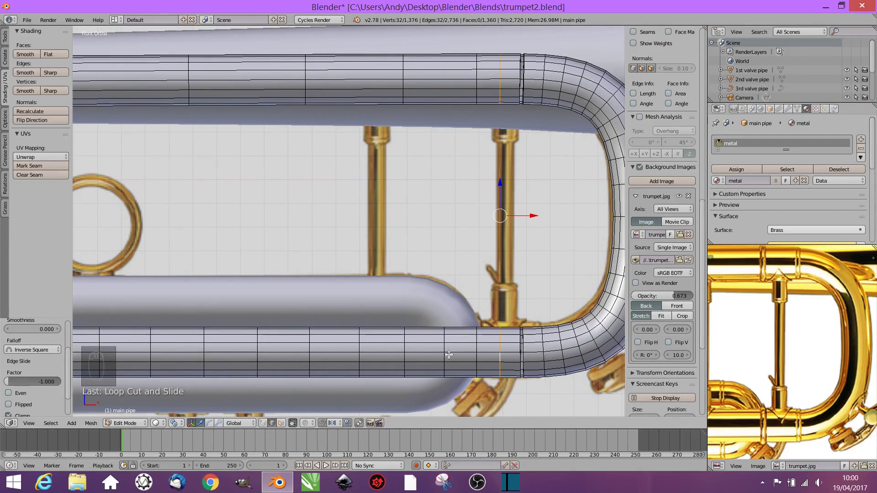
click(477, 345)
key(g)
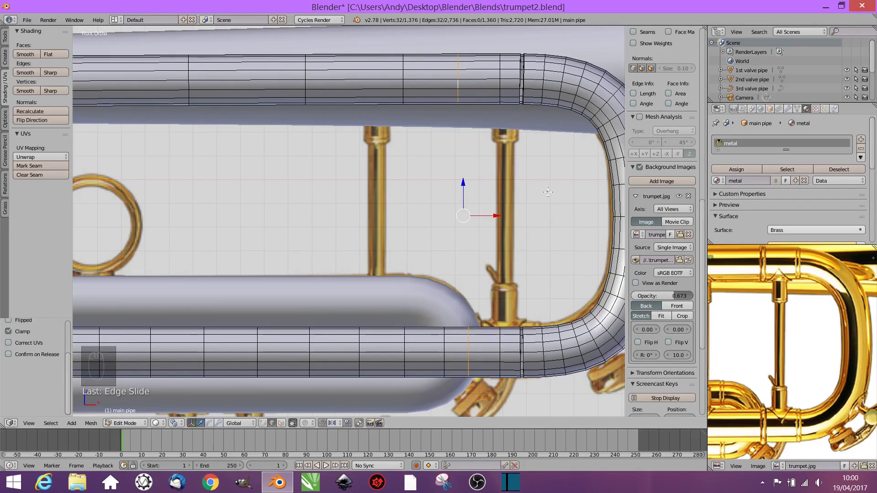
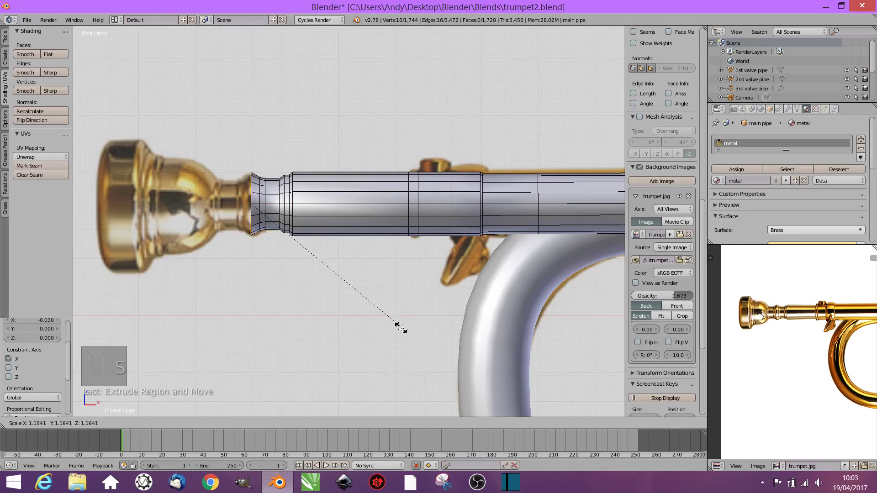
Extrude and scale successive edge rings to start flaring the mouthpiece end
key(e)
key(s)
key(e)
key(s)
key(e)
key(e)
key(s)
Widen the rings into a cup with a funnel bowl and bevel its rim
key(e)
key(s)
key(e)
key(x)
key(s)
key(e)
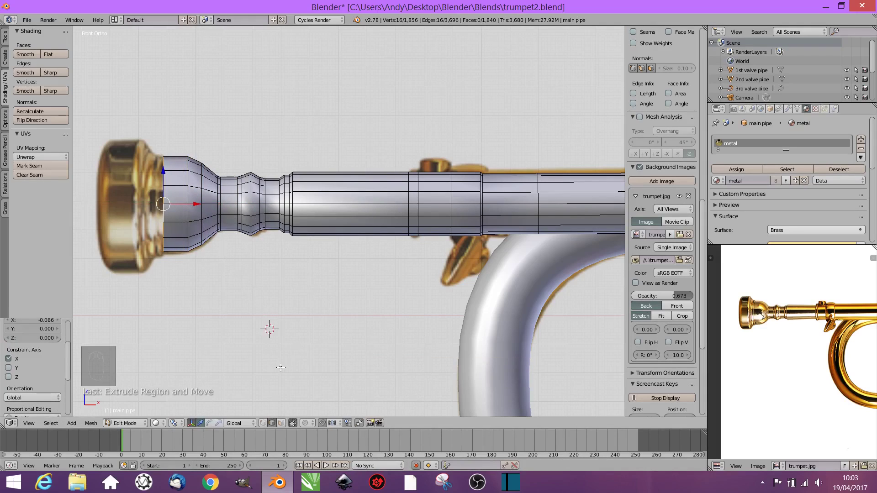
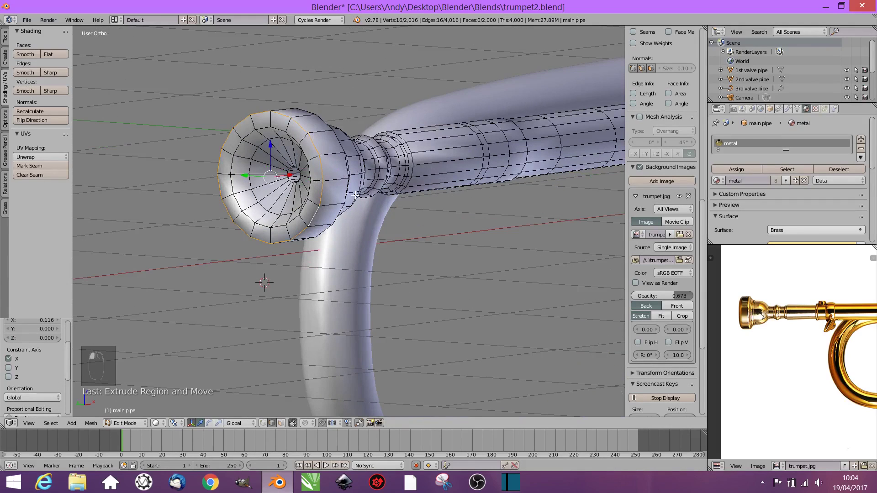
key(ctrl+b)
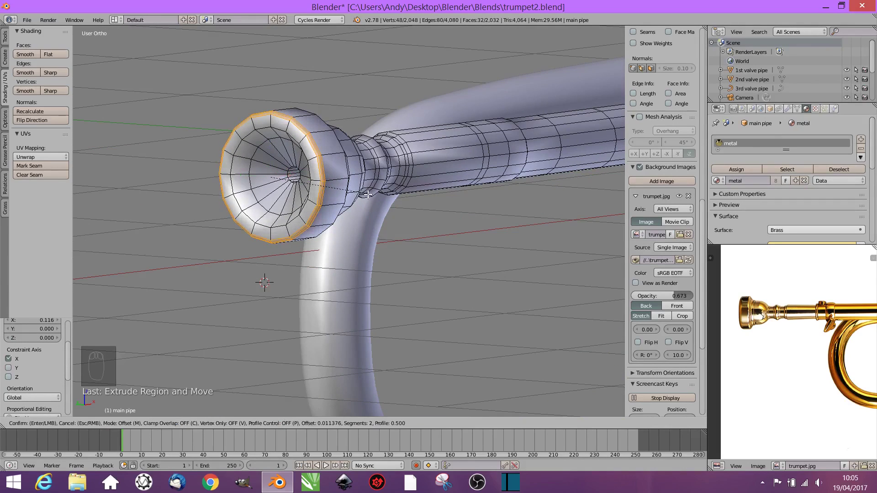
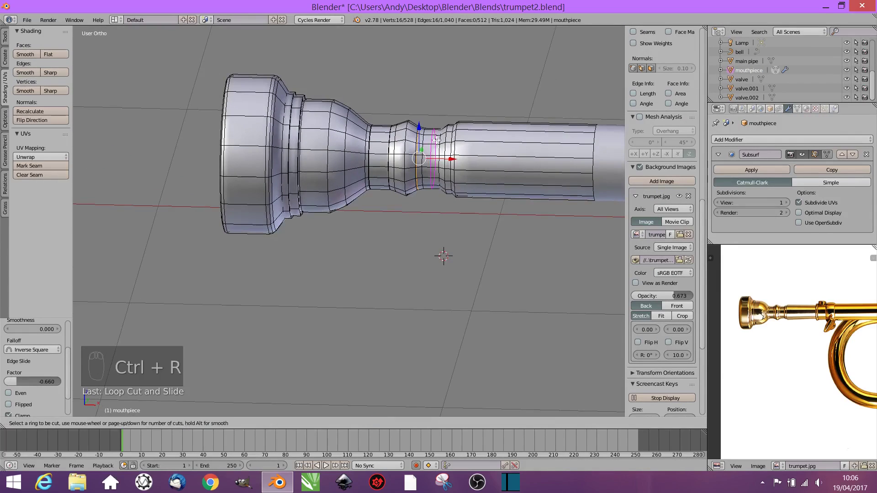
Add edge loops to ridge the mouthpiece shank and leave its Edit Mode
key(ctrl+r)
key(ctrl+r)
key(Tab)
middle_click(432, 170)
key(Tab)
key(ctrl+r)
key(Tab)
key(Tab)
Select the main pipe end near the valves and start extruding it into a collar
click(585, 135)
key(s)
key(Tab)
click(589, 122)
key(Tab)
click(584, 129)
key(e)
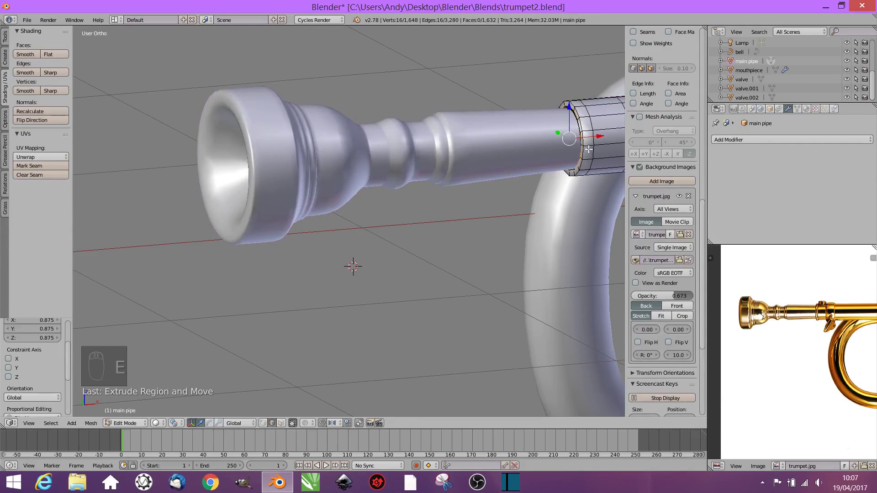
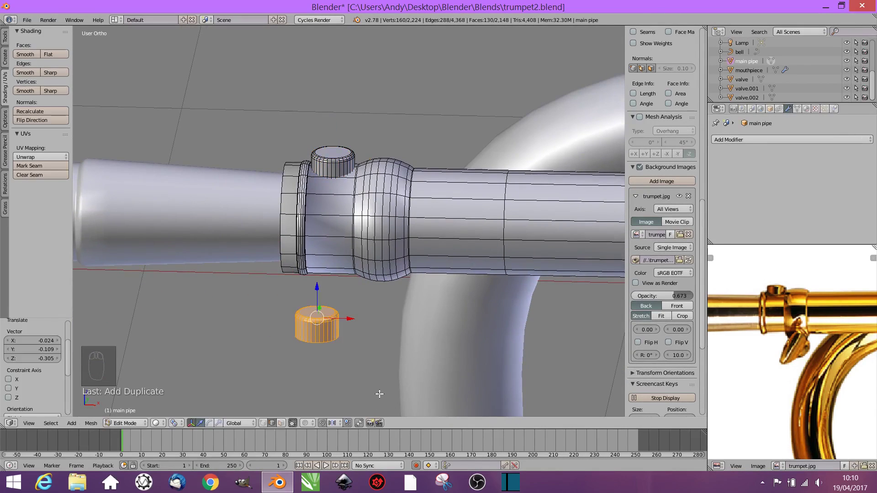
Stretch the small cylinder into a long rod and check it against the front reference
key(r)
key(s)
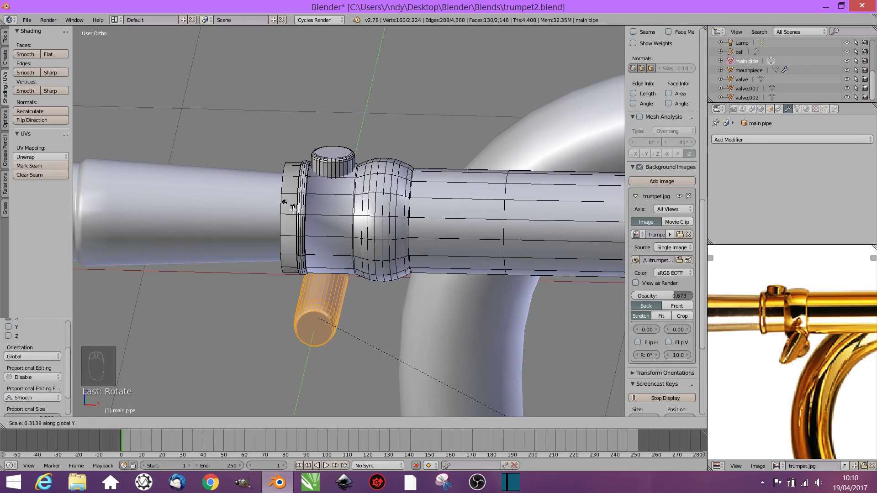
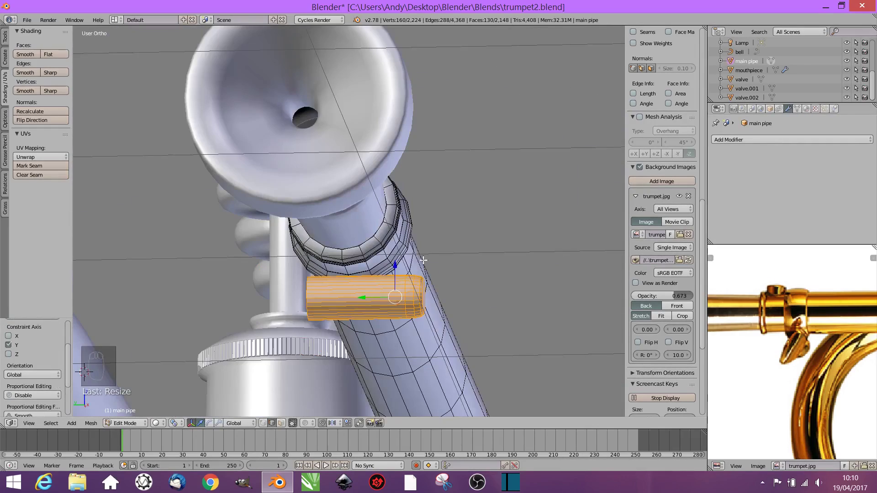
key(z)
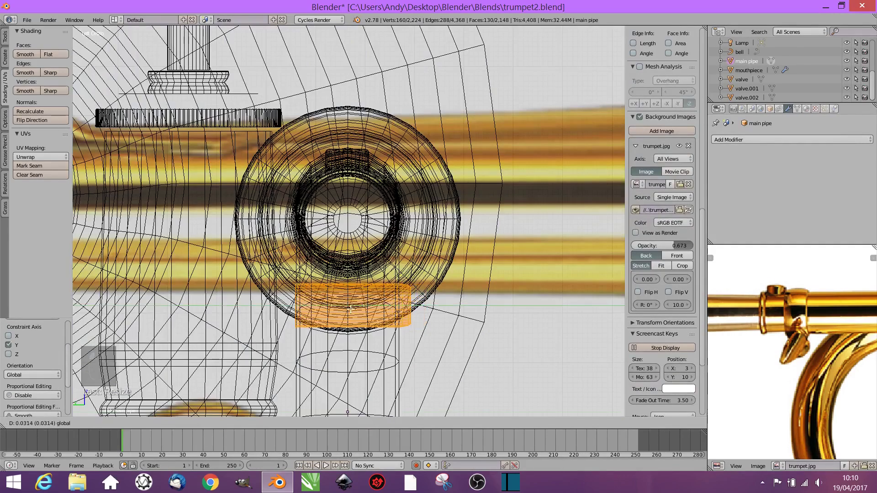
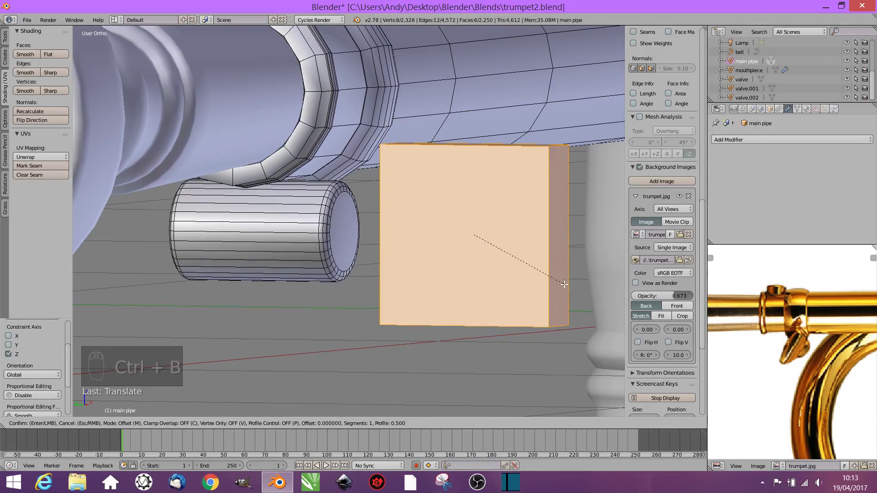
Bevel the block's edges round and flatten it into a finger rest under the collar
key(ctrl+z)
key(ctrl+b)
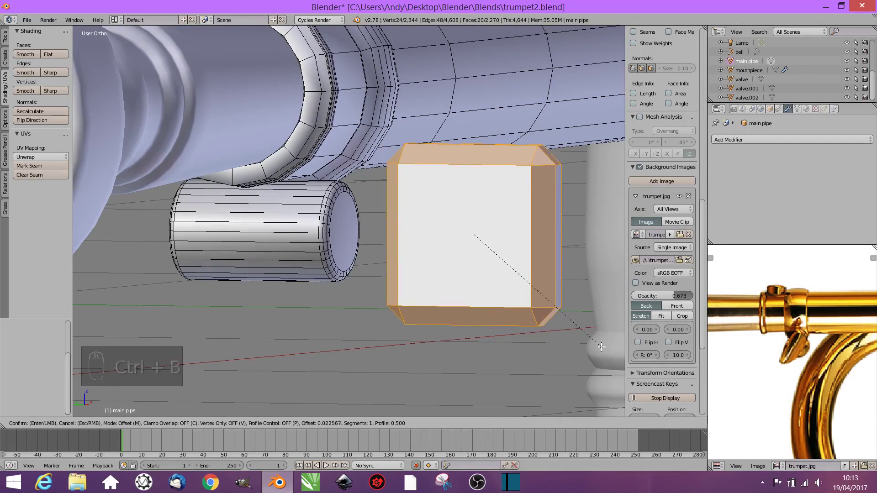
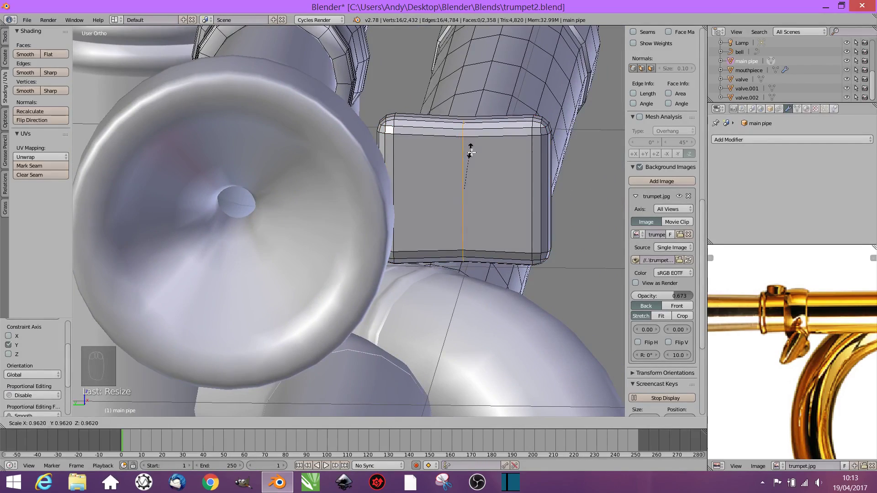
middle_click(525, 199)
key(l)
key(s)
middle_click(468, 273)
click(409, 201)
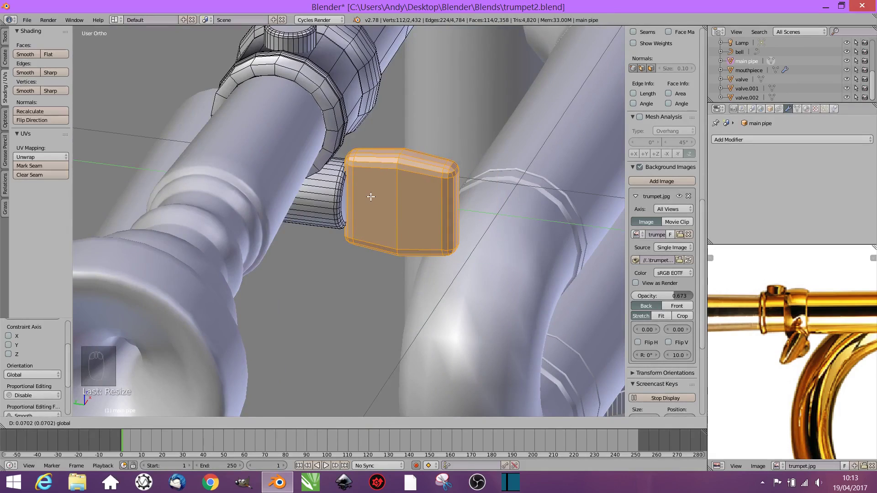
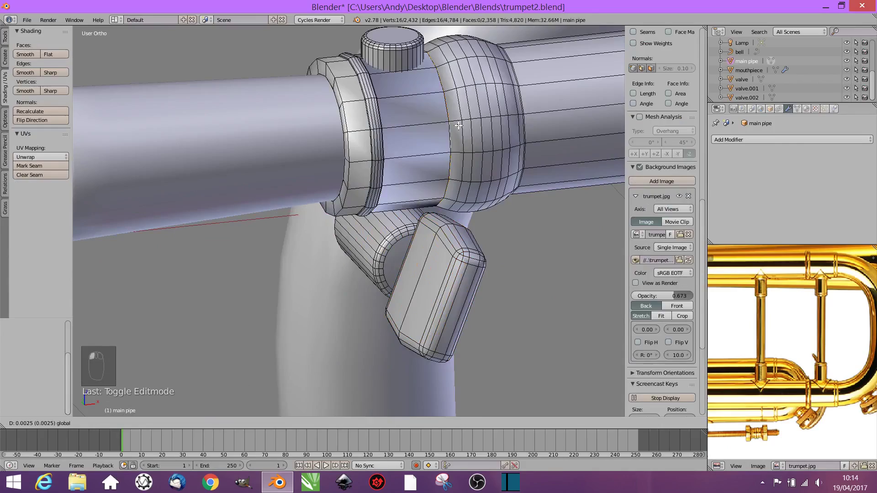
Leave the main pipe and add loop cuts around its straight tubes near the U-bend
key(Tab)
drag(550, 154, 475, 139)
key(Tab)
key(ctrl+r)
key(ctrl+r)
key(Tab)
Select the 3rd valve pipe and add loop cuts near its bend in Edit Mode
click(497, 249)
key(Tab)
key(ctrl+r)
key(ctrl+z)
key(ctrl+r)
key(ctrl+r)
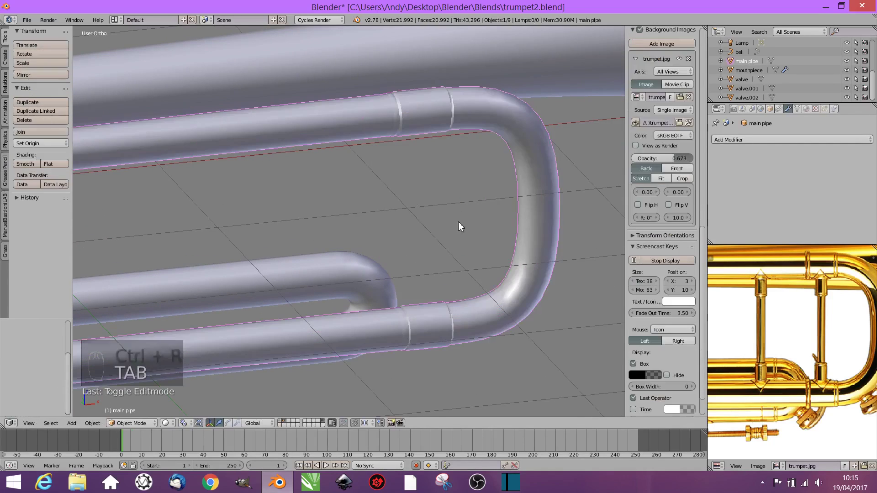
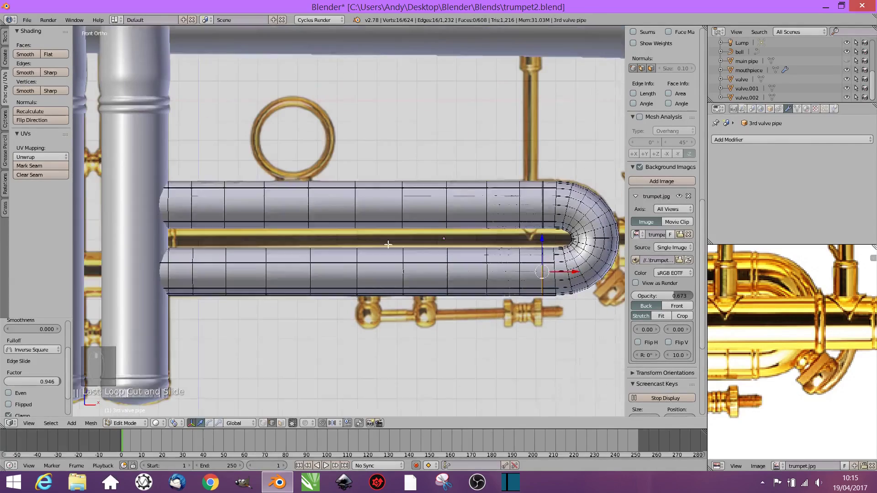
Select the straight sections of the 3rd valve pipe tube and resize them
key(ctrl+KP_Add)
key(ctrl+z)
key(a)
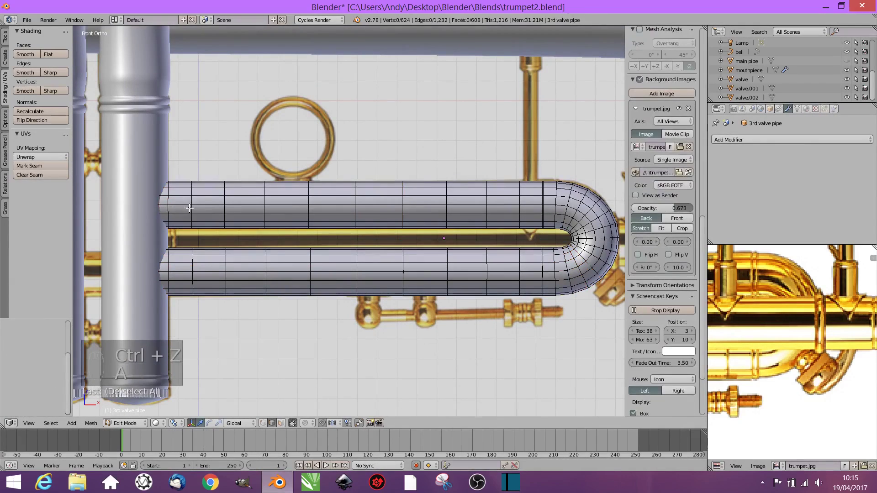
key(a)
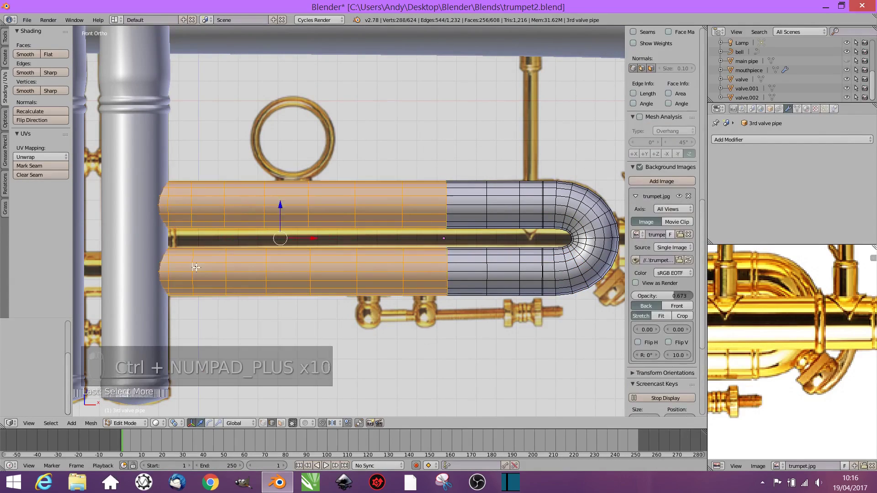
key(s)
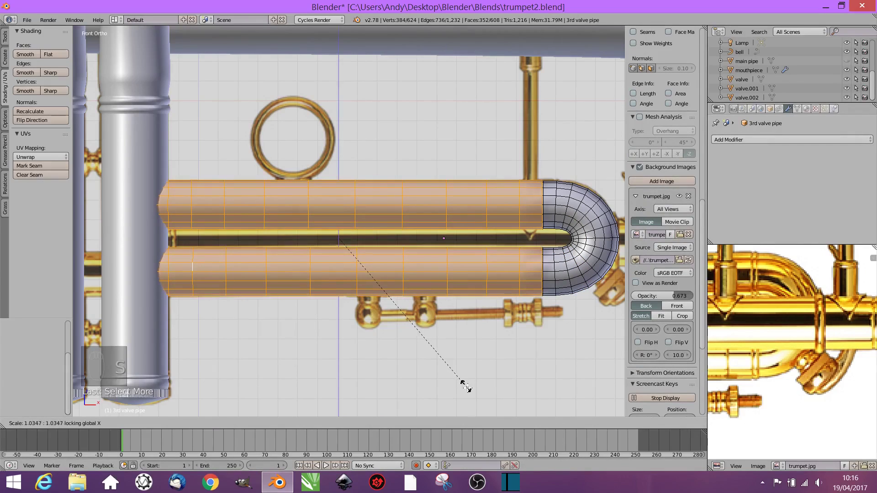
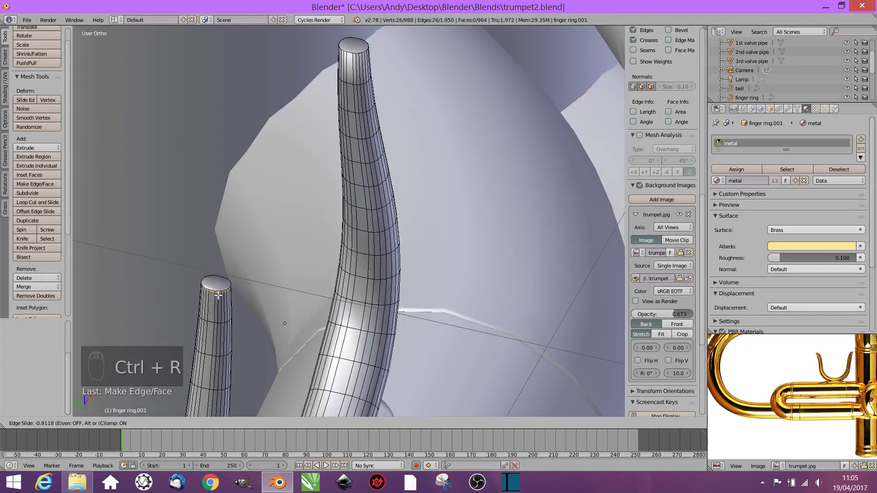
Finish the ring prong, leave Edit Mode and return to Front Ortho view of the valves
key(ctrl+r)
middle_click(473, 266)
key(Tab)
key(KP_1)
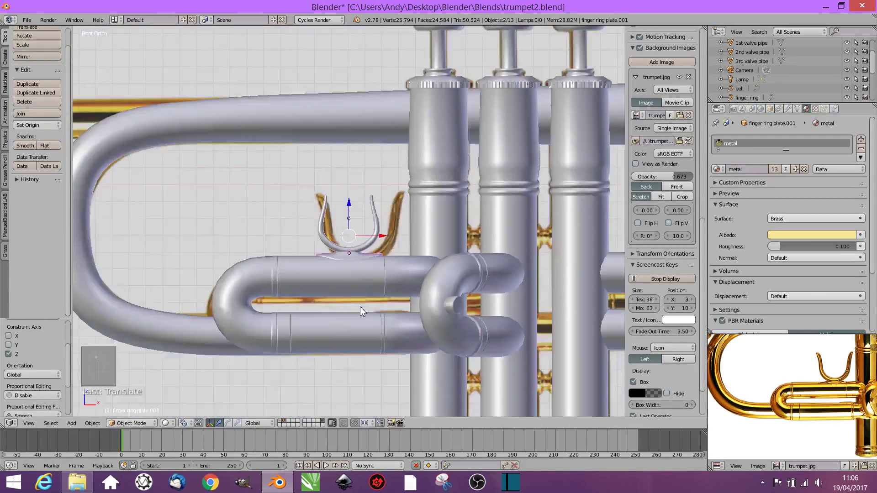
Select finger ring.001 and scale its prong tips with proportional editing to flare them
middle_click(397, 319)
click(381, 222)
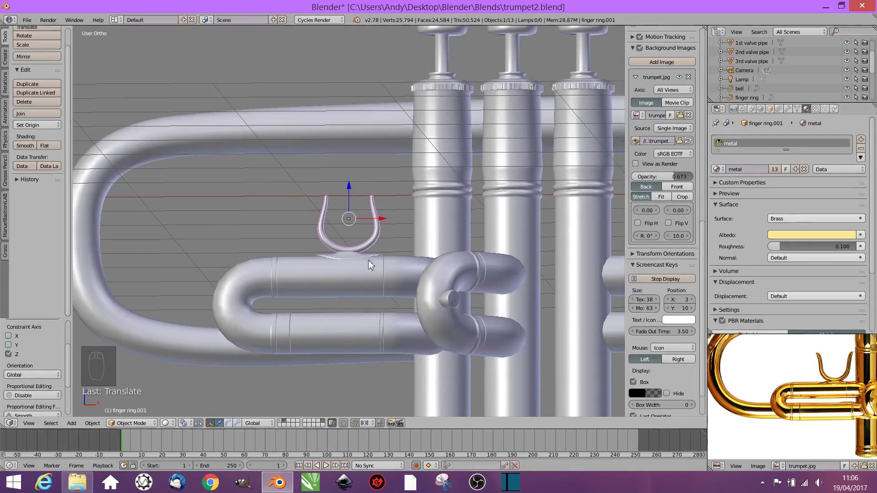
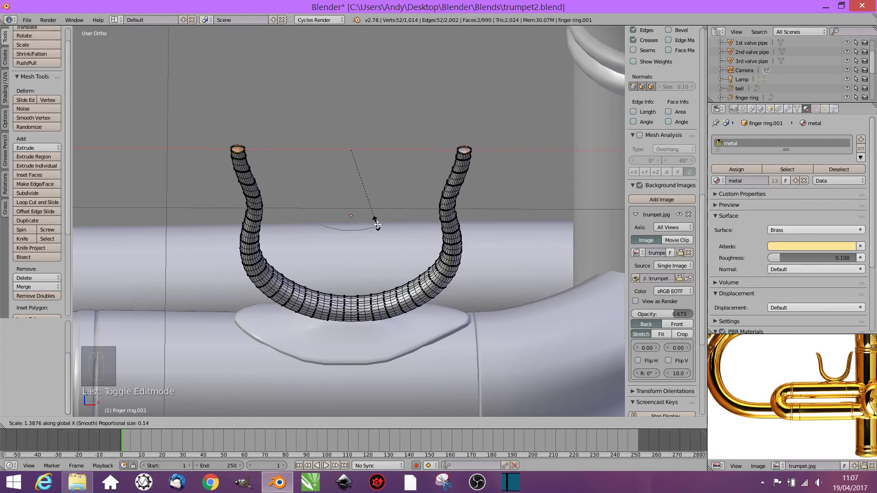
click(194, 394)
key(s)
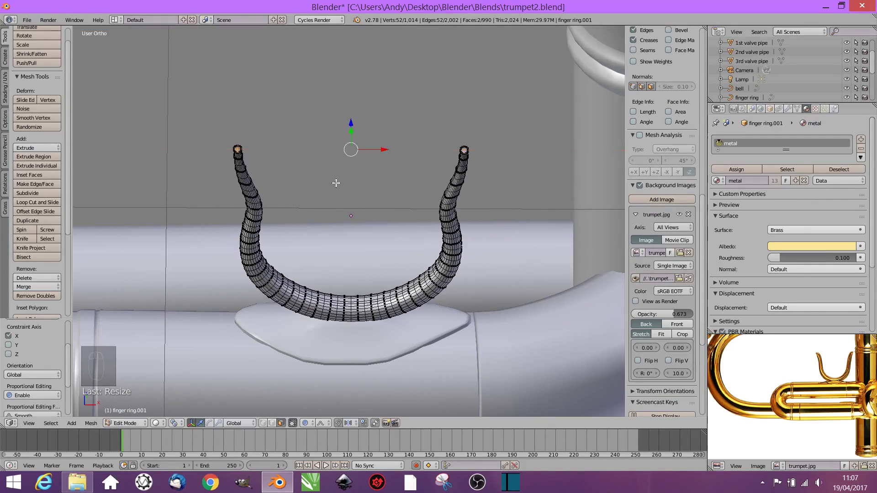
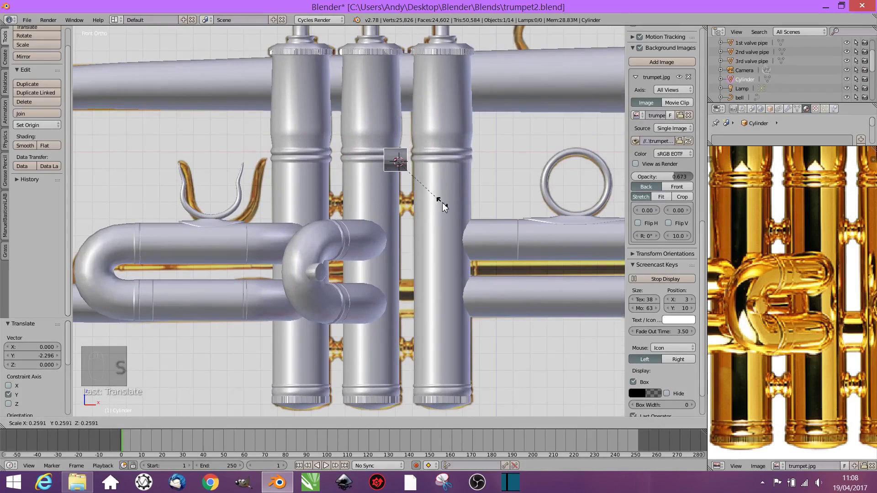
Move the new cylinder between the valve pipes and start editing its mesh
drag(438, 163, 414, 172)
drag(426, 187, 23, 165)
click(22, 165)
key(Tab)
key(ctrl+r)
key(Tab)
click(340, 226)
Add loop cuts around the cylinder and shrink it into a pinched spool-like connector
key(Tab)
key(ctrl+r)
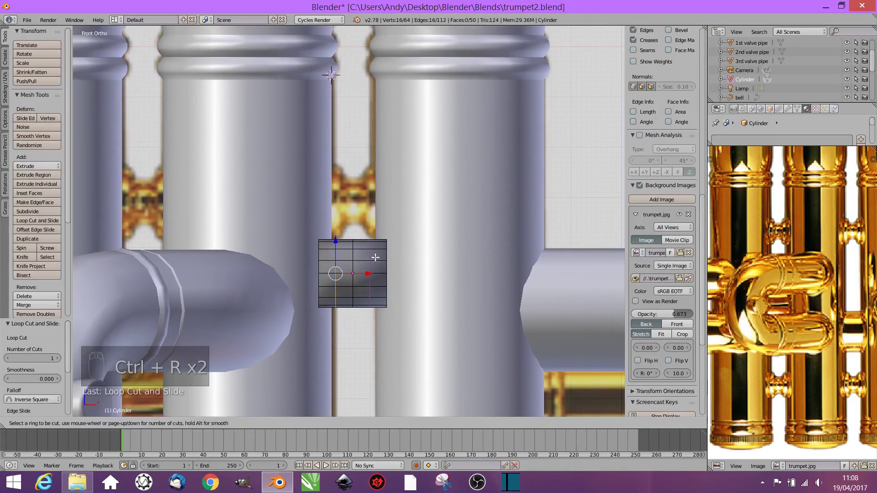
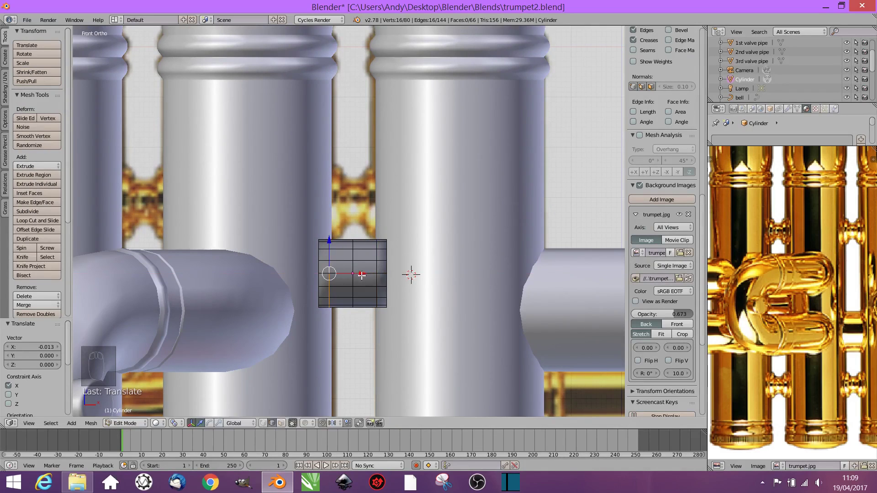
key(ctrl+r)
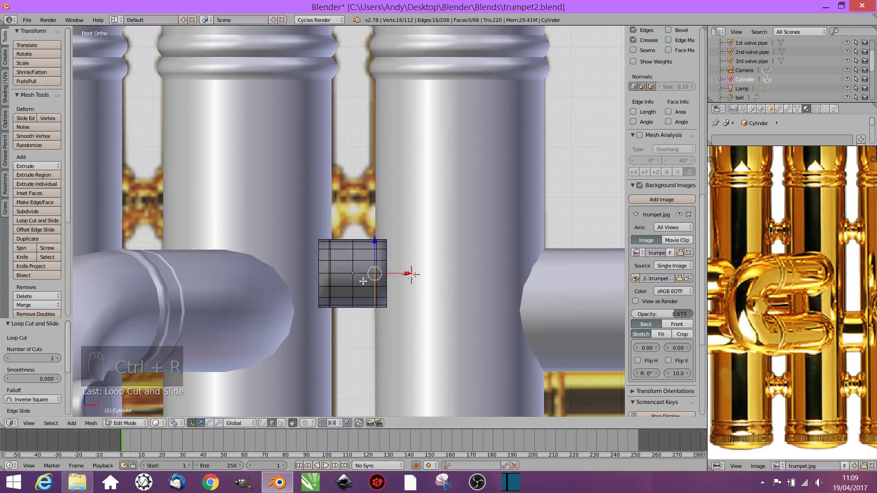
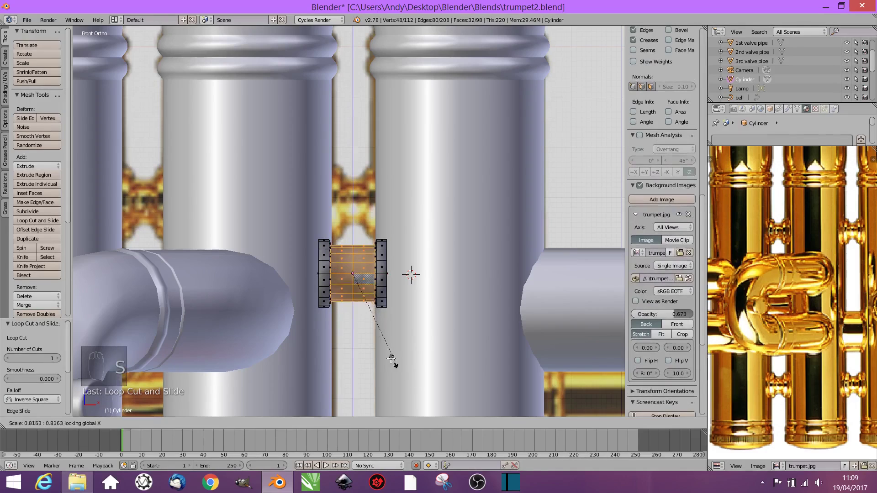
key(s)
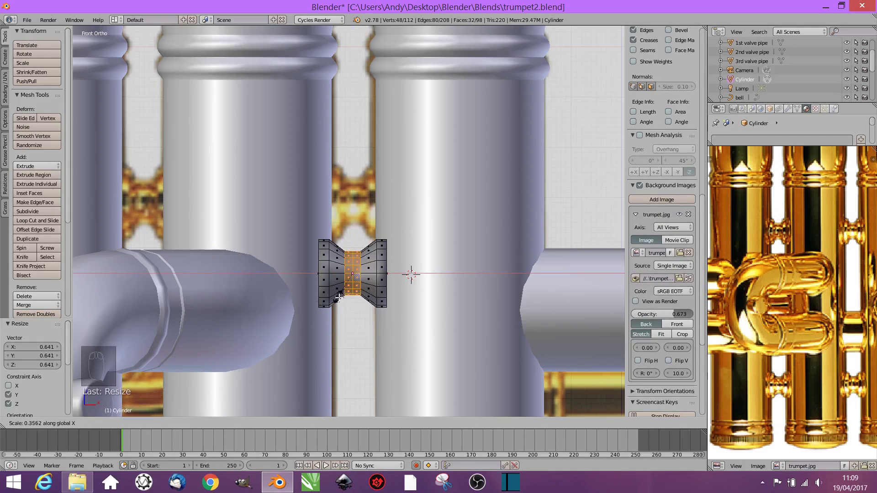
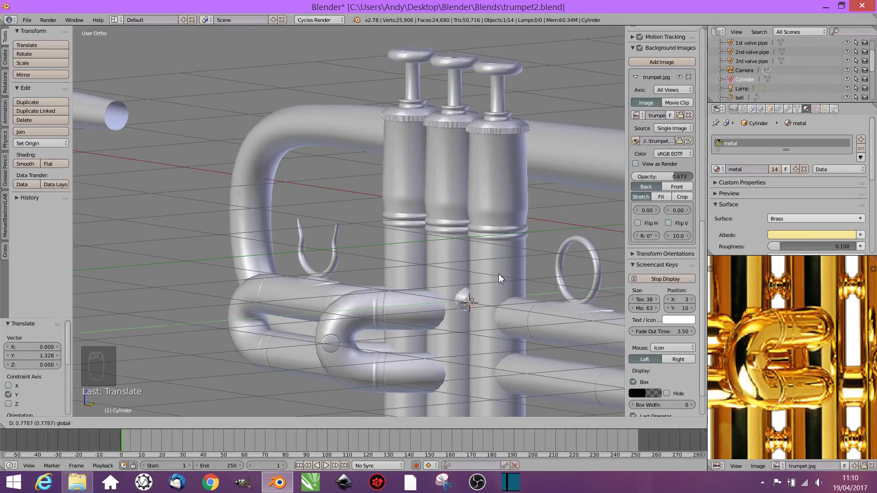
Check the connector from top view, leave Edit Mode and select it
key(KP_7)
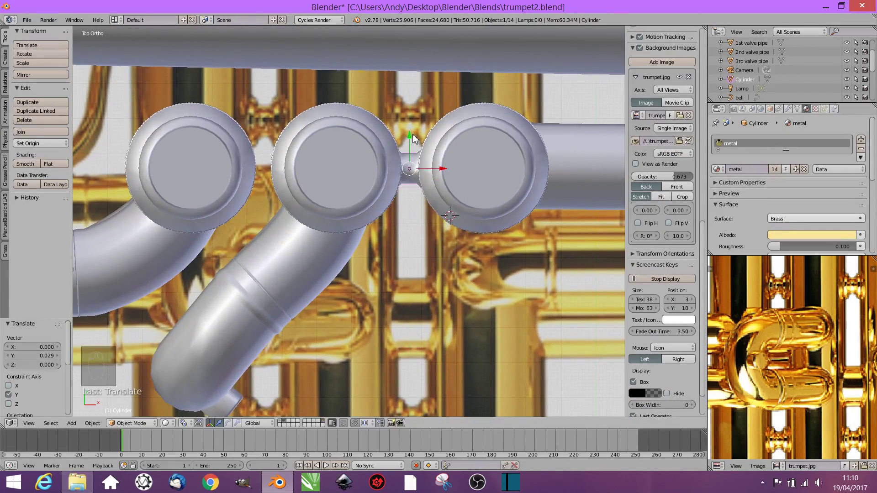
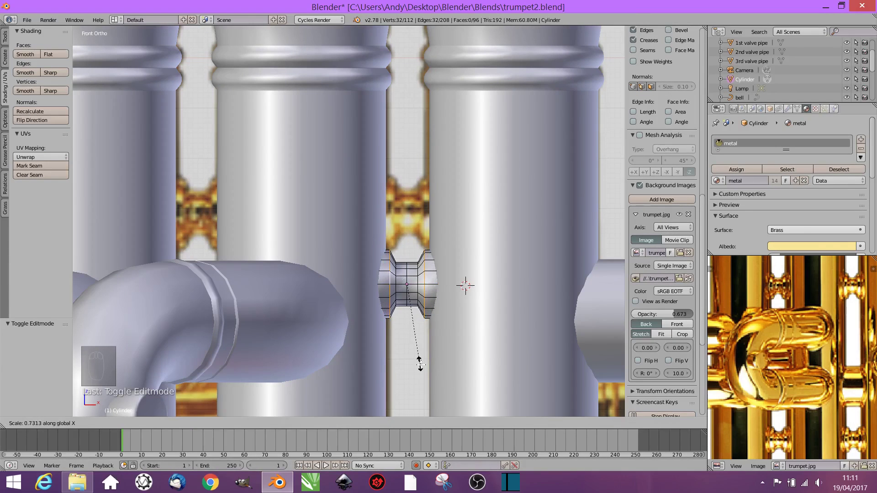
key(Tab)
click(407, 222)
middle_click(445, 284)
Duplicate the connector into Cylinder.001-.003 and place copies vertically between the casings
key(shift+d)
key(shift+d)
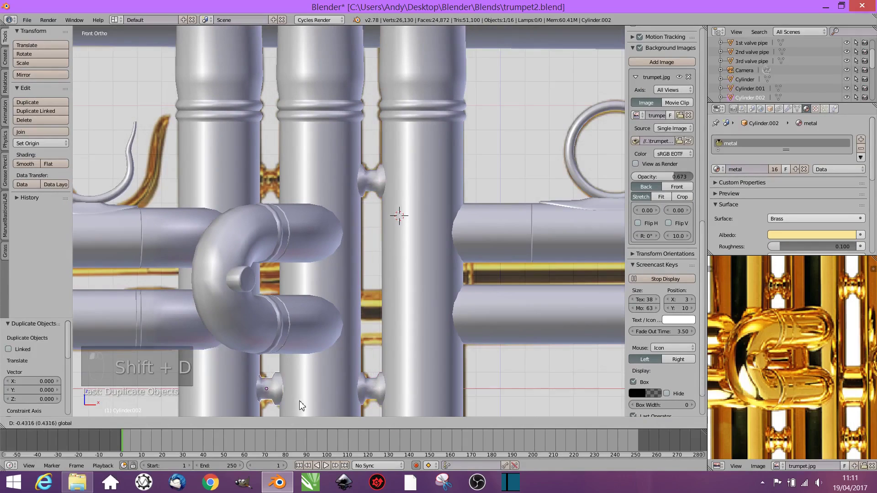
key(shift+d)
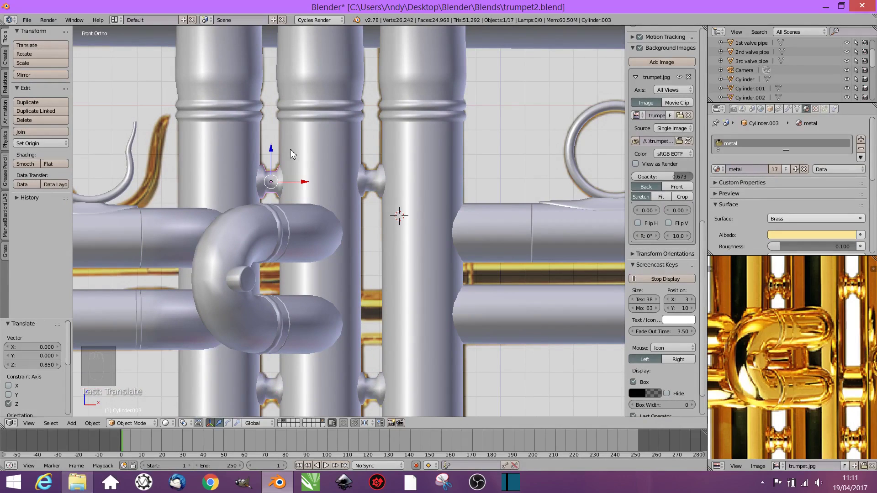
click(749, 45)
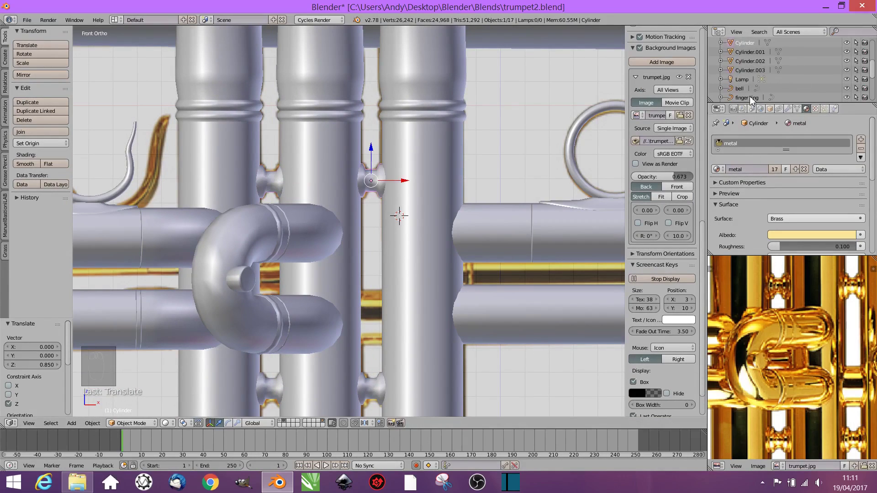
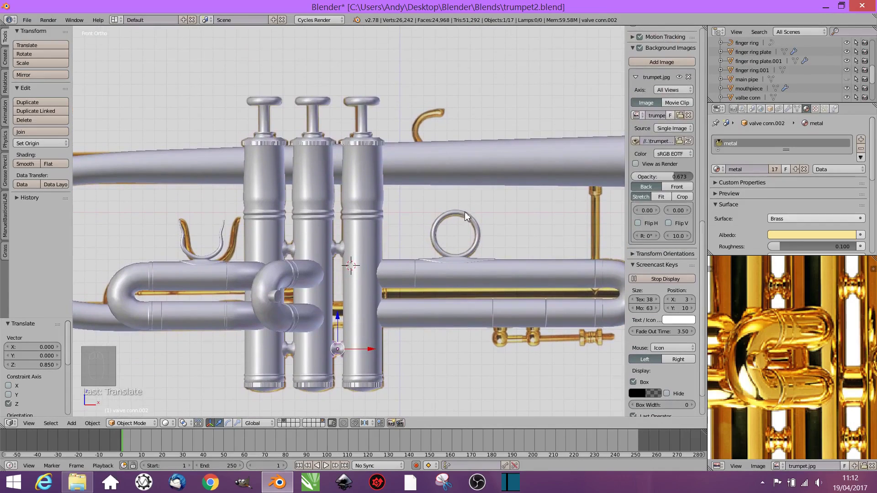
Duplicate the finger ring as finger ring.002 and place it above the main pipe
click(468, 219)
key(shift+d)
click(460, 122)
click(472, 292)
Edit the copied ring and rotate part of its curve open into a C-shaped hook
key(Tab)
key(alt+c)
key(Tab)
key(r)
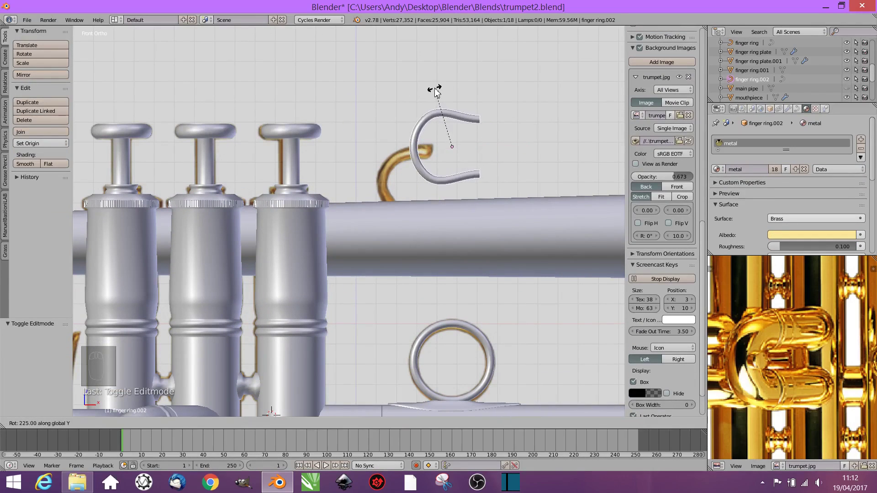
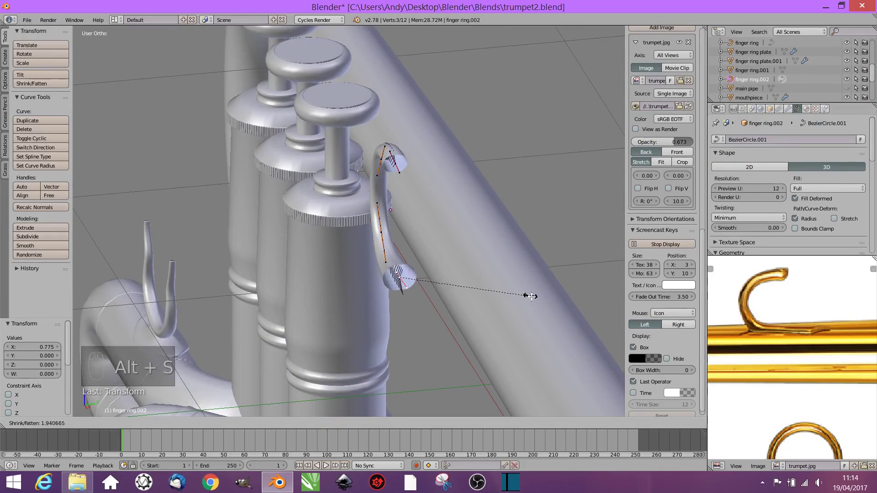
Convert the hook curve to a mesh and merge its doubled vertices with Remove Doubles
key(Tab)
key(alt+c)
key(Tab)
key(Tab)
key(Tab)
key(a)
key(a)
click(9, 37)
middle_click(33, 281)
click(33, 281)
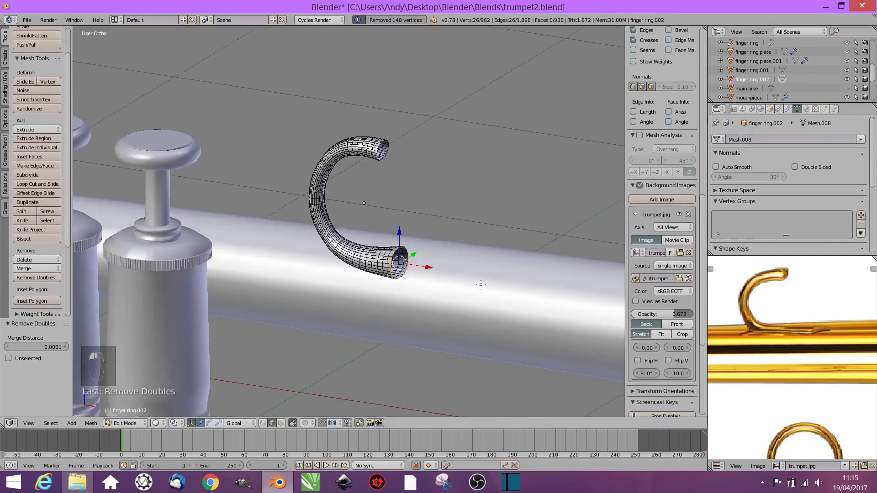
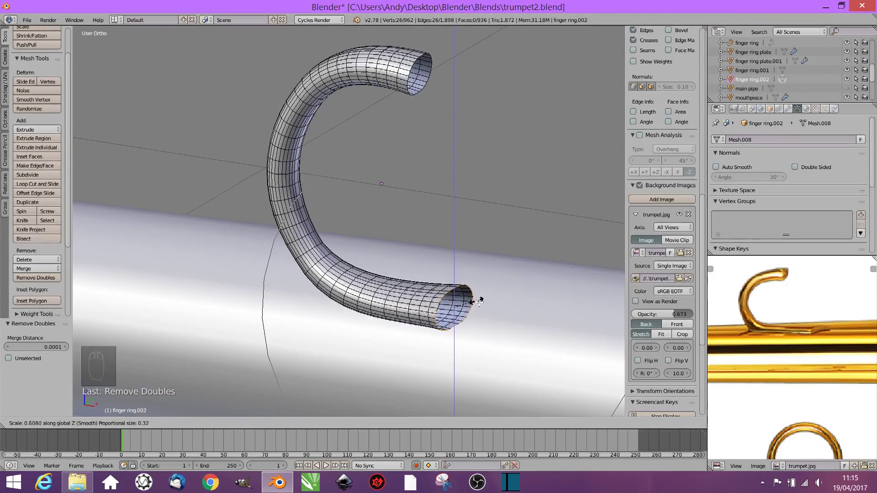
Scale and move the hook in front view to match the reference and inspect its pointed end
key(KP_1)
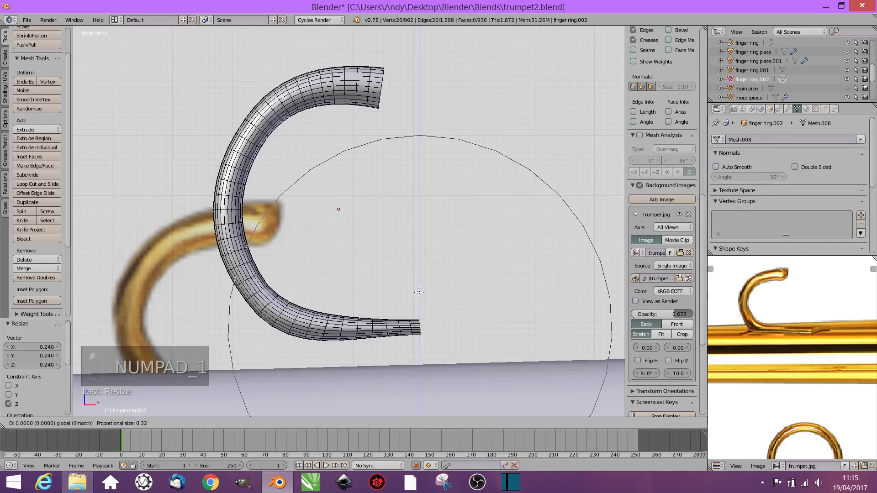
key(s)
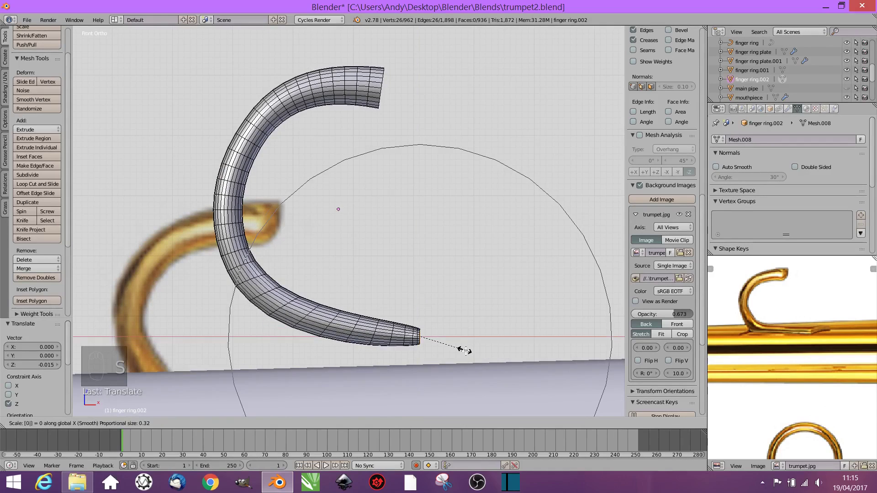
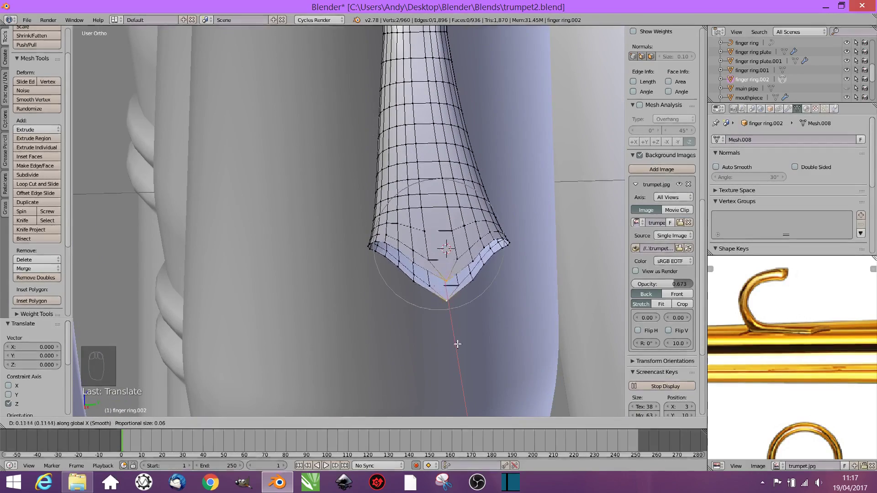
middle_click(456, 342)
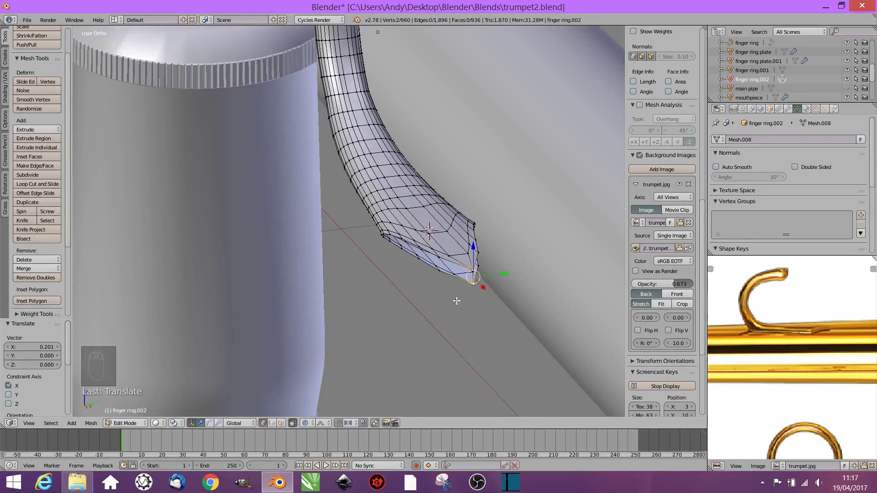
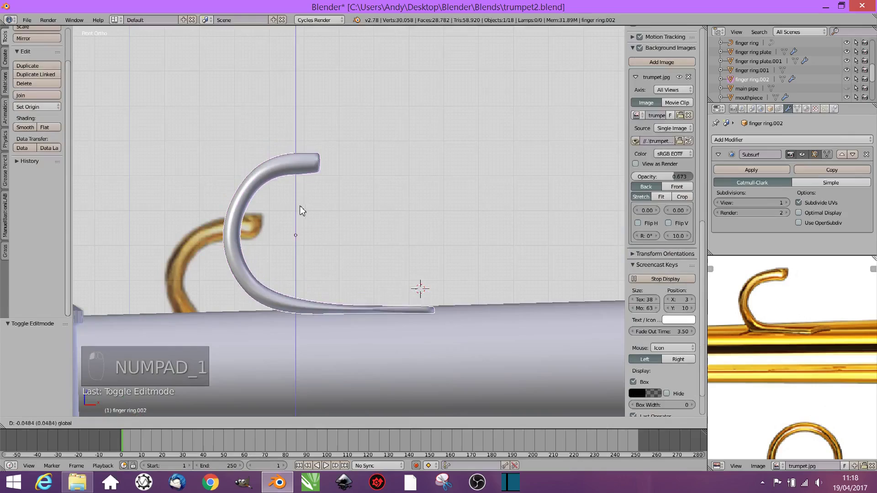
Select the finger hook and rotate it into place on the main pipe from top and front views
click(316, 242)
drag(390, 266, 471, 329)
key(KP_7)
click(279, 195)
key(KP_1)
key(r)
Orbit around the hook to check how it sits on the pipe
middle_click(397, 322)
middle_click(488, 275)
middle_click(502, 278)
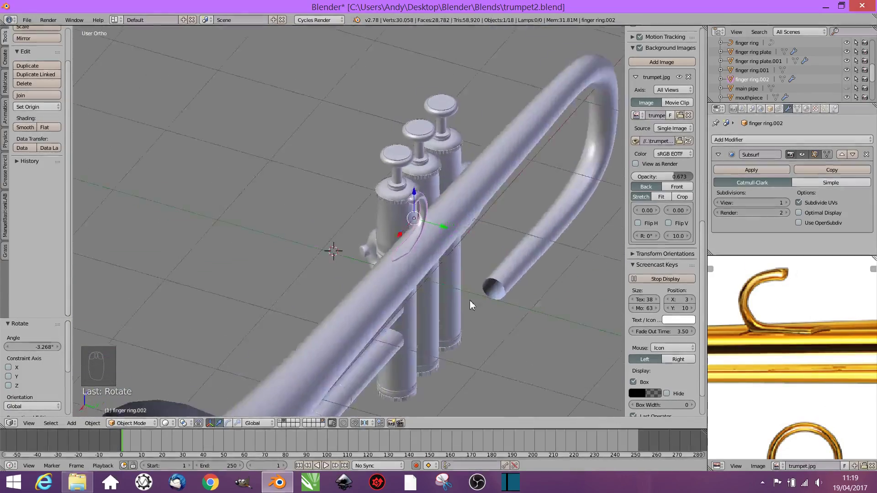
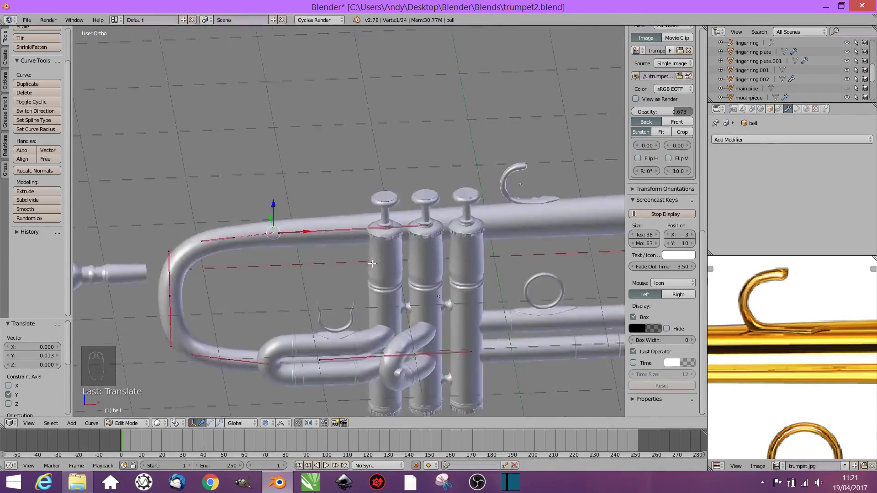
Shift the bell tube's curve points, close editing and select the valve connector
drag(492, 262, 294, 288)
key(Tab)
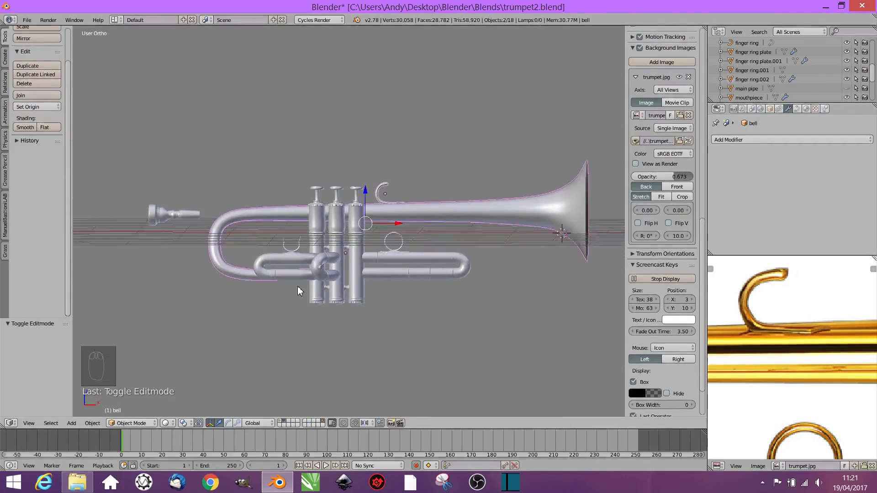
key(KP_1)
click(849, 92)
Orbit around the whole trumpet to check it against the reference
middle_click(452, 334)
drag(392, 271, 403, 131)
click(403, 131)
key(Tab)
key(Tab)
middle_click(407, 145)
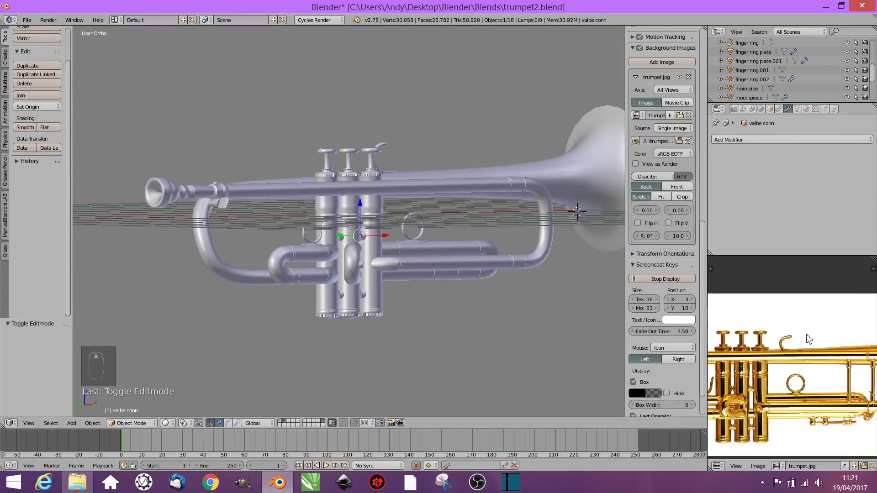
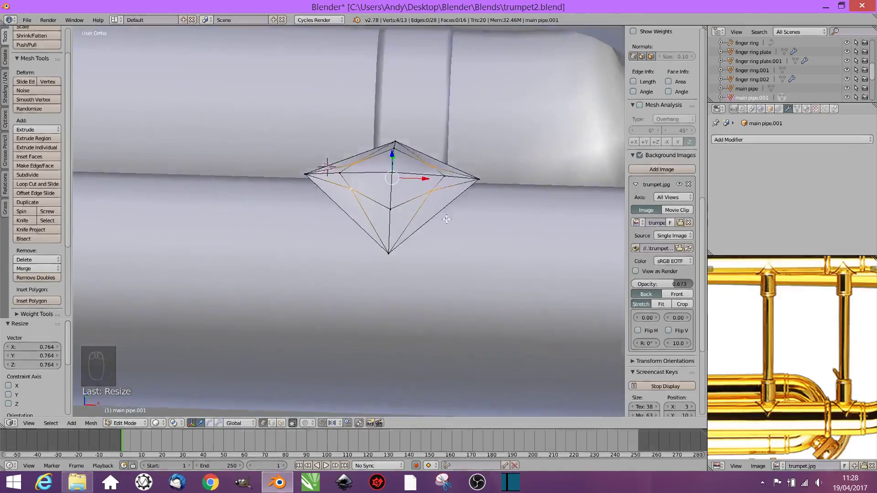
Extrude the small piece for thickness and smooth it with a Subdivision Surface modifier
middle_click(396, 206)
key(Tab)
middle_click(423, 242)
key(Tab)
key(x)
drag(442, 198, 467, 251)
key(x)
key(Tab)
middle_click(471, 215)
key(Tab)
key(a)
key(e)
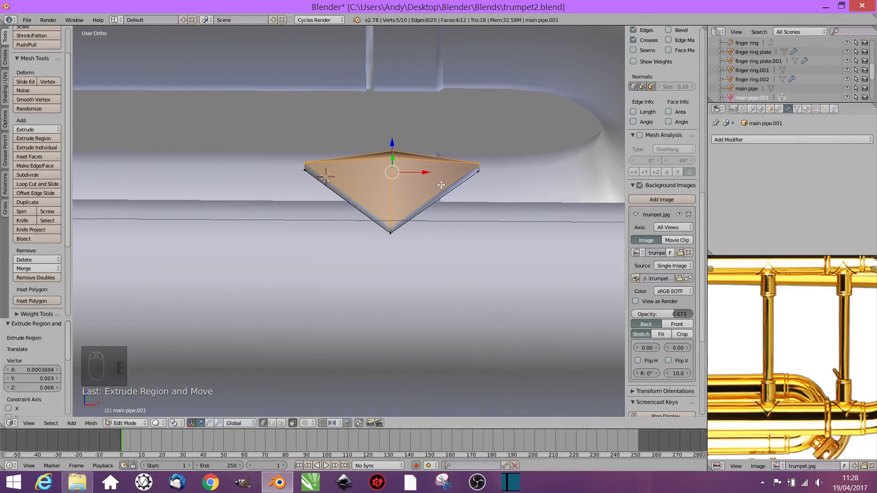
key(a)
drag(810, 113, 692, 295)
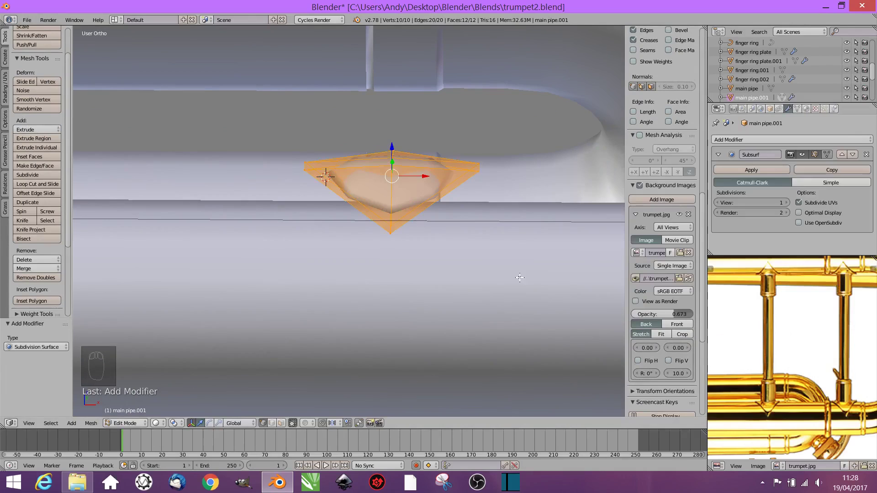
key(ctrl+r)
Move the brace piece onto the pipe beside the ring
click(846, 188)
key(Tab)
key(Tab)
click(438, 216)
key(Tab)
click(398, 159)
middle_click(480, 239)
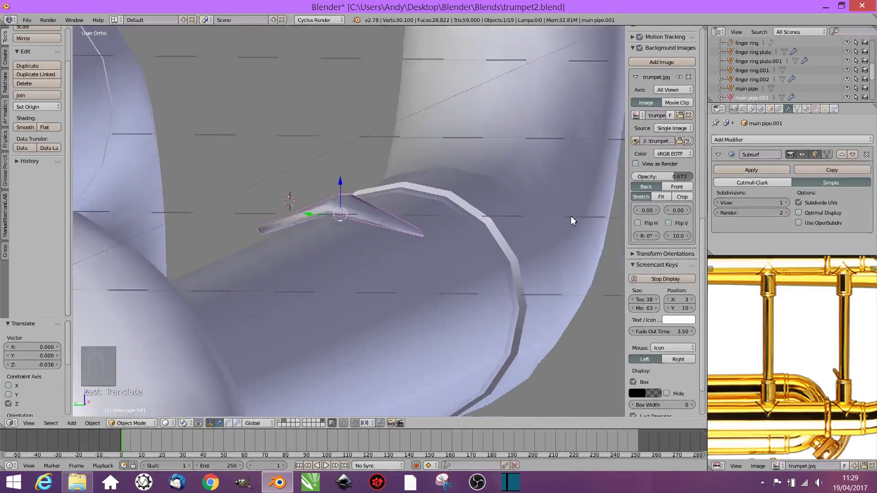
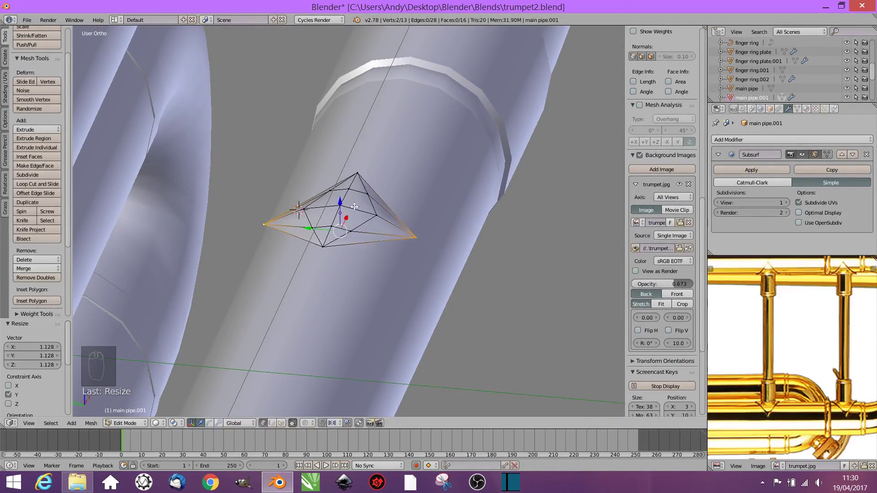
Widen the brace along its length and lower it to sit on the pipe
key(Tab)
click(348, 188)
key(g)
middle_click(408, 241)
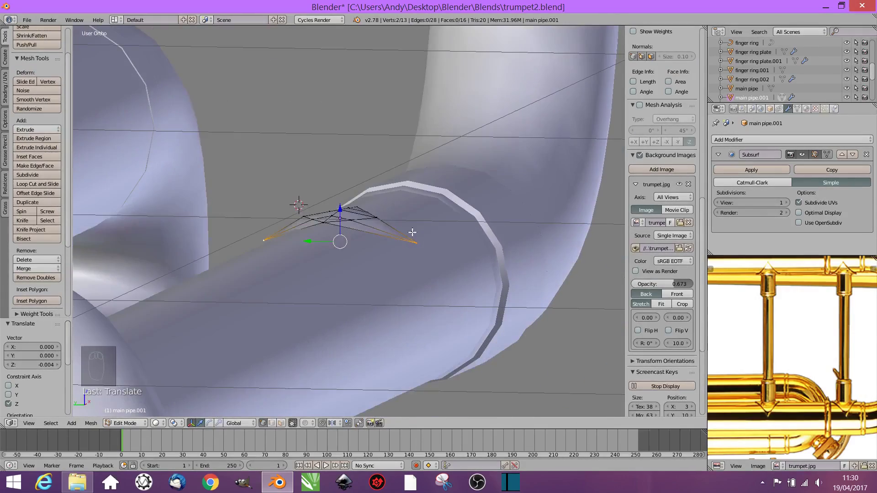
key(Tab)
key(x)
click(376, 252)
key(Tab)
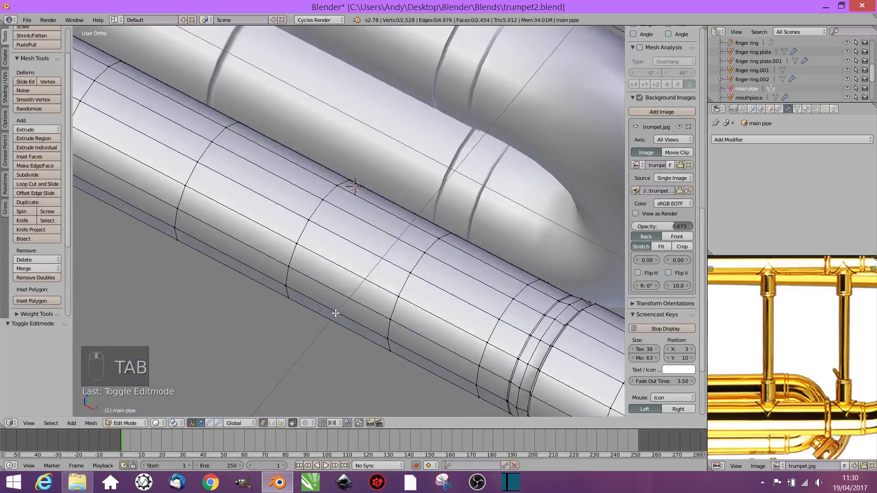
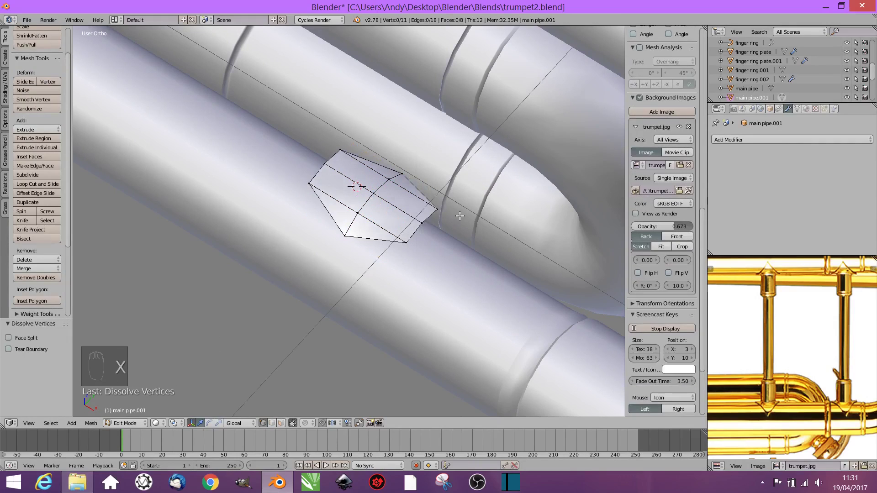
Add an edge loop and diagonal knife cuts across the corners of the pipe patch
click(412, 244)
click(343, 148)
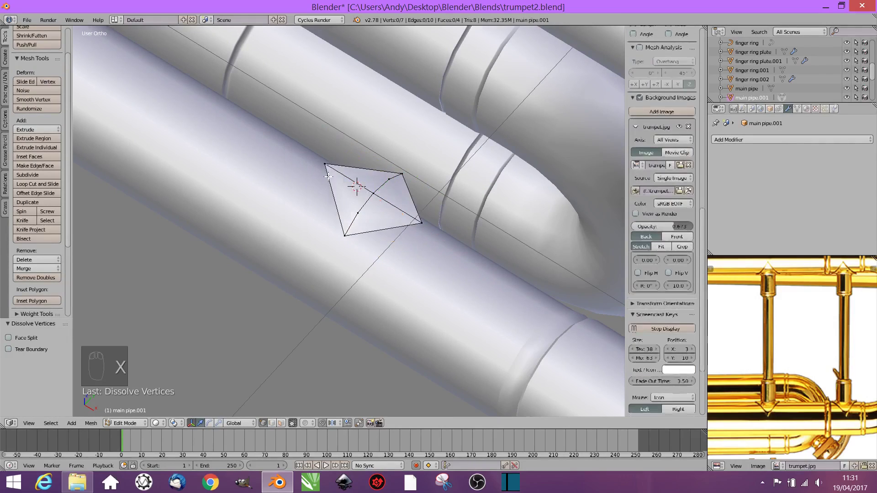
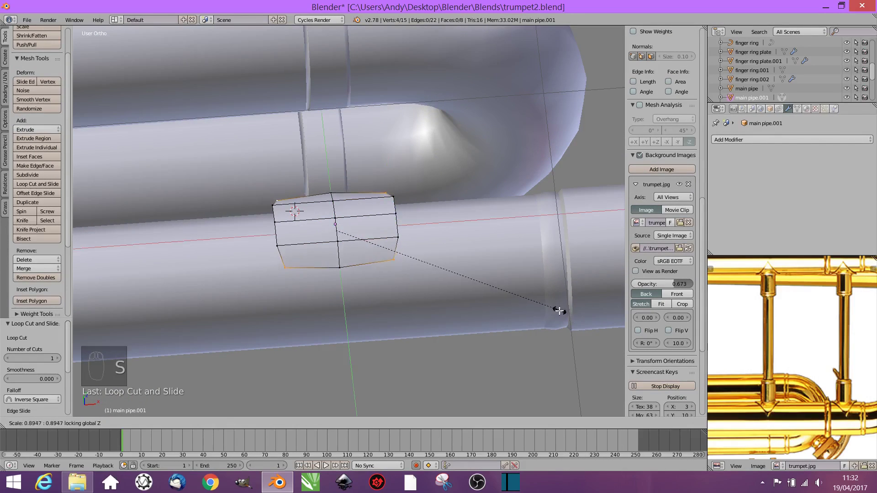
middle_click(535, 263)
key(ctrl+z)
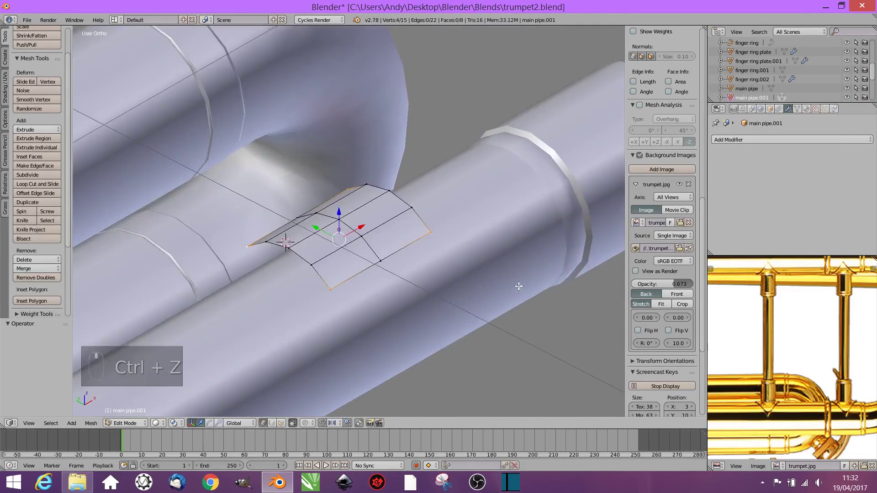
middle_click(464, 297)
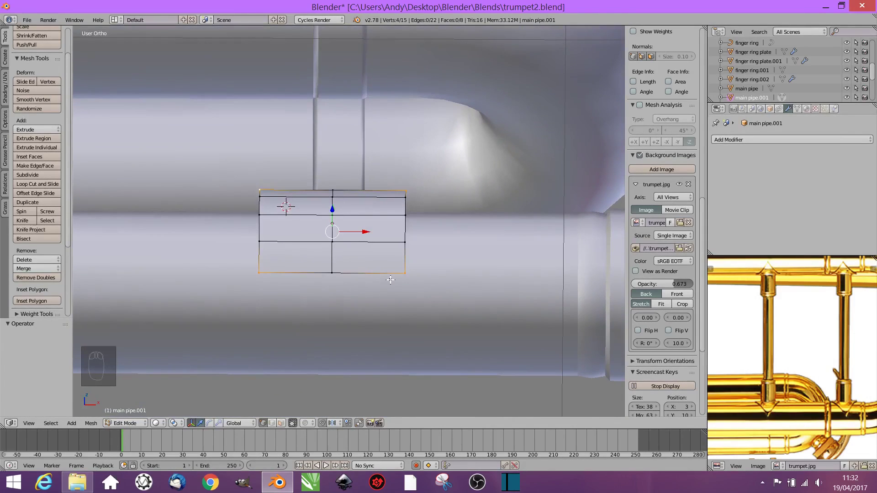
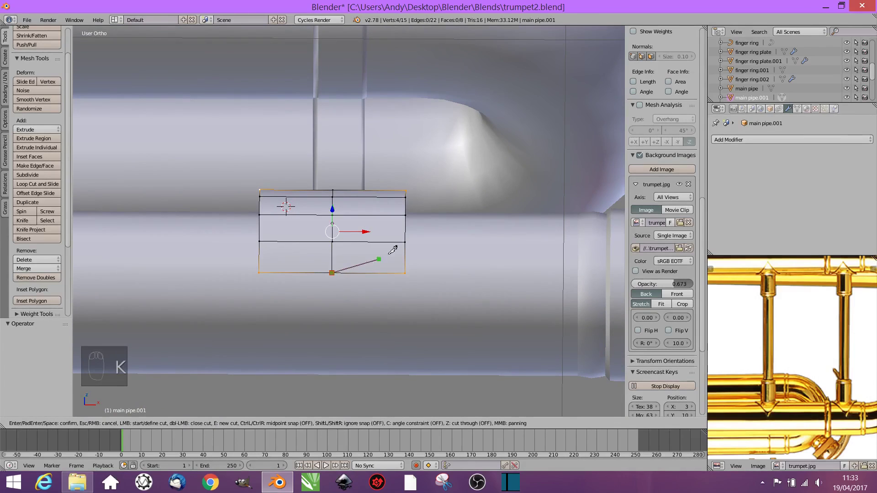
key(k)
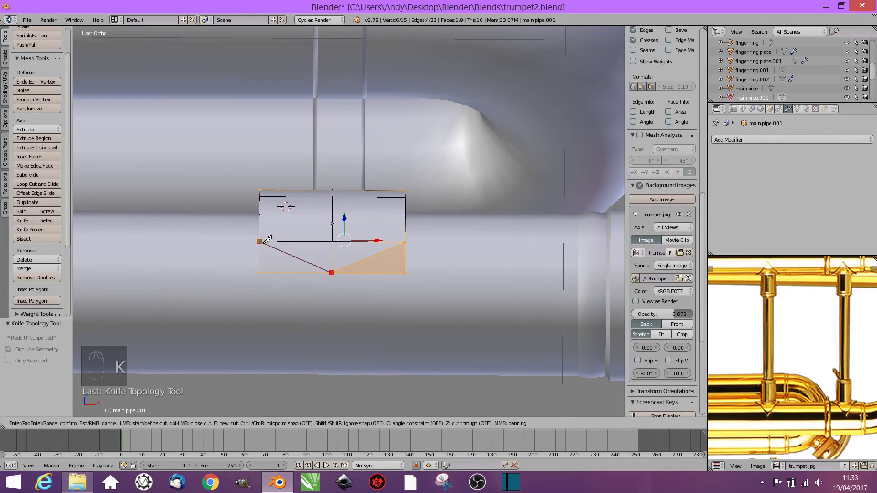
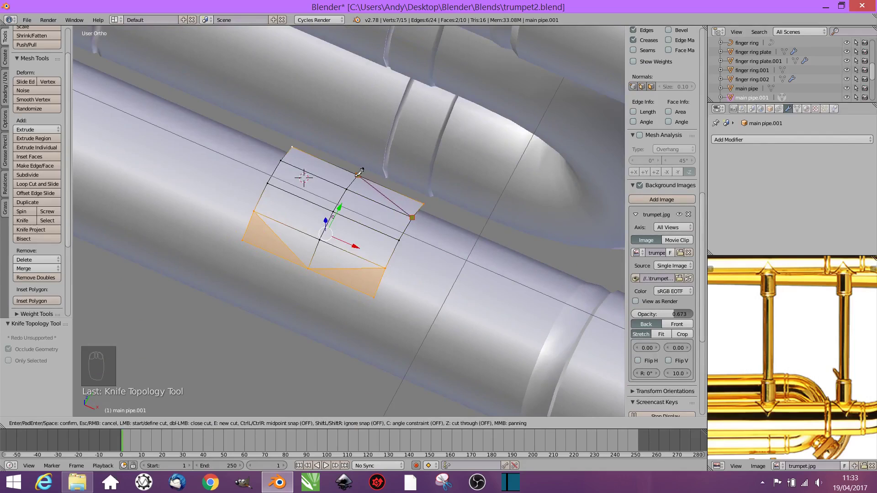
key(k)
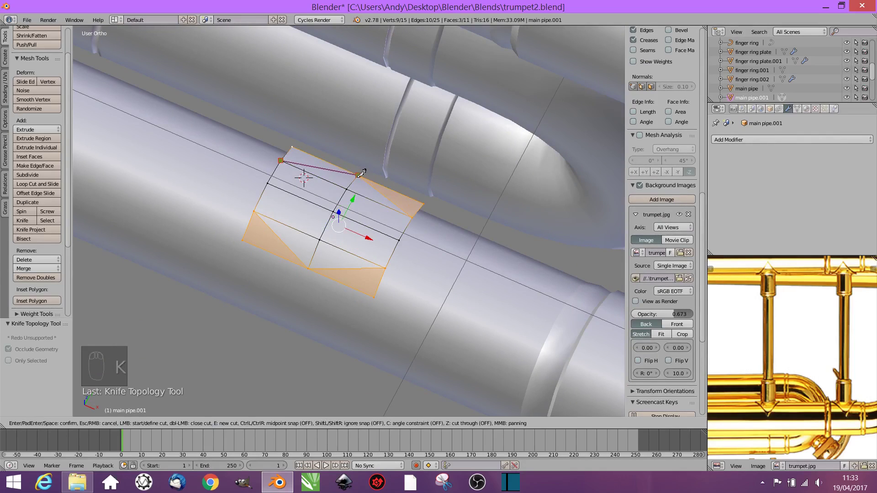
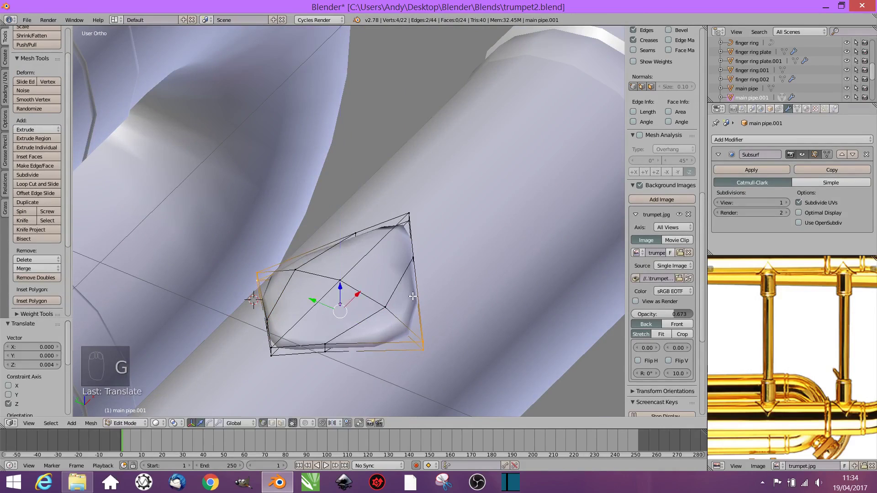
Select the patch vertices, add another edge loop, and pull them out into a smoothed saddle foot
key(Tab)
click(343, 280)
click(790, 207)
key(Tab)
key(ctrl+r)
key(ctrl+r)
key(ctrl+r)
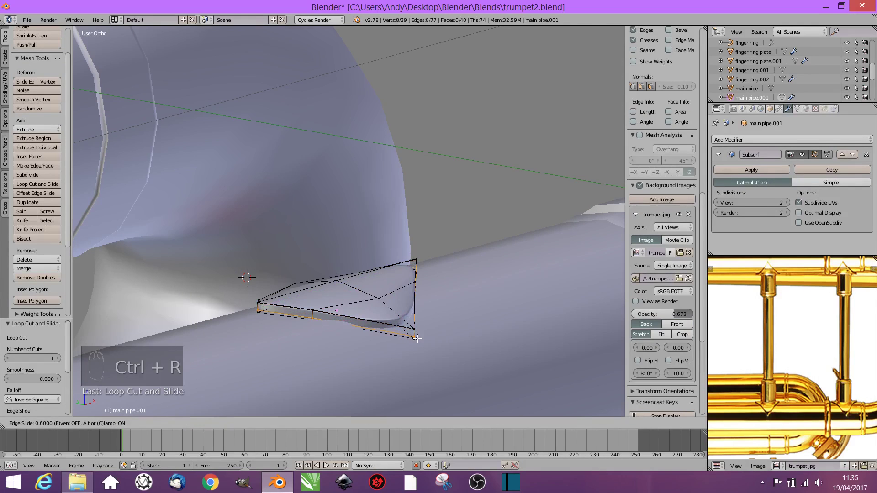
key(ctrl+z)
key(Tab)
key(Tab)
key(Tab)
Duplicate the brace foot as a flipped copy and position it against the upper tube
scroll(up, 3)
key(KP_1)
click(338, 233)
middle_click(404, 255)
key(shift+d)
click(346, 217)
key(r)
click(346, 147)
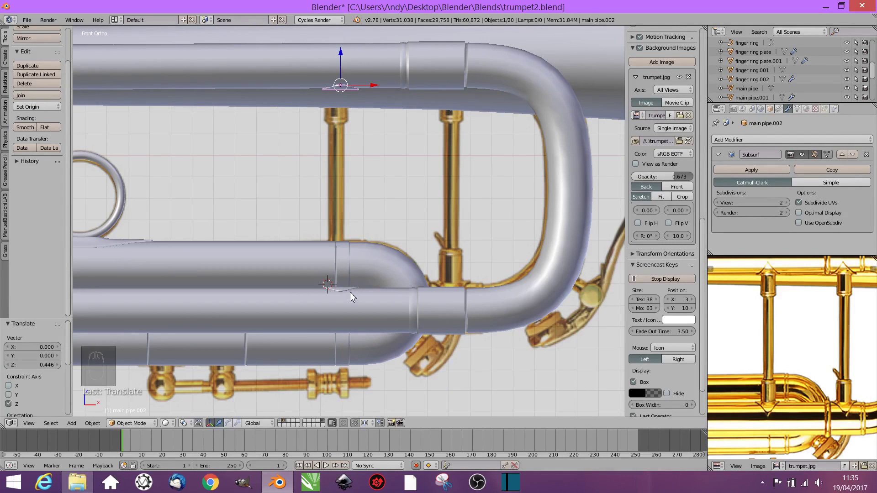
Add a new cylinder above the pipe and shrink it to rod size between the valve tubes
key(shift+a)
key(s)
drag(341, 219, 366, 189)
click(343, 158)
key(s)
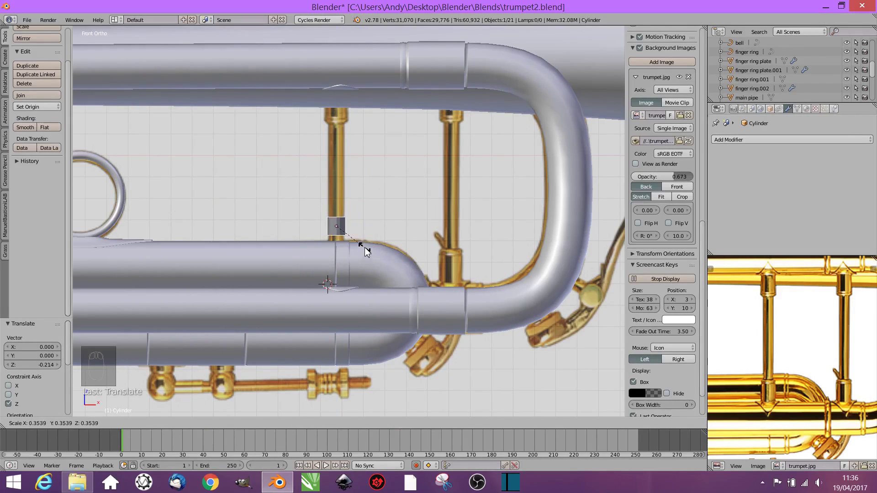
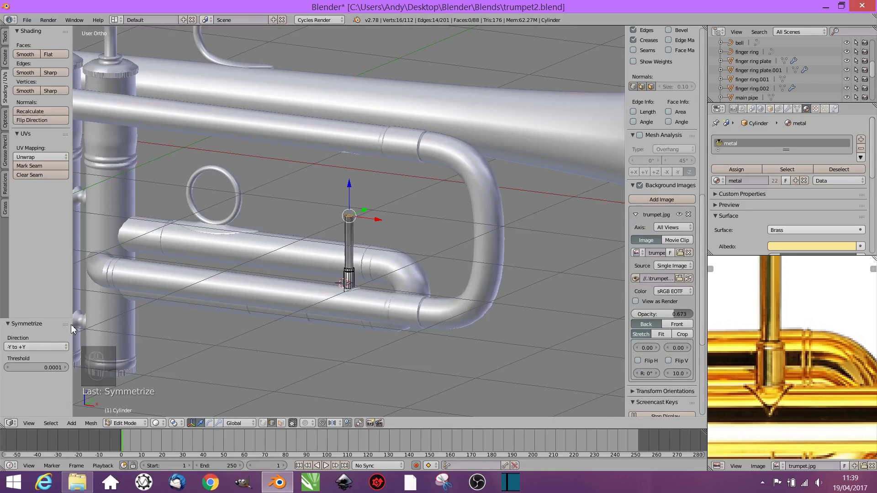
Duplicate the rod's faces upward to stretch the brace rod to the upper pipe
middle_click(16, 351)
click(16, 350)
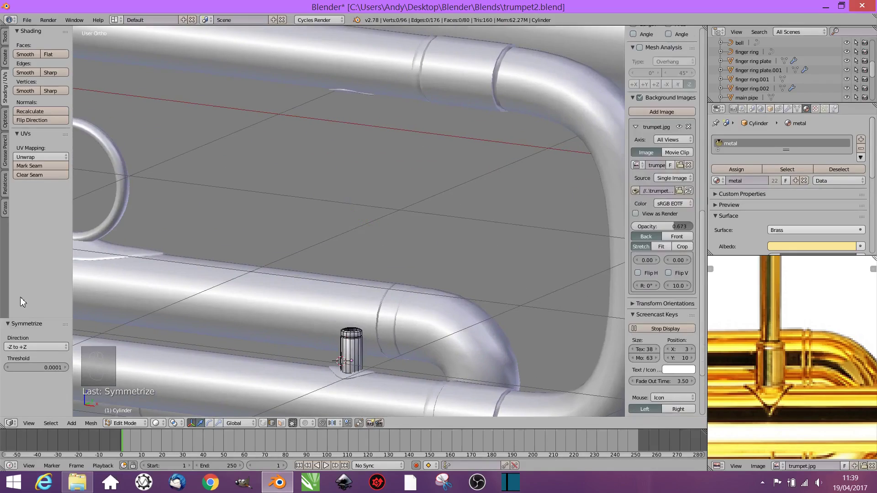
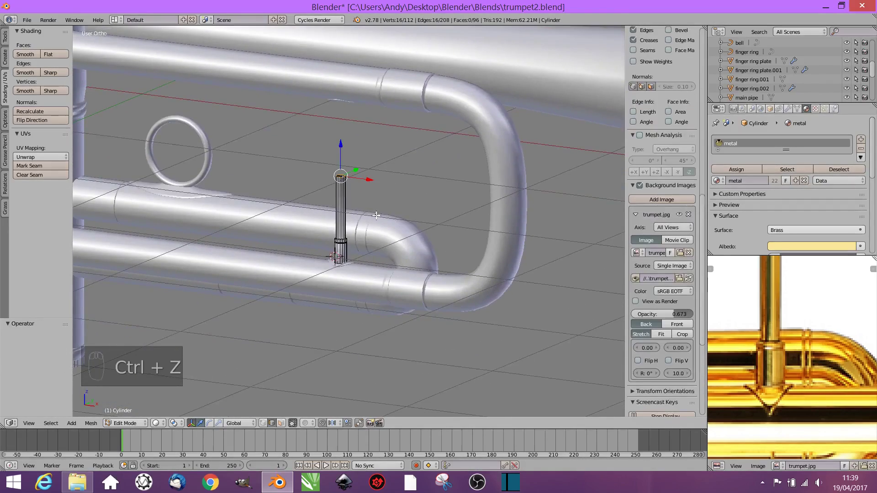
key(a)
key(a)
key(KP_1)
key(shift+d)
key(r)
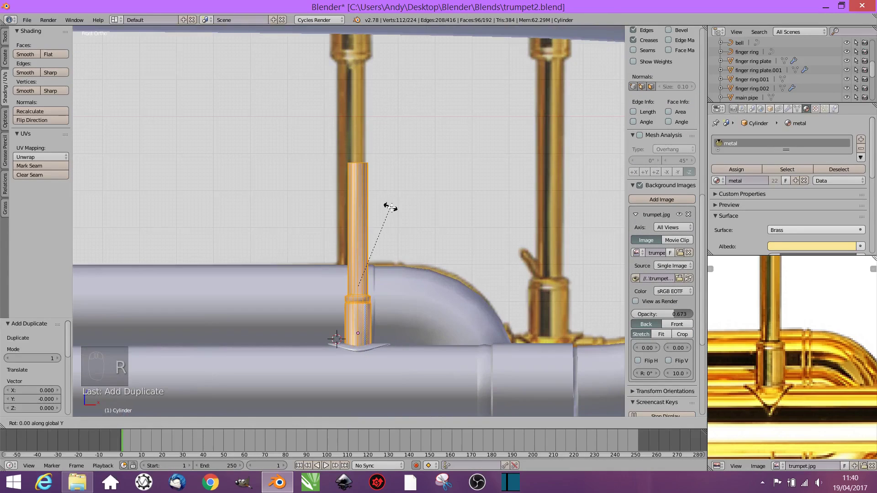
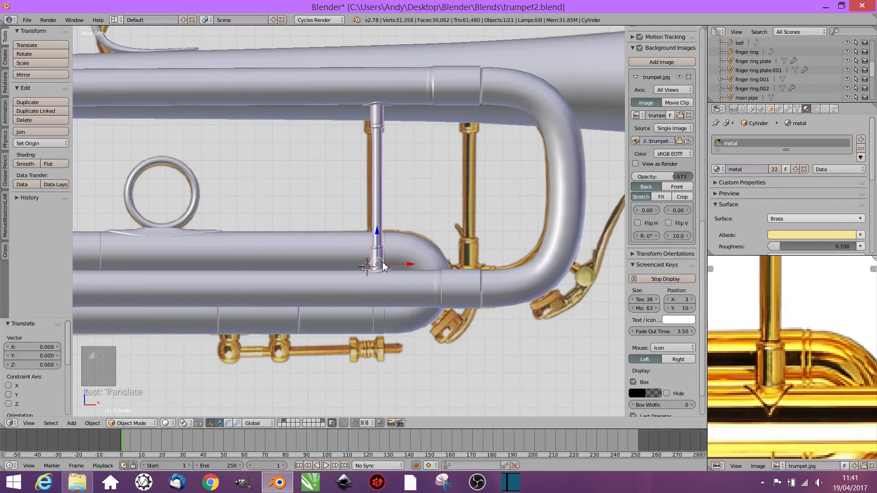
Group the brace parts as 'brace', duplicate it, and place the copy at the second valve
click(392, 57)
key(ctrl+g)
key(shift+d)
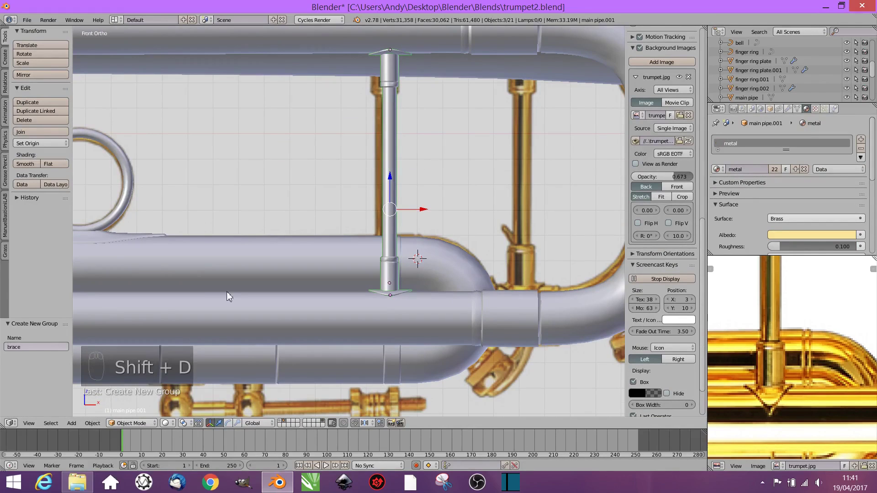
key(shift+d)
click(427, 214)
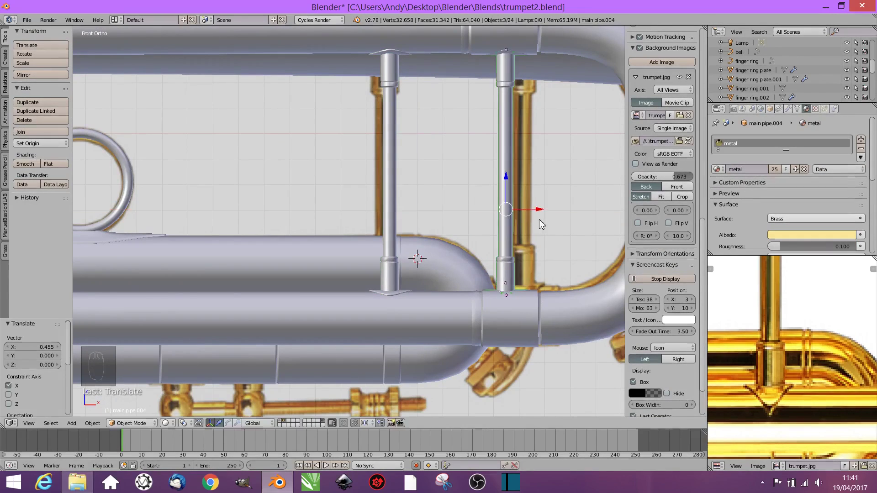
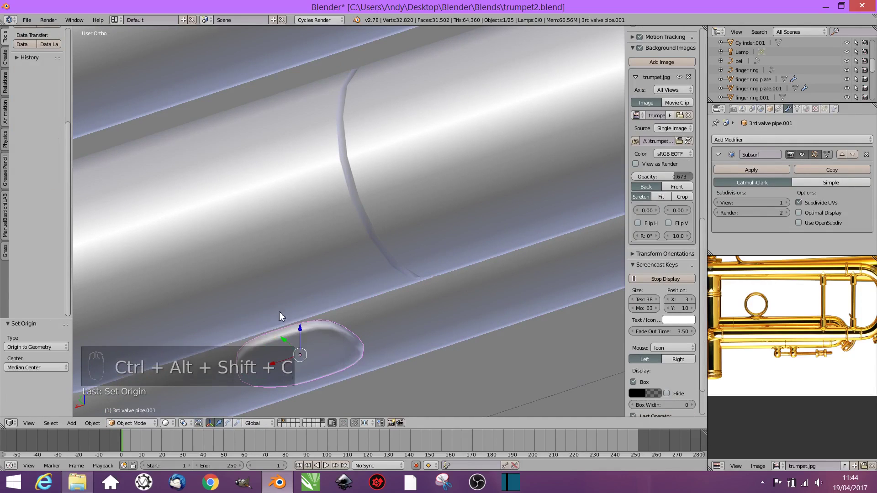
Duplicate the oval pad beside itself on the 3rd valve pipe and bring up the add-object menu
click(302, 320)
middle_click(380, 331)
key(shift+d)
click(290, 257)
drag(366, 277, 392, 131)
key(shift+a)
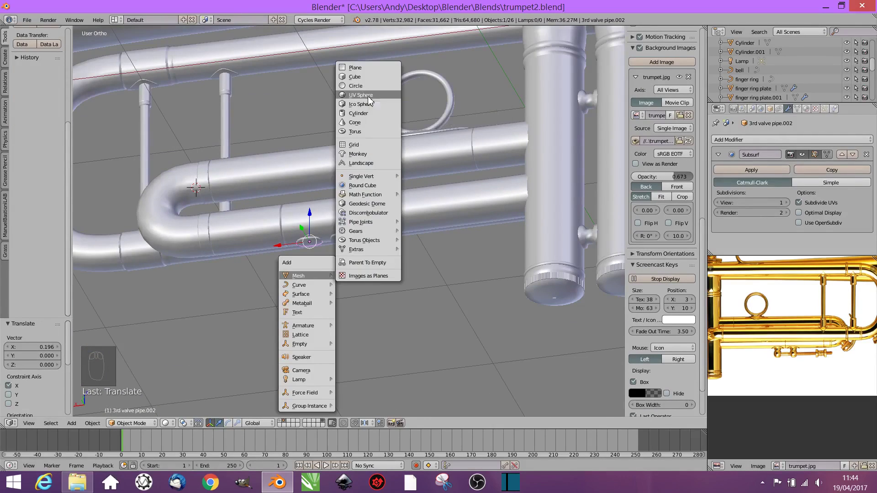
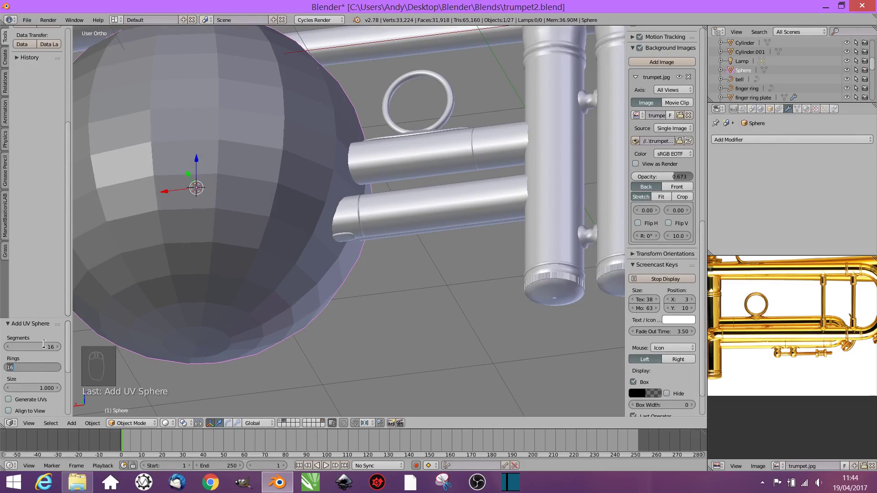
Add a UV Sphere below the valve pipe, give it the brass 'metal' material and smooth shading
key(s)
click(198, 215)
key(s)
click(183, 282)
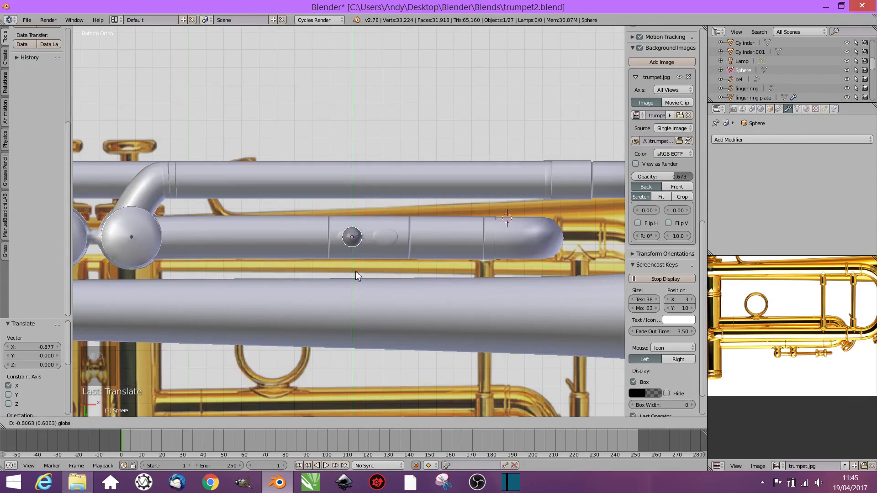
middle_click(377, 248)
click(396, 280)
click(360, 314)
drag(71, 42, 410, 264)
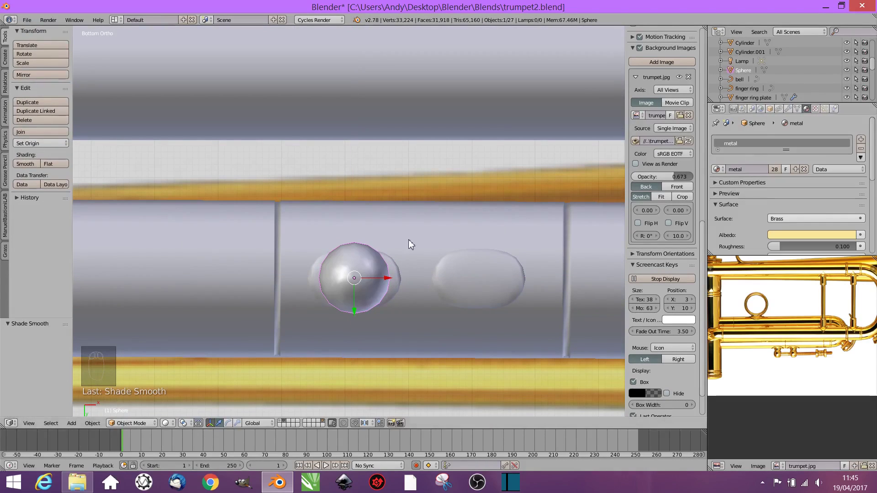
key(s)
click(408, 328)
Shrink the sphere to knob size and extrude a short neck from its top faces
key(KP_1)
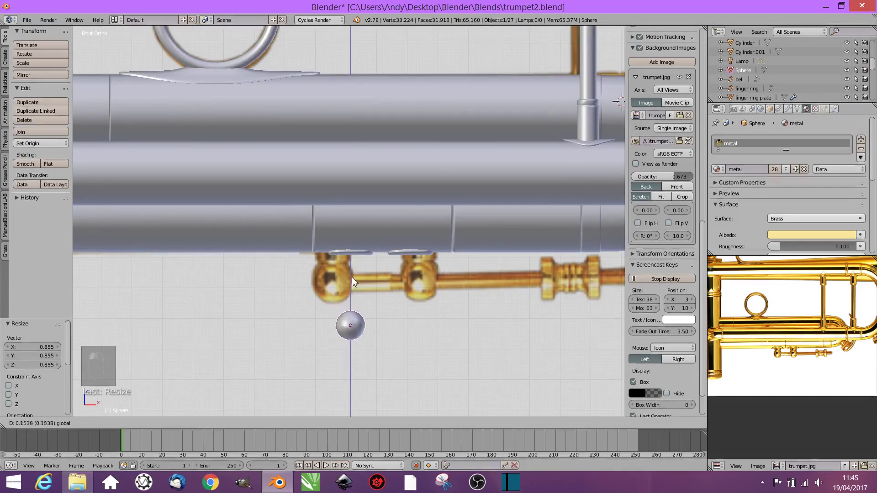
key(s)
key(Tab)
click(360, 303)
key(ctrl+KP_Add)
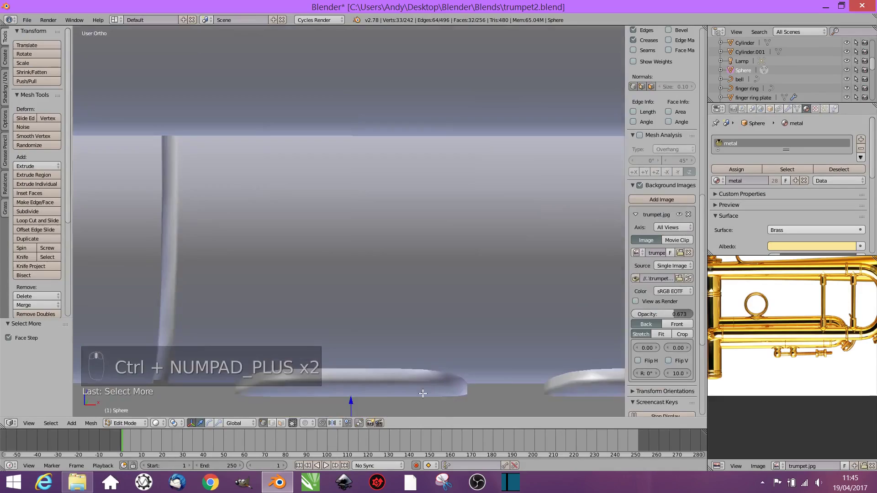
key(e)
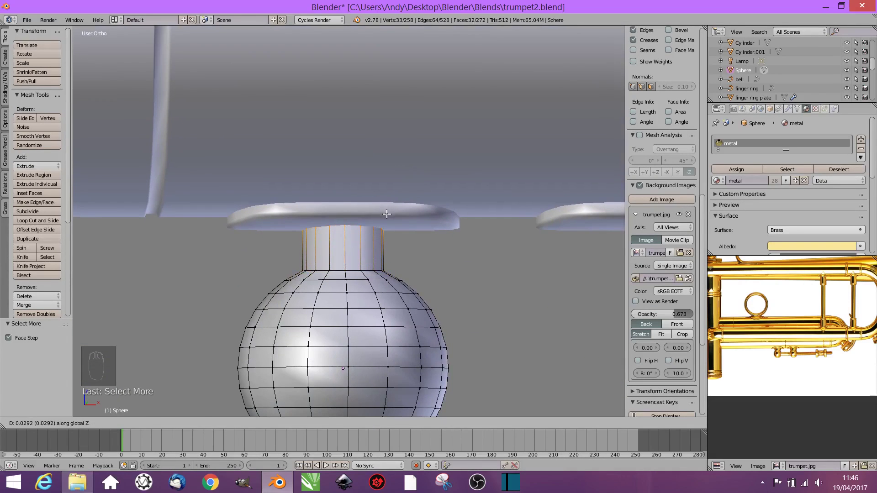
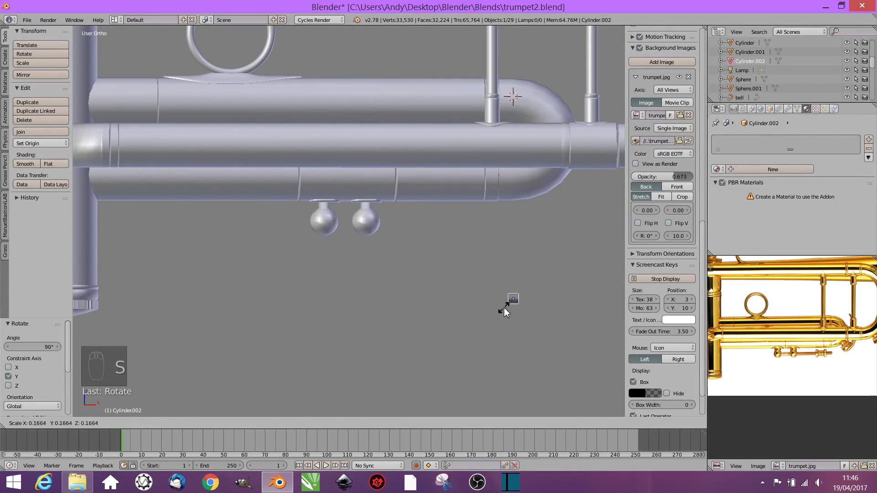
Select and stretch the new rod along the valve slides beneath the knobs
click(514, 296)
click(331, 250)
middle_click(334, 221)
key(KP_1)
click(355, 223)
key(s)
key(Tab)
middle_click(386, 276)
click(285, 425)
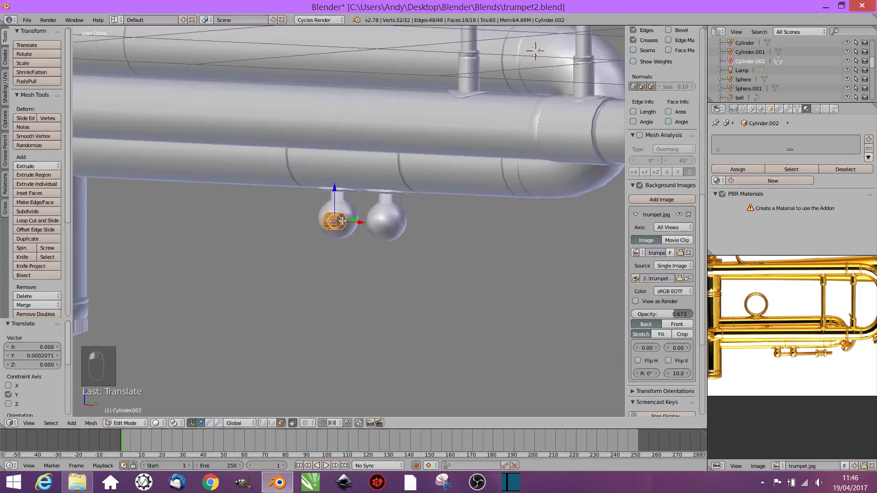
key(a)
key(KP_1)
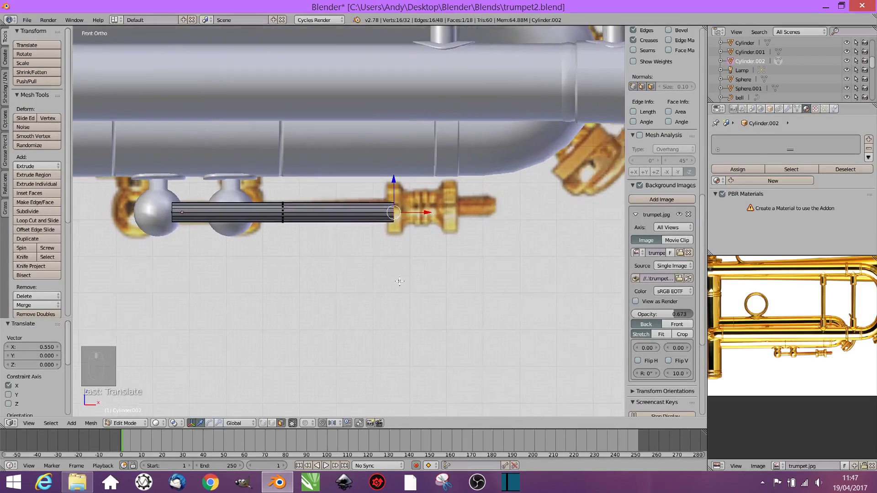
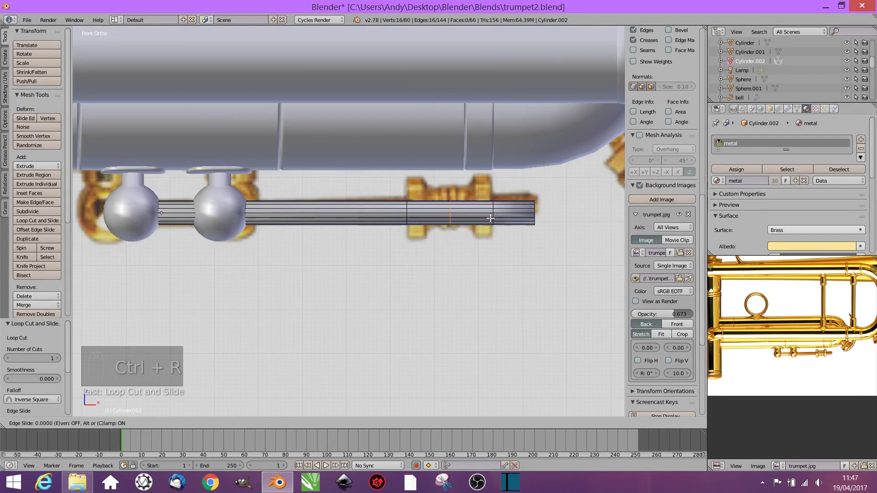
Loop-cut and bevel the rod end into shrunken collar rings
key(ctrl+r)
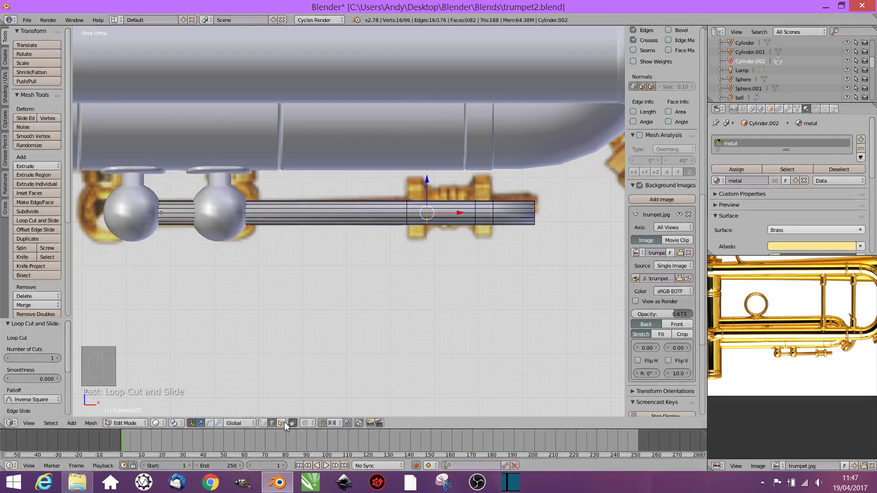
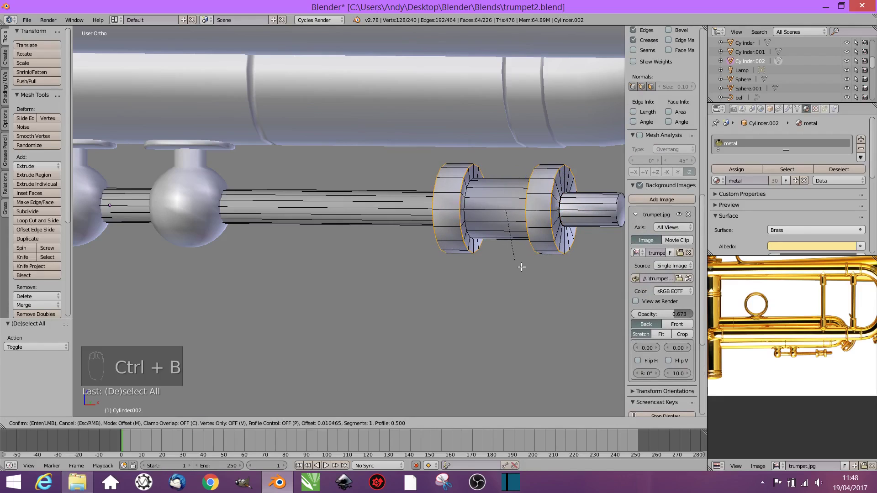
key(KP_1)
key(ctrl+r)
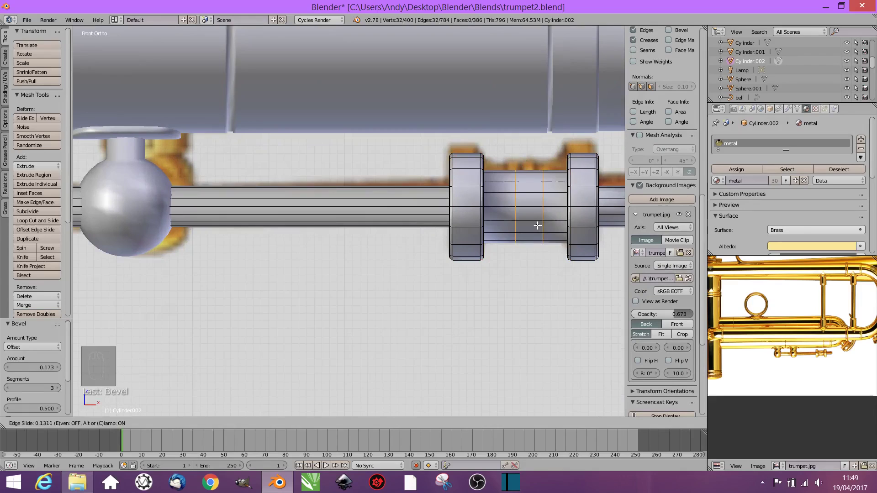
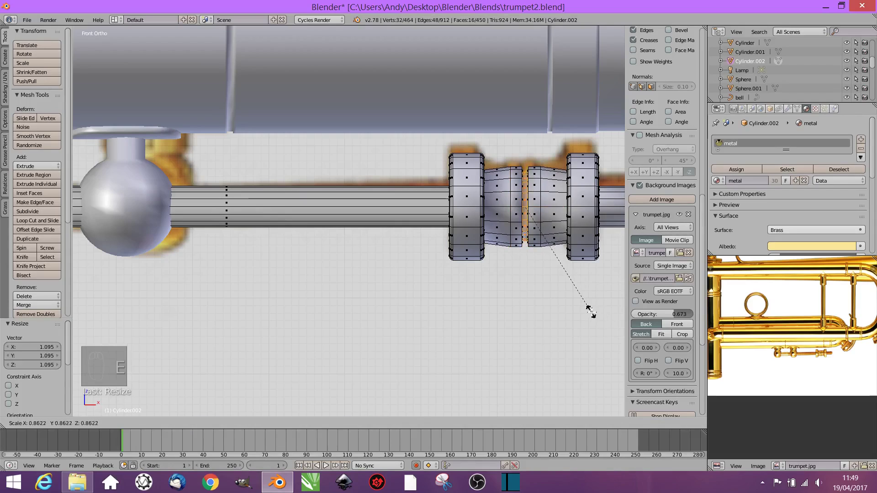
key(Tab)
key(ctrl+r)
key(ctrl+r)
key(Tab)
drag(453, 287, 464, 275)
key(Tab)
key(Tab)
key(KP_1)
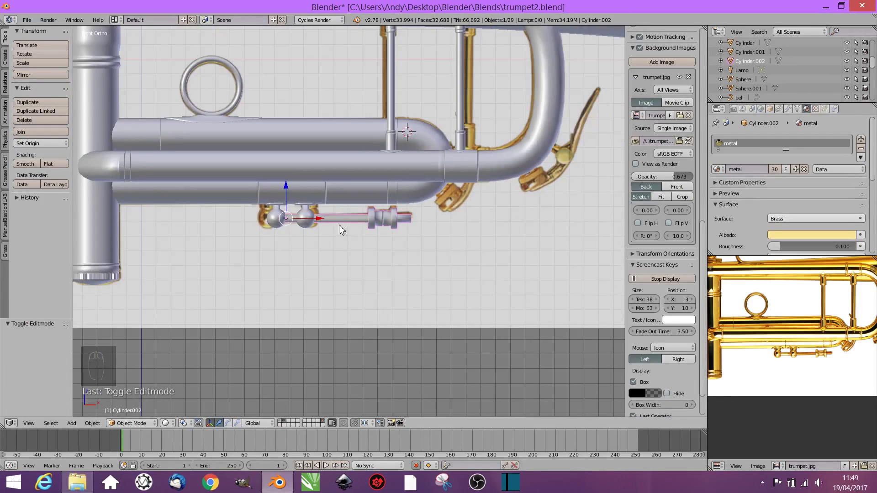
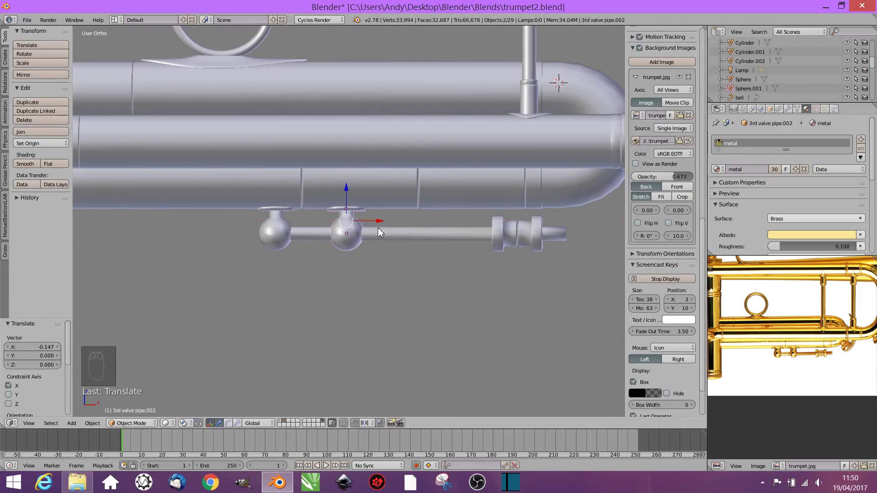
Shorten the thin rod along its length and add a new Bezier curve
middle_click(453, 272)
click(391, 231)
key(s)
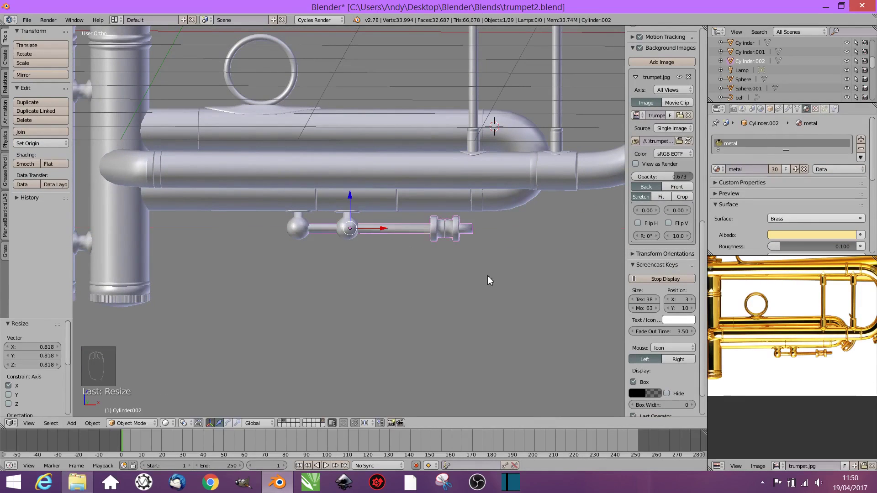
click(389, 231)
middle_click(468, 275)
key(Tab)
key(Tab)
drag(546, 275, 790, 332)
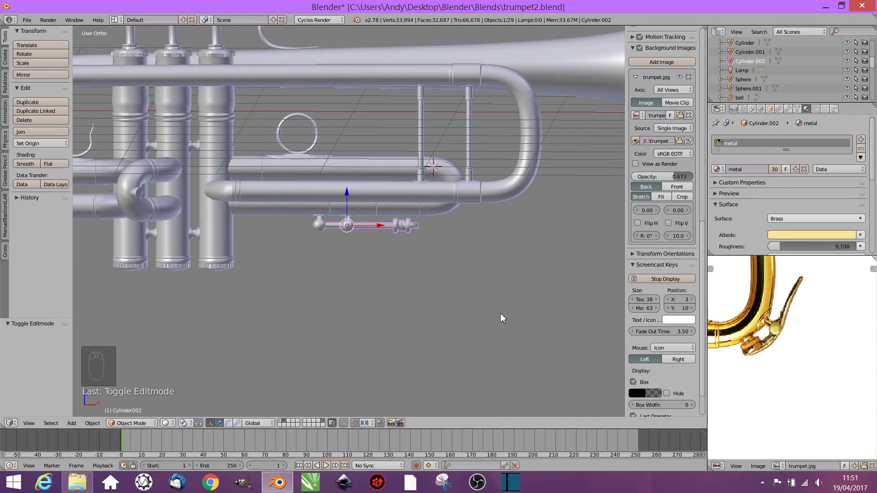
right_click(503, 255)
key(shift+a)
Rotate the curve 90° upright about X and start editing its control points
key(r)
key(r)
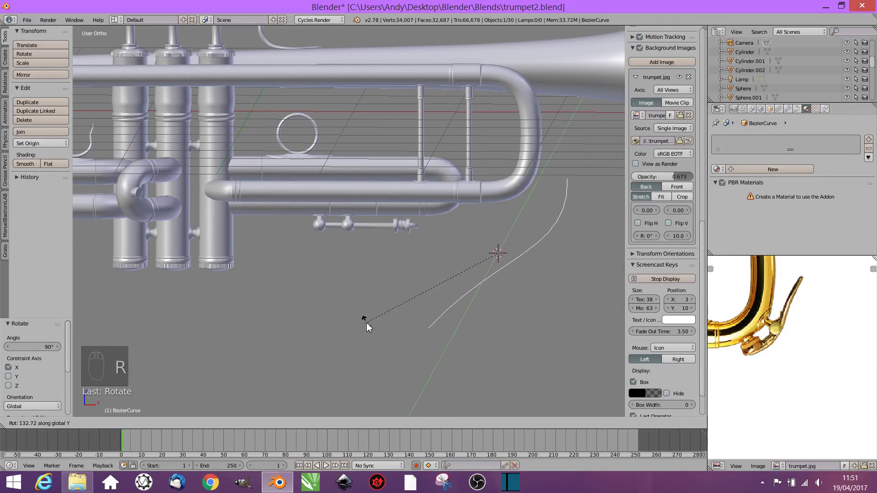
key(Tab)
click(572, 252)
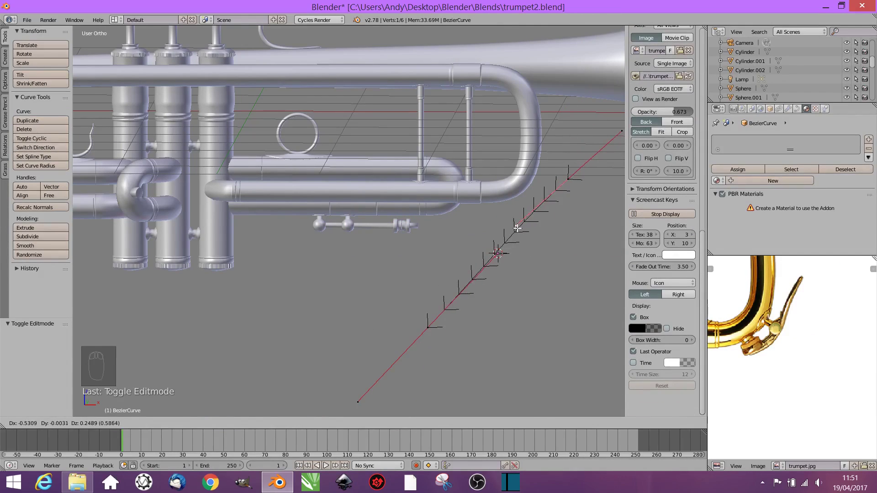
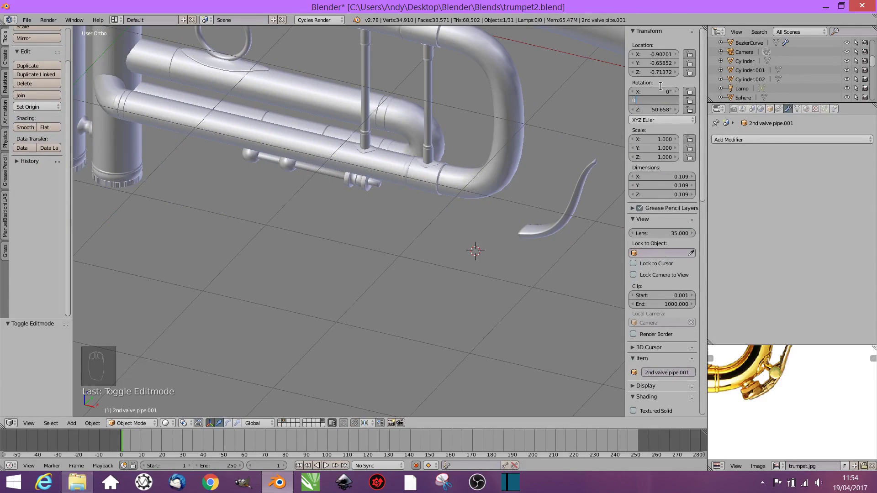
Lower the bent pipe along Z and confirm its new height
middle_click(367, 258)
click(304, 182)
click(444, 95)
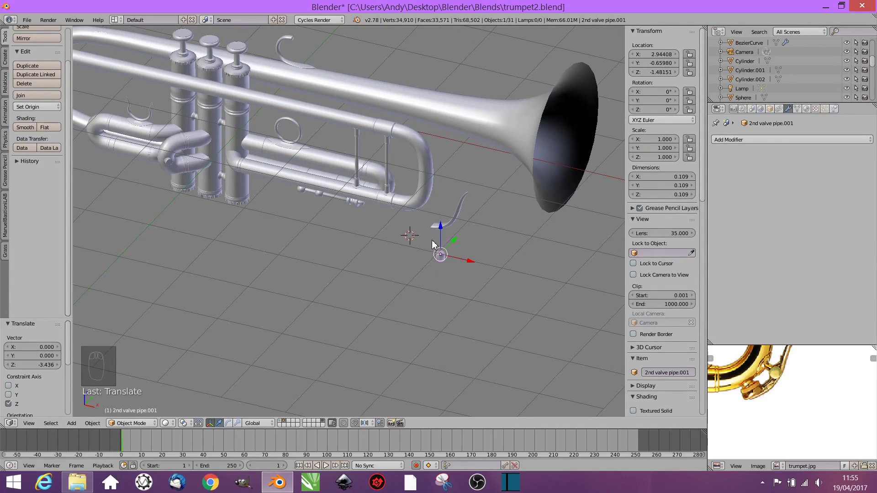
key(KP_1)
click(445, 209)
middle_click(444, 239)
click(455, 193)
Add a cylinder at the pipe's lower end and scale and rotate it into a short cap
key(s)
key(s)
middle_click(475, 296)
click(520, 264)
middle_click(550, 225)
key(KP_1)
key(r)
click(424, 196)
middle_click(381, 276)
Bevel the cap's end ring in Edit Mode, then resize the cap in Object Mode
key(Tab)
click(444, 260)
key(ctrl+b)
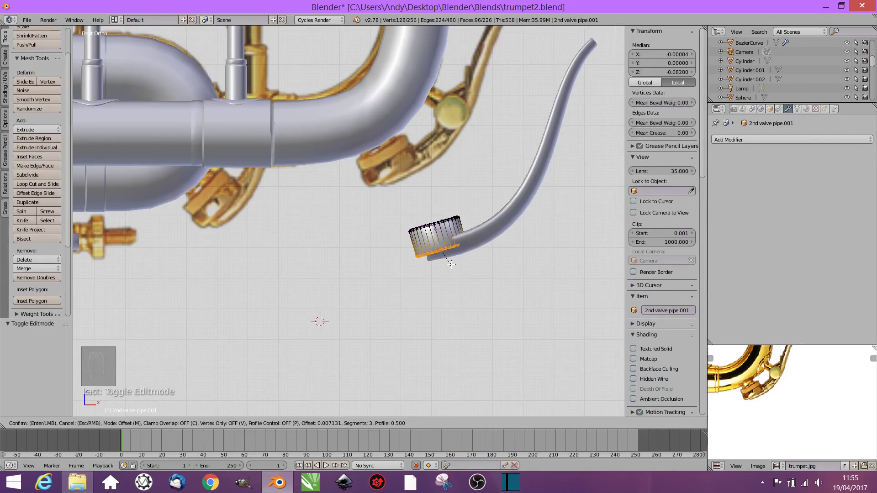
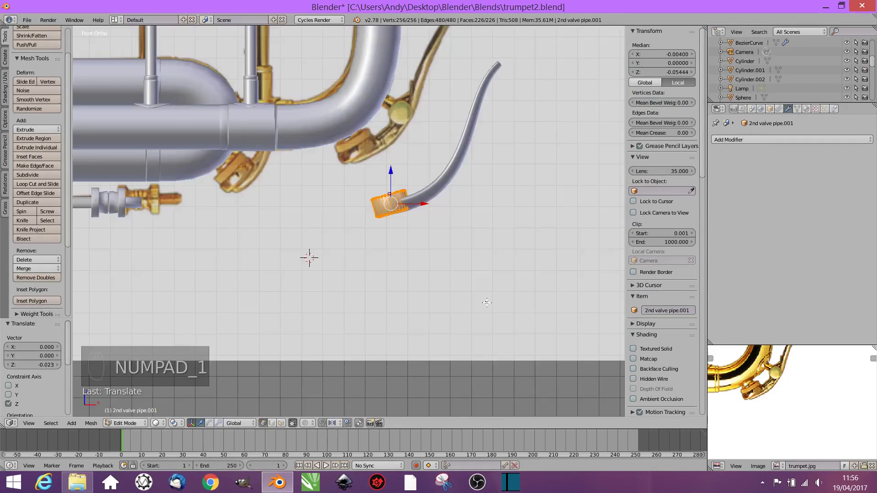
key(Tab)
key(Tab)
middle_click(444, 159)
click(458, 130)
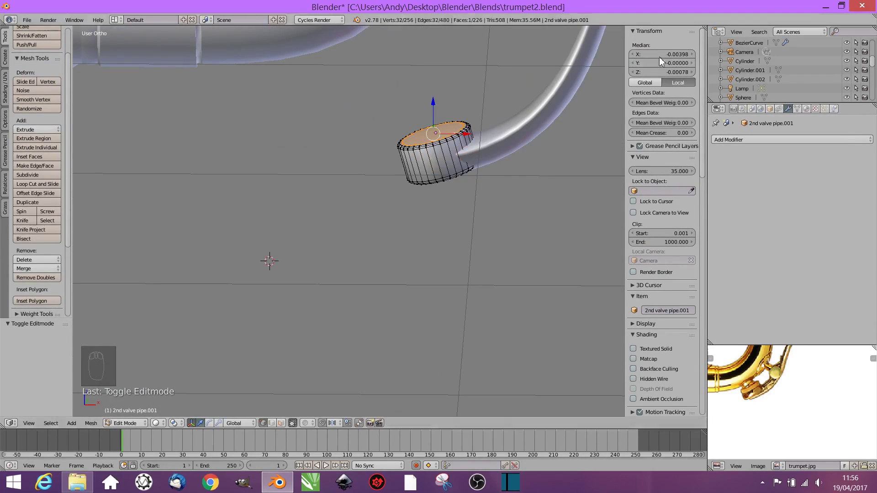
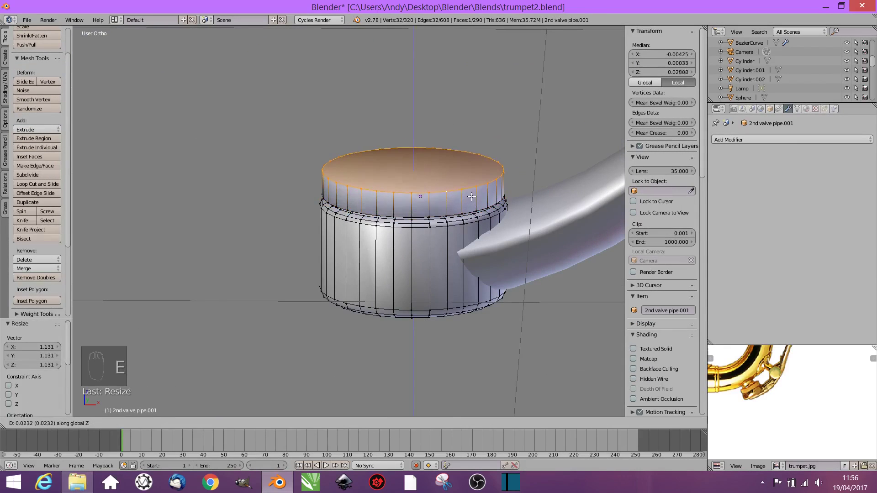
Extrude and inset the cap's top face into a raised rim
key(ctrl+b)
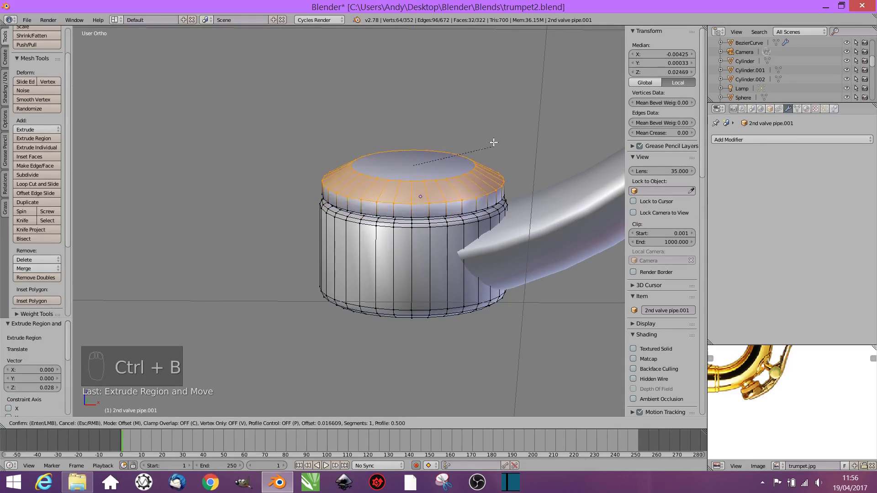
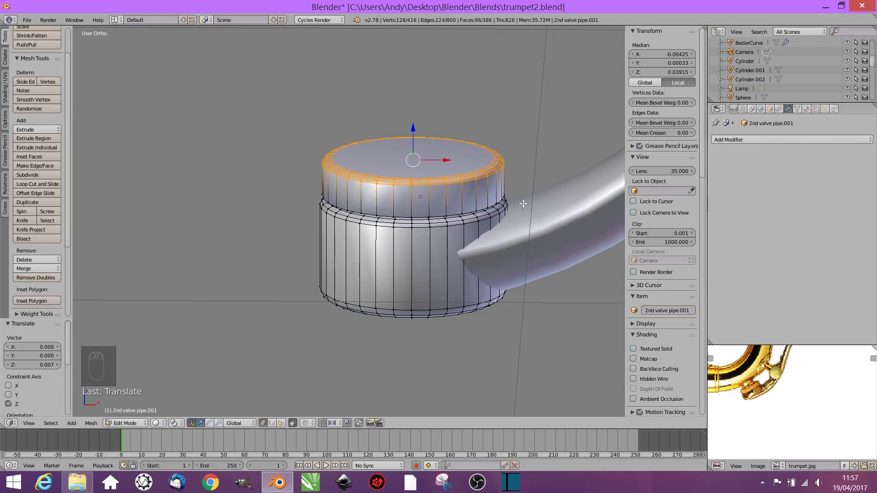
click(810, 112)
key(ctrl+KP_Add)
Add a brown material named 'cork' and assign it to the cap top
click(746, 205)
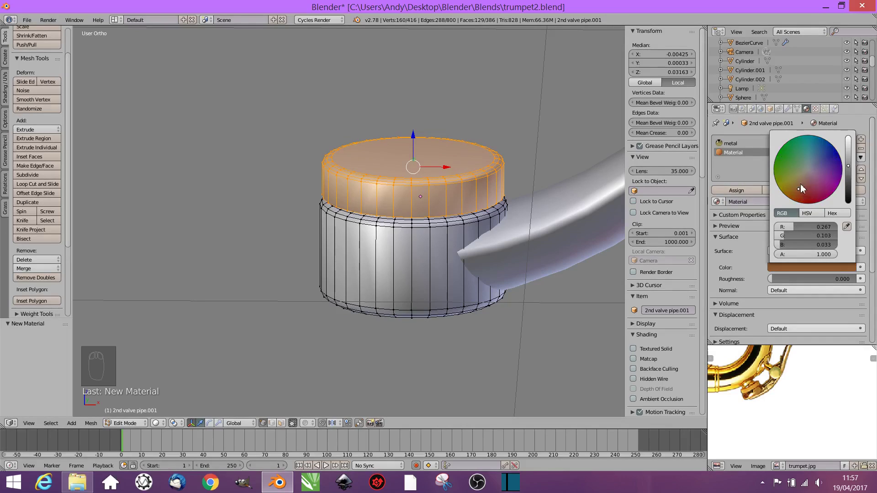
click(740, 154)
click(746, 196)
key(ctrl+i)
click(742, 146)
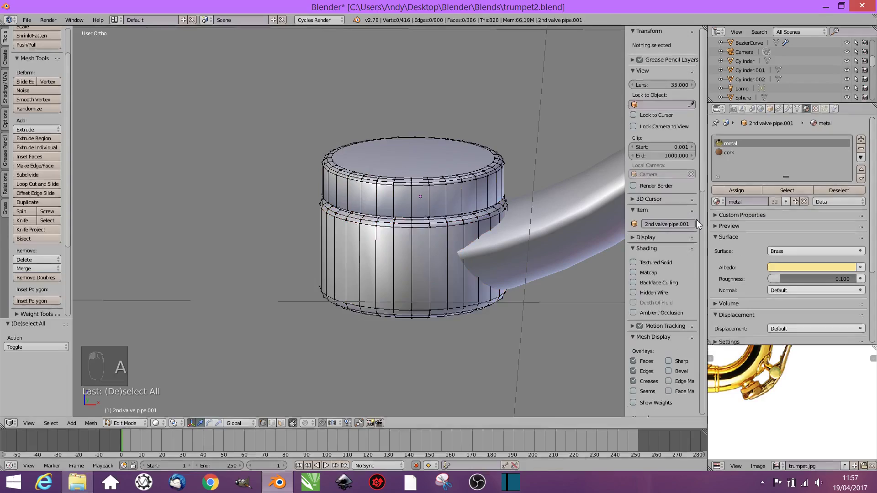
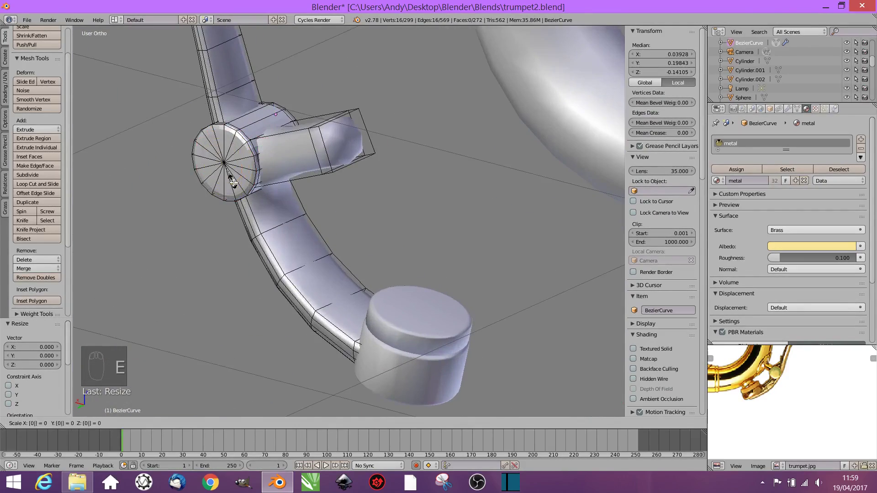
Shape the BezierCurve arm vertices into a short arm joining the lever to a pivot disc
middle_click(427, 217)
key(Tab)
key(ctrl+g)
middle_click(461, 254)
drag(403, 196, 300, 277)
key(ctrl+j)
drag(385, 273, 341, 223)
click(344, 227)
Raise the lever assembly against the slide and set its origin to geometry
key(KP_3)
click(356, 252)
key(KP_1)
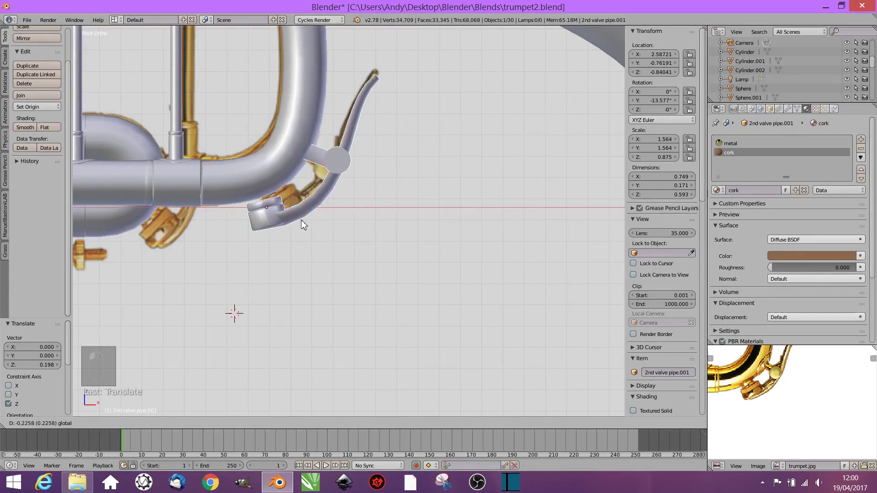
click(275, 176)
middle_click(326, 222)
click(275, 193)
key(Tab)
middle_click(266, 206)
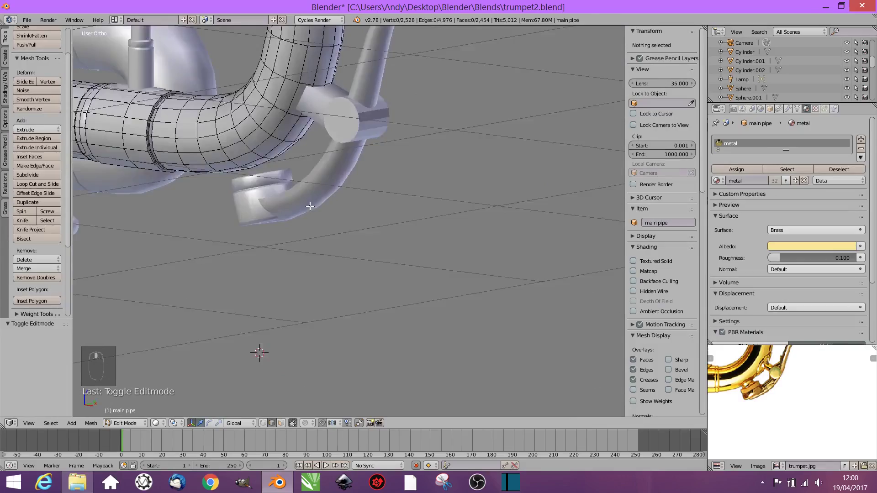
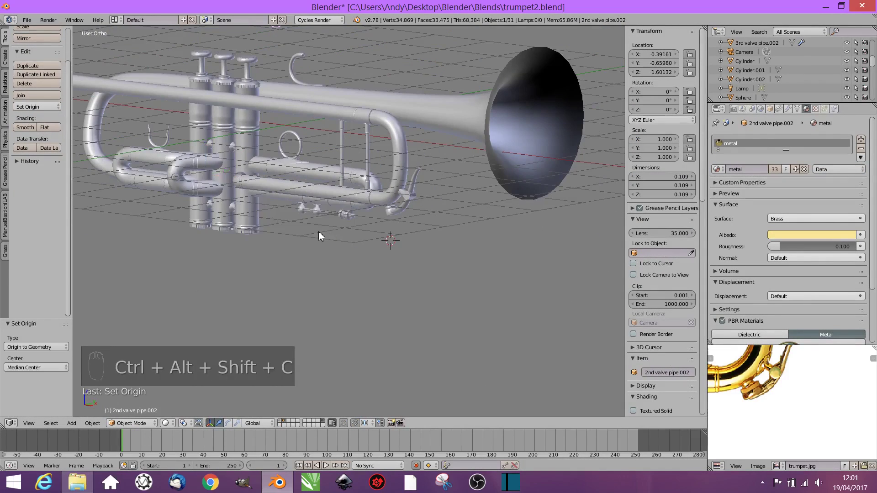
Select the small metal piece and bring it toward the cork cap
middle_click(377, 158)
click(313, 124)
key(KP_3)
click(572, 260)
click(375, 220)
middle_click(377, 216)
click(313, 159)
Seat the small piece on the cork cap, widening, rotating and sliding it into place
key(KP_1)
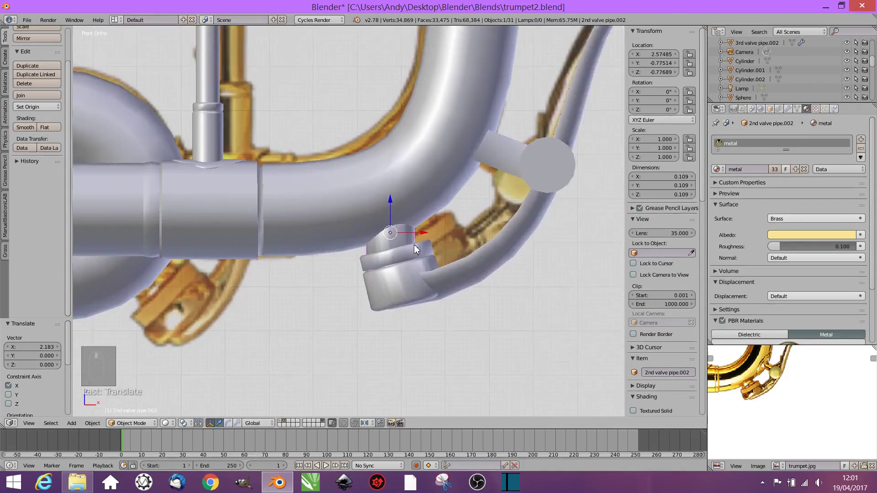
key(s)
key(r)
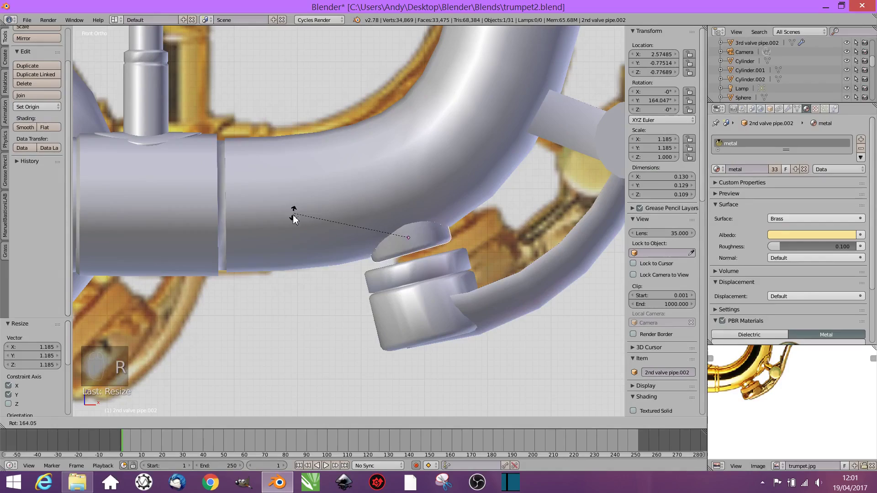
middle_click(489, 314)
key(KP_3)
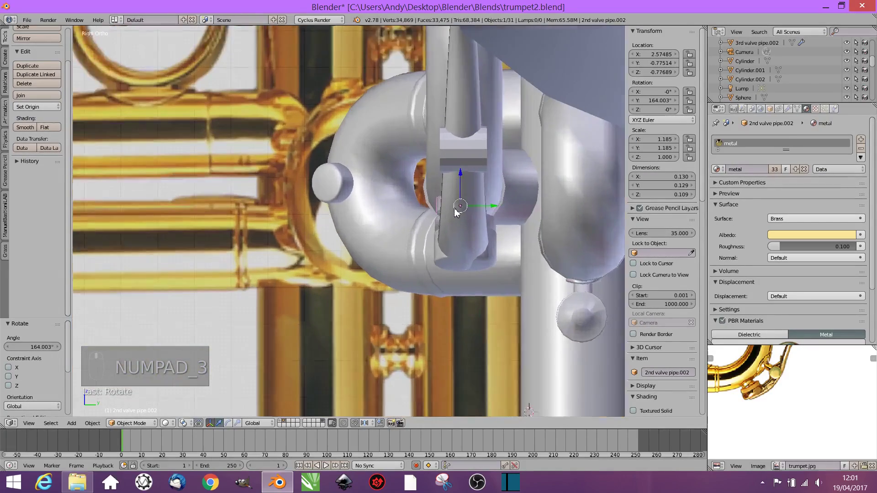
key(z)
key(z)
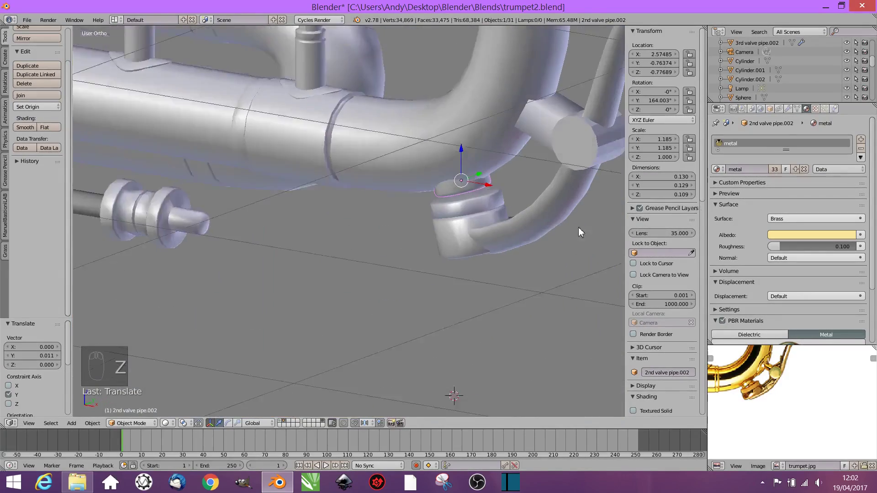
Duplicate the cork-capped lever with Shift+D as '2nd valve pipe.004'
middle_click(536, 238)
click(444, 249)
key(shift+d)
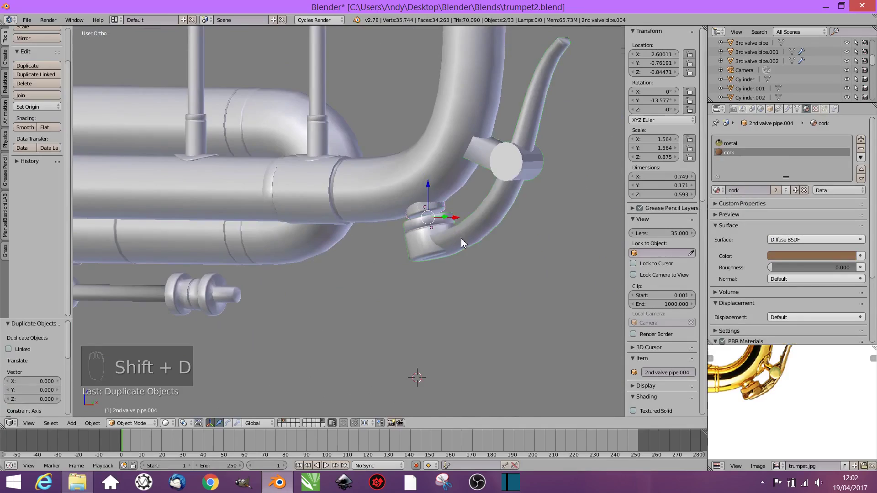
middle_click(479, 285)
click(465, 187)
middle_click(412, 217)
click(358, 190)
click(367, 252)
Move the copied lever sideways along X to sit under the neighbouring slide
middle_click(545, 279)
click(511, 290)
middle_click(540, 298)
middle_click(442, 238)
click(402, 270)
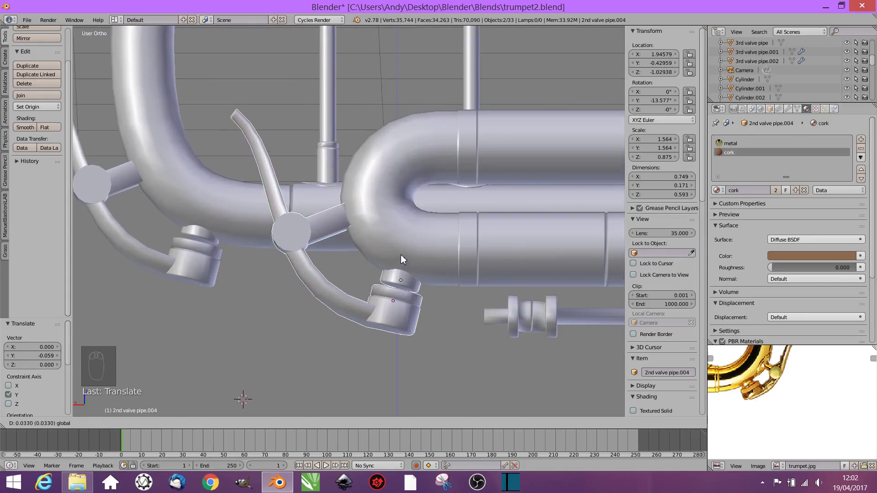
click(371, 292)
click(418, 262)
key(KP_1)
drag(430, 294, 653, 370)
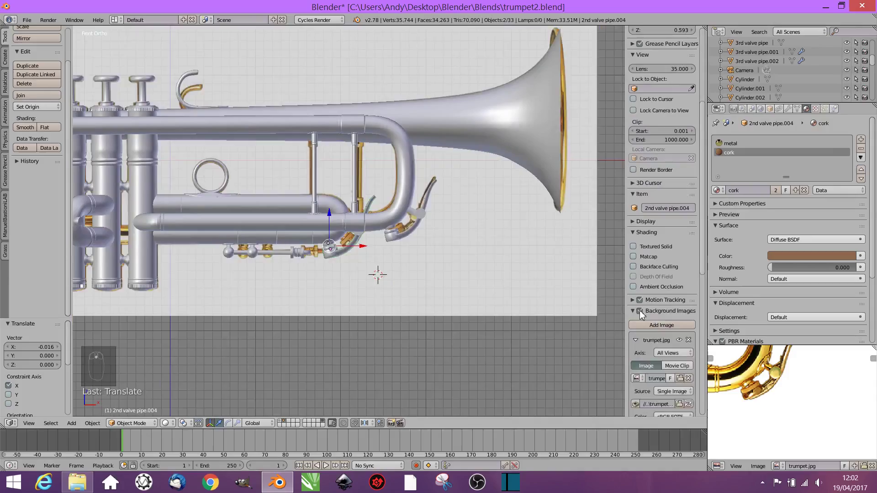
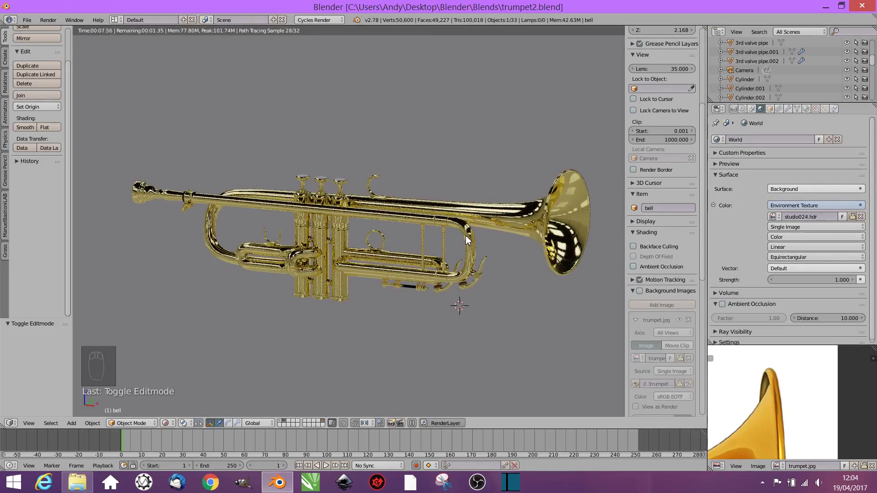
In solid shading, select the valve rod Cylinder.002 and add an edge loop cut around it
key(shift+z)
middle_click(445, 245)
key(shift+z)
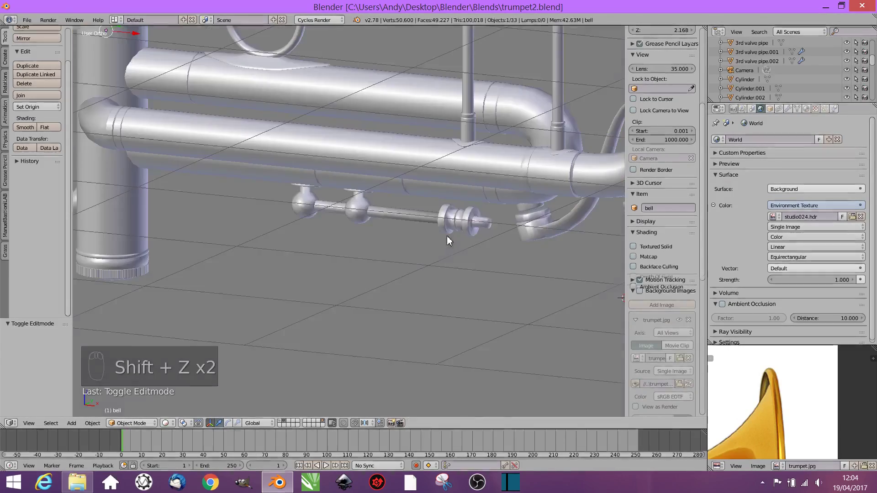
key(shift+z)
click(430, 220)
key(Tab)
key(ctrl+r)
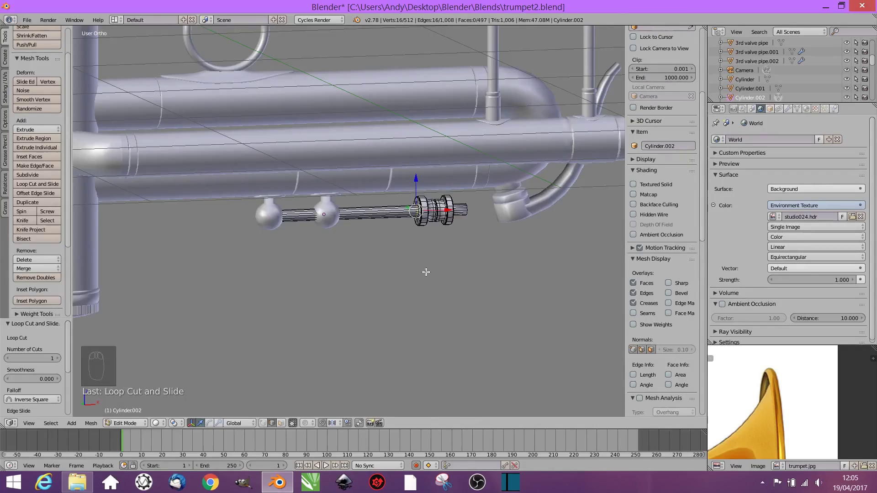
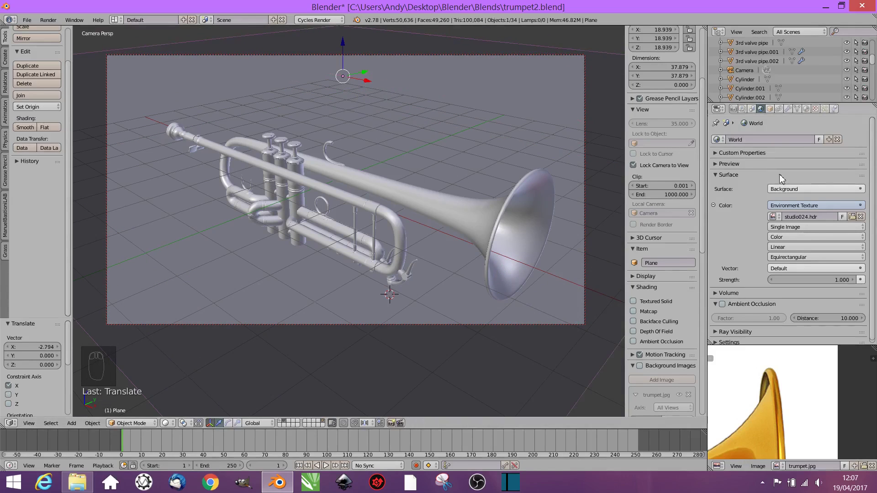
Give the floor plane a new dark blue diffuse material
drag(808, 112, 806, 159)
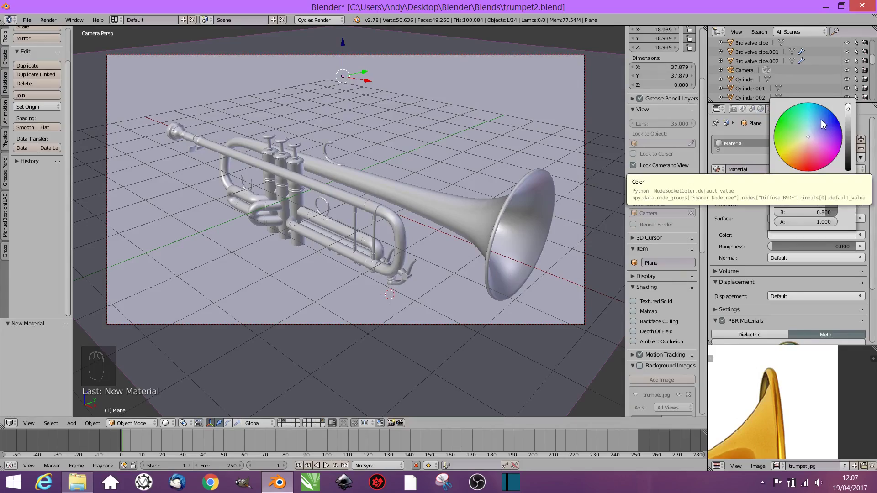
key(shift+z)
key(shift+z)
key(KP_1)
middle_click(362, 234)
Add an area lamp to the scene and scale it up large
key(shift+a)
middle_click(414, 315)
click(364, 268)
key(r)
key(s)
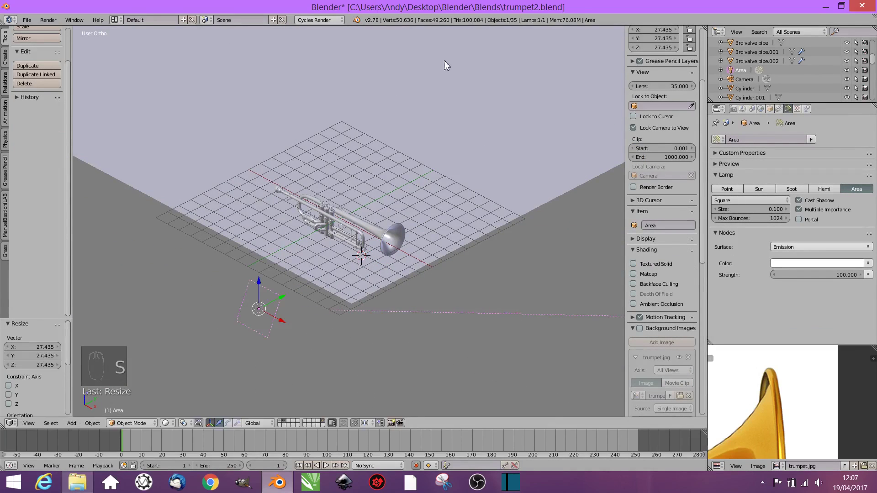
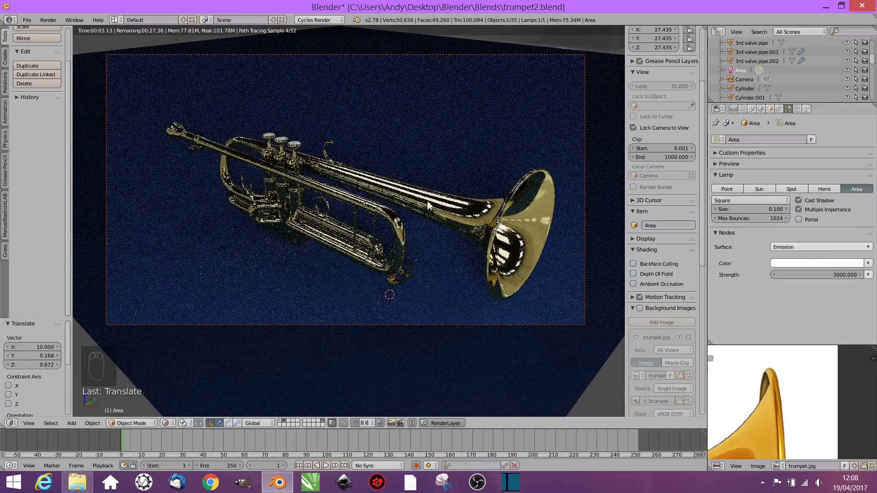
Set the area lamp strength to 3000 and preview it rendered on the blue floor
key(shift+z)
click(764, 116)
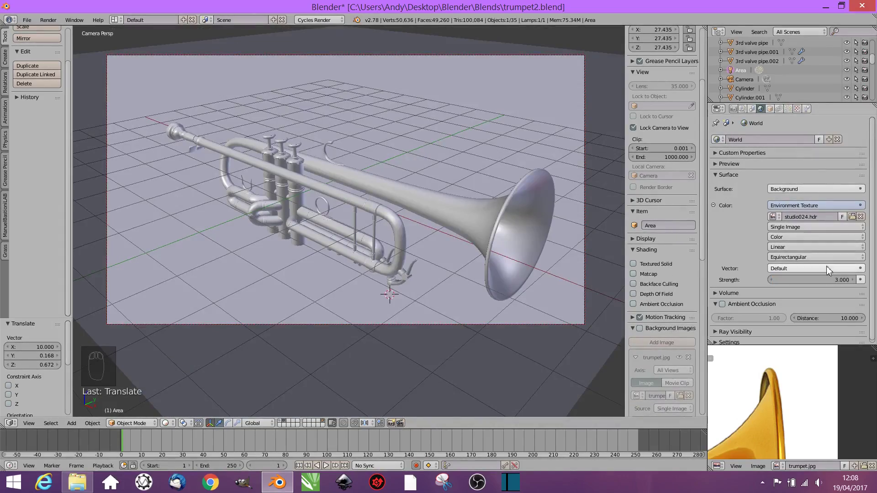
key(shift+z)
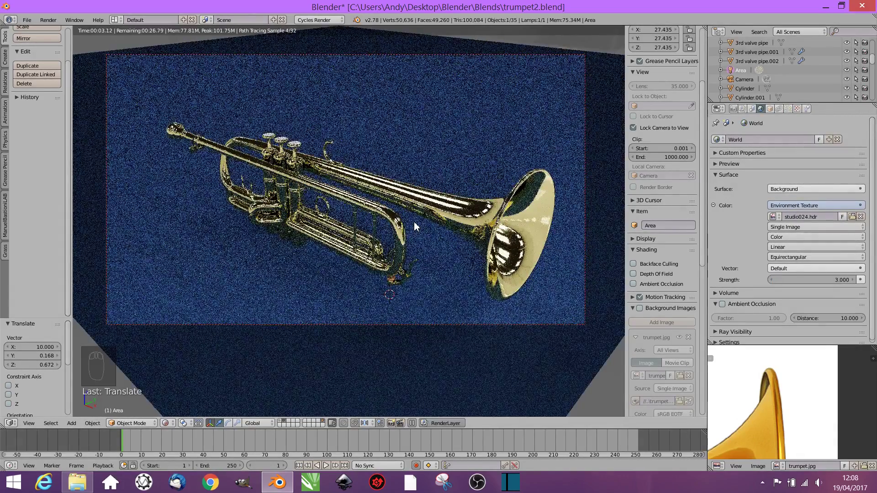
key(shift+z)
middle_click(780, 128)
click(735, 115)
Add a second area lamp, switch to camera view and set render samples to 128
middle_click(801, 289)
click(843, 272)
key(KP_0)
middle_click(821, 268)
middle_click(825, 246)
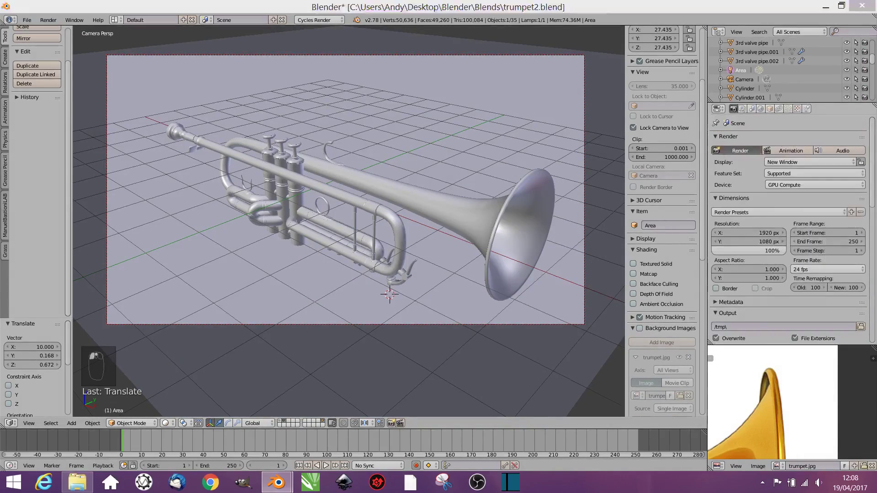
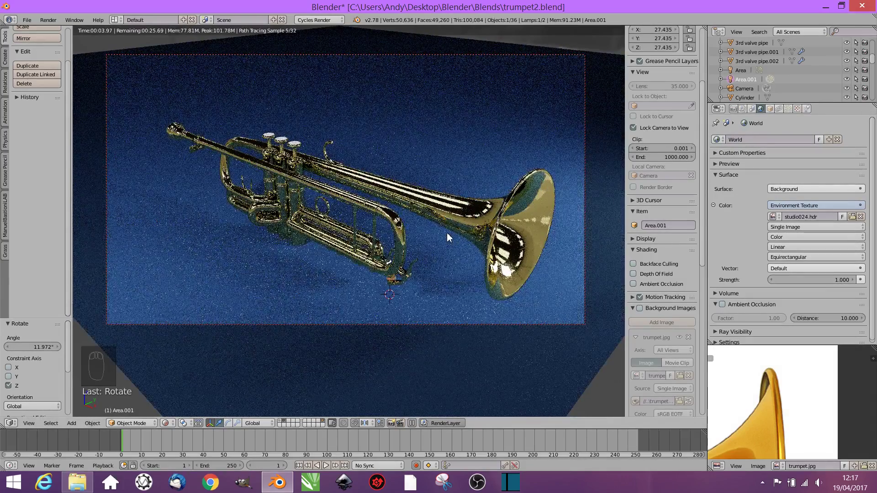
Give the first area lamp a warm colour tint from the front view
key(shift+z)
key(KP_1)
click(790, 112)
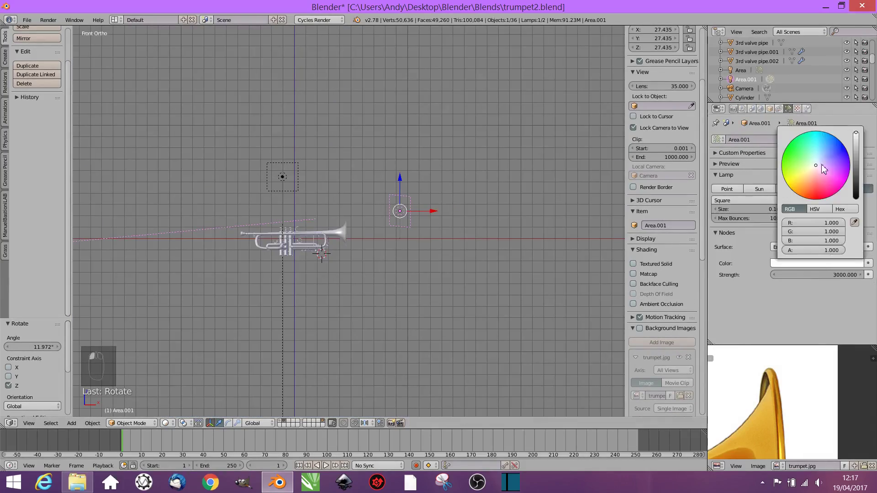
drag(292, 170, 806, 248)
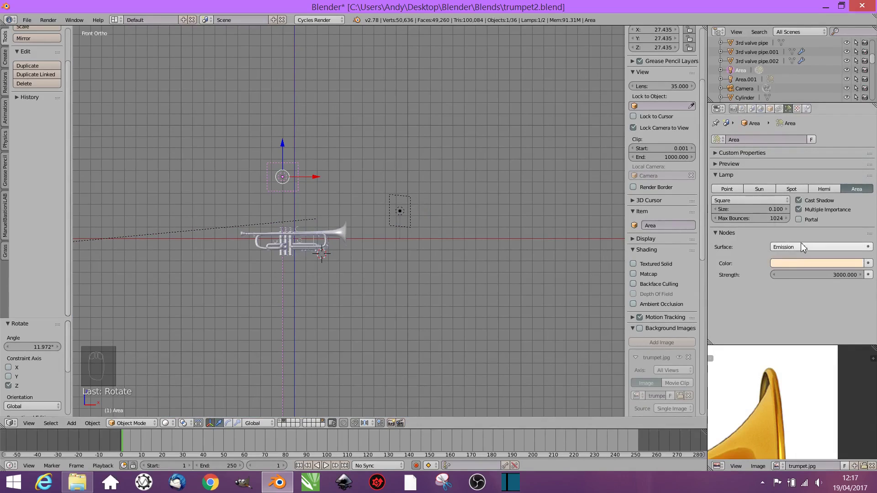
Add a third area lamp 'Area.002', scale it and set its strength to 1000
key(shift+a)
click(327, 203)
click(355, 180)
key(s)
middle_click(420, 348)
key(s)
key(s)
key(KP_0)
key(shift+z)
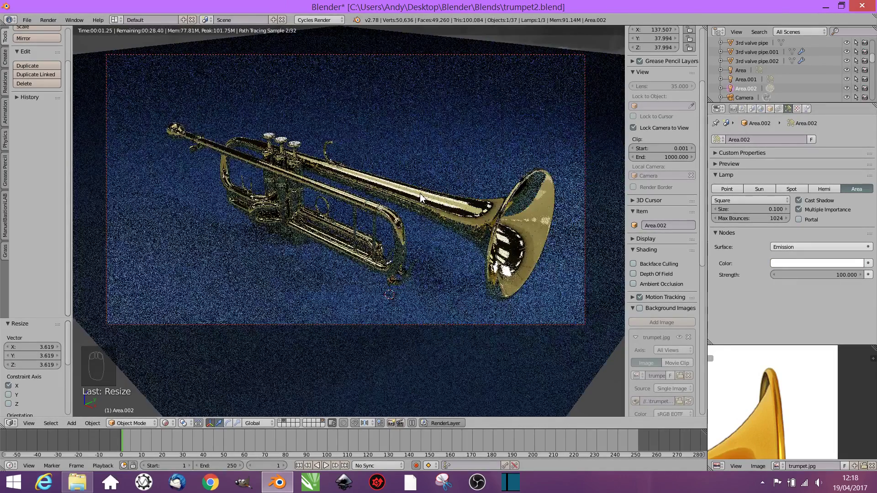
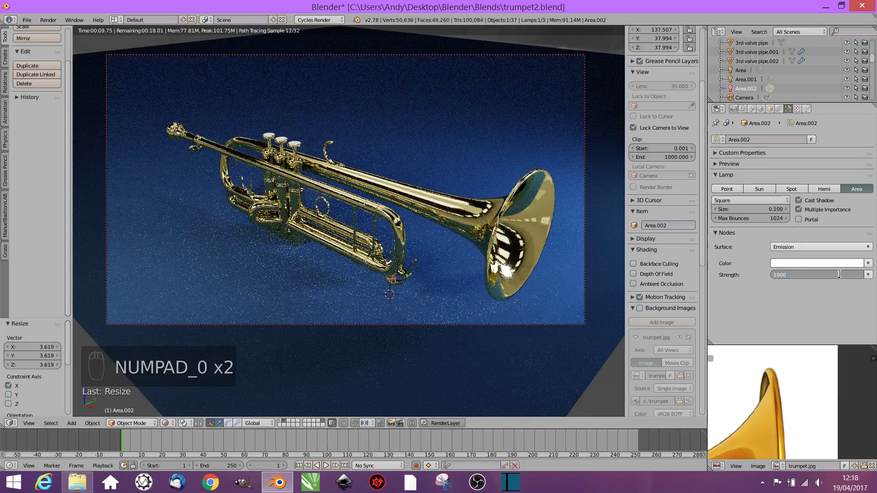
key(shift+z)
Rotate Area.002 toward the trumpet and reframe the camera side-on with a rendered preview
key(KP_1)
middle_click(328, 215)
key(KP_3)
click(359, 172)
click(365, 172)
key(r)
key(KP_0)
key(shift+z)
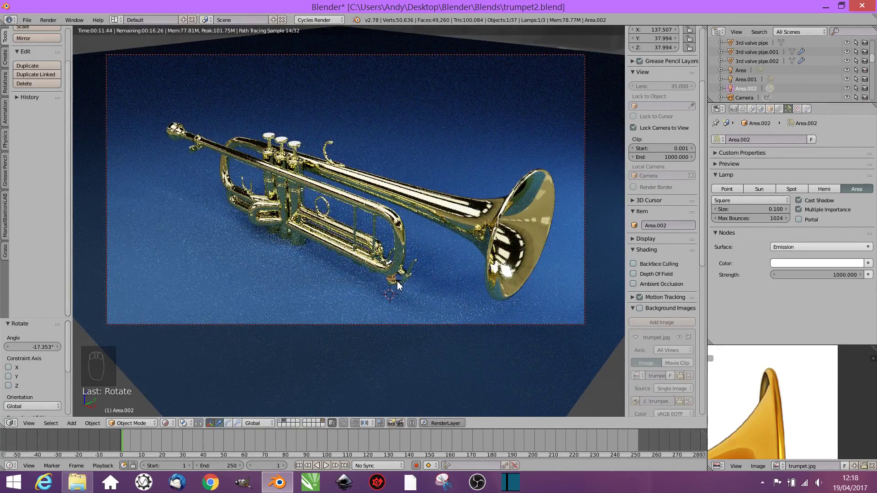
key(shift+z)
middle_click(378, 249)
middle_click(416, 249)
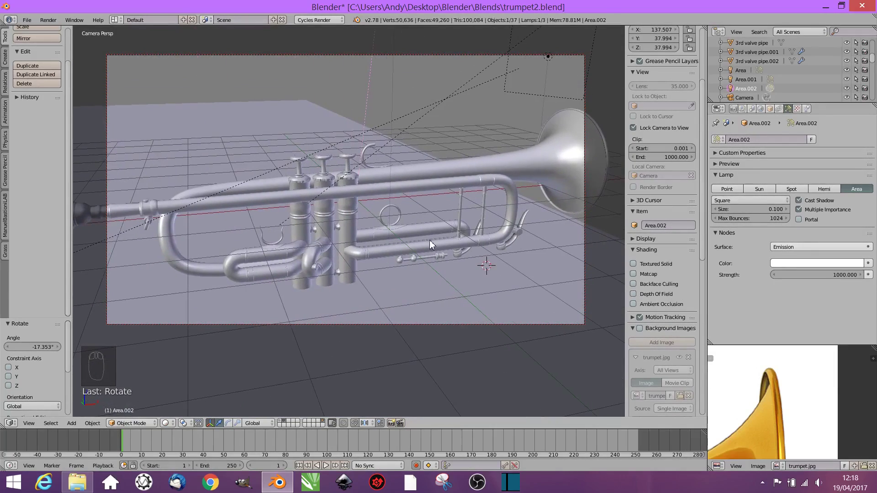
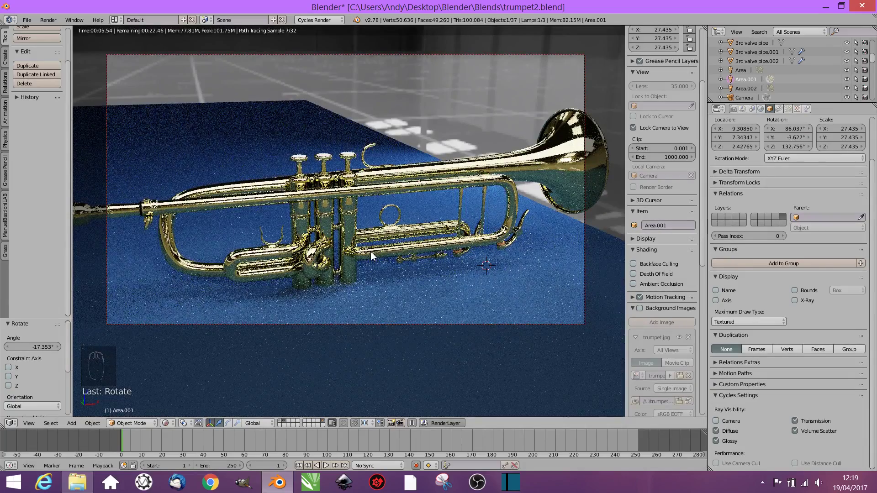
Lower the world HDR strength to 0.6 and nudge the second area lamp upward, checking the rendered preview
key(shift+z)
click(410, 298)
key(g)
key(g)
click(762, 112)
key(shift+z)
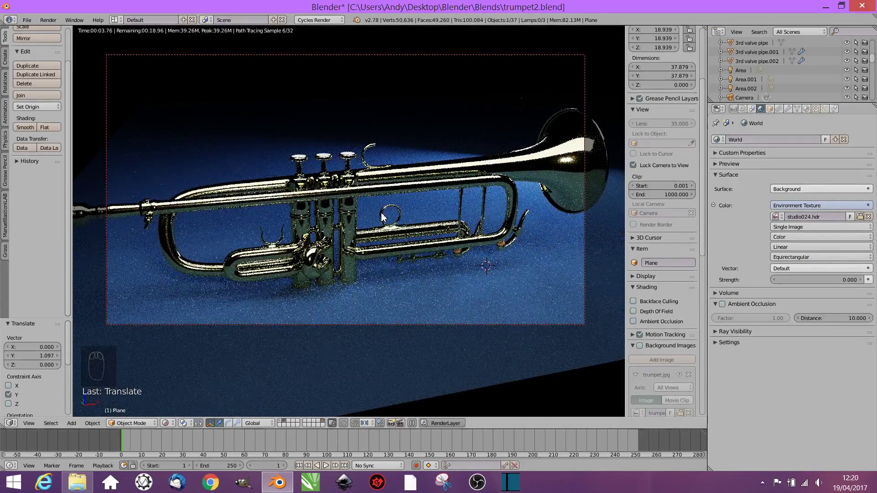
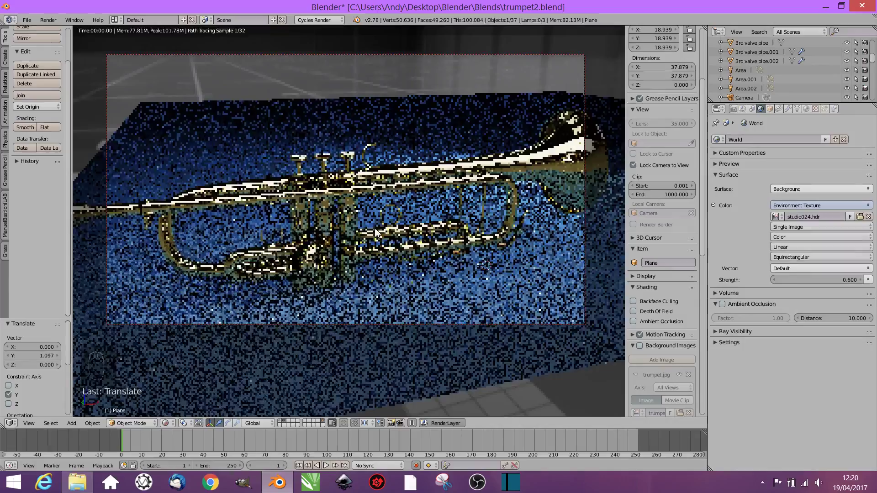
Reframe the camera to a closer diagonal view of the trumpet
drag(388, 270, 438, 294)
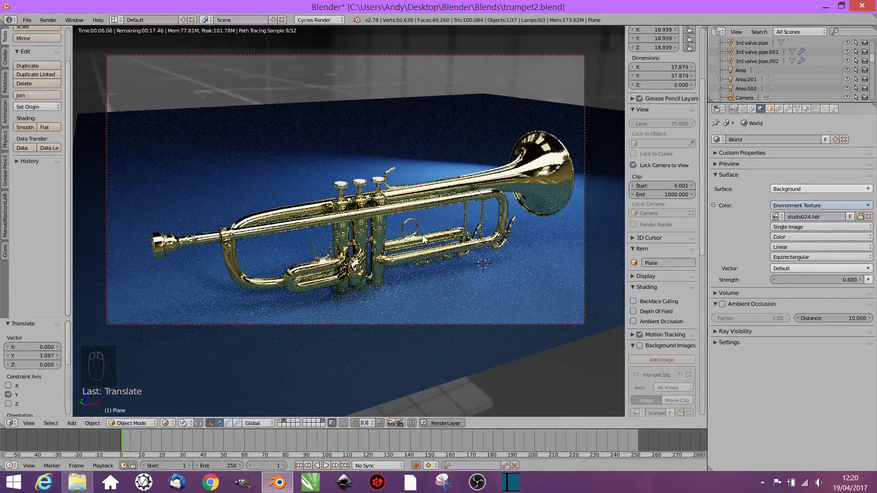
drag(429, 238, 417, 265)
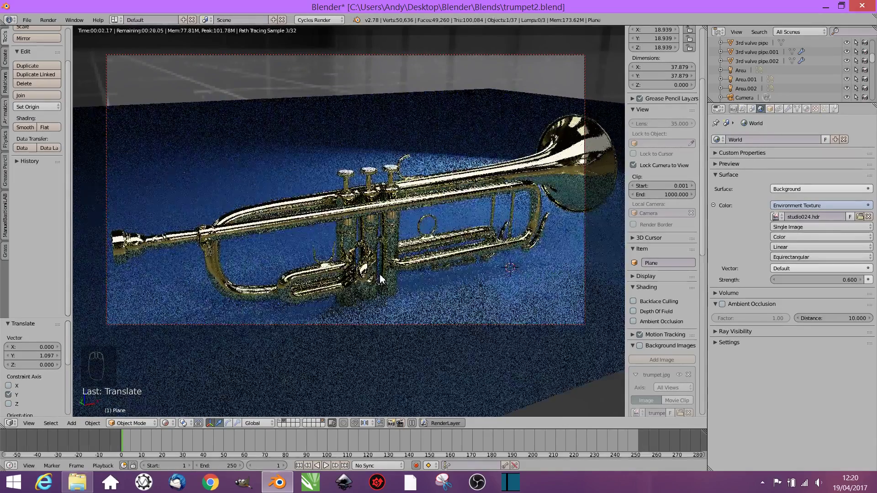
key(shift+z)
Extrude the floor plane's rear edge upward into a backdrop wall
click(438, 126)
click(467, 126)
key(Tab)
click(305, 97)
key(e)
key(Tab)
Add a Subsurf modifier to the floor-backdrop and scale it to fit the scene
click(810, 112)
click(792, 113)
click(830, 185)
click(592, 241)
key(s)
Rotate the backdrop into place and verify the trumpet in the Cycles rendered preview
key(shift+z)
key(shift+z)
click(548, 104)
key(r)
click(520, 42)
key(shift+z)
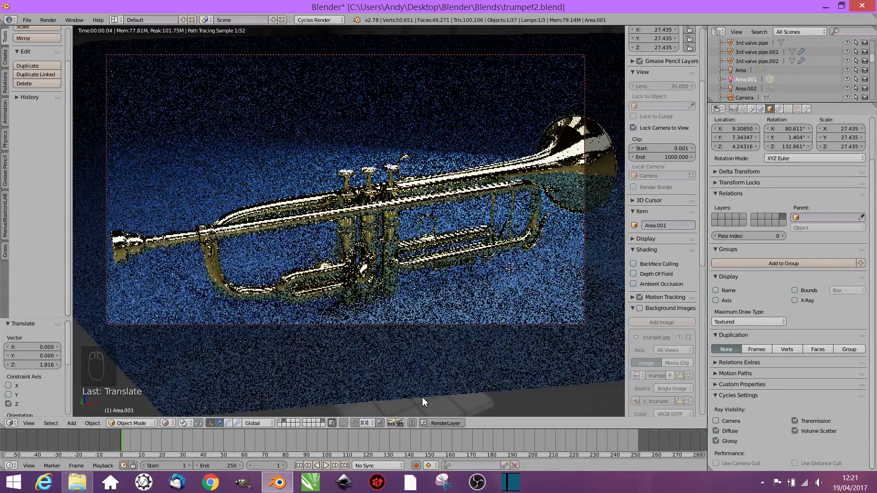